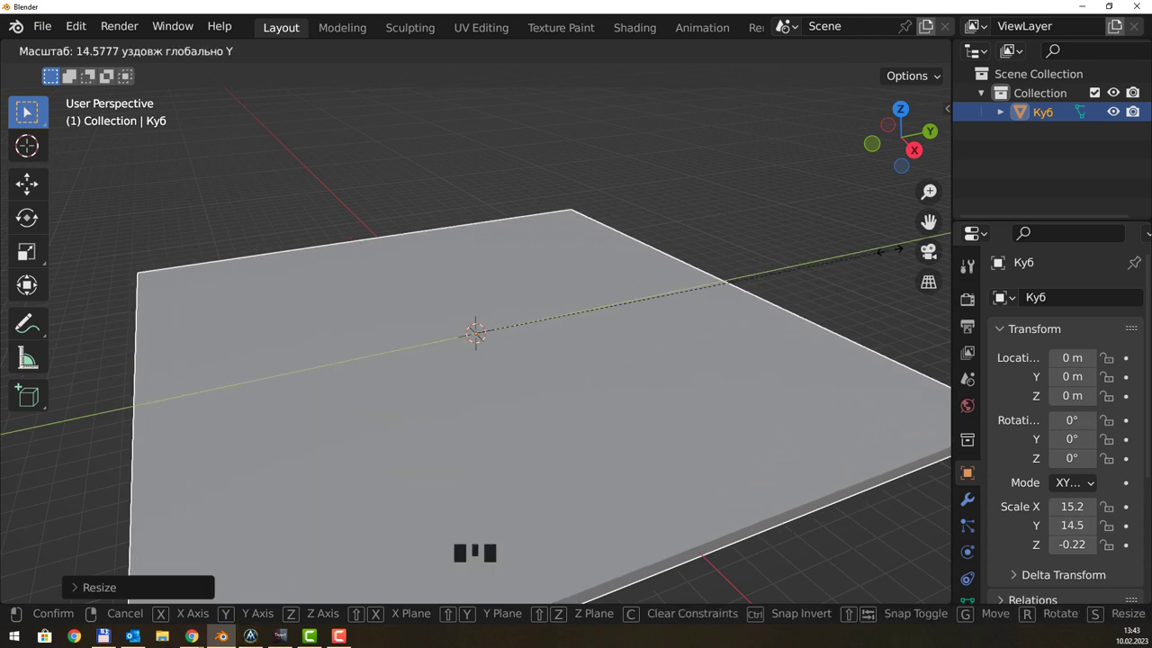
Zoom the view out around the default cube before flattening it into the base slab.
scroll(down, 3)
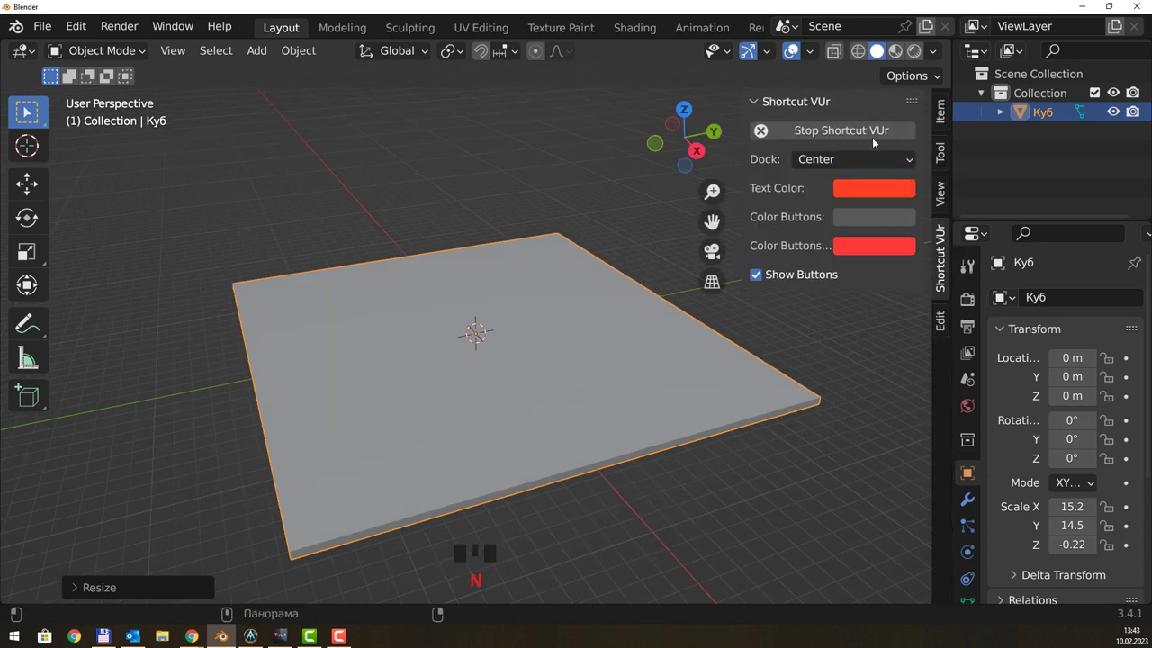
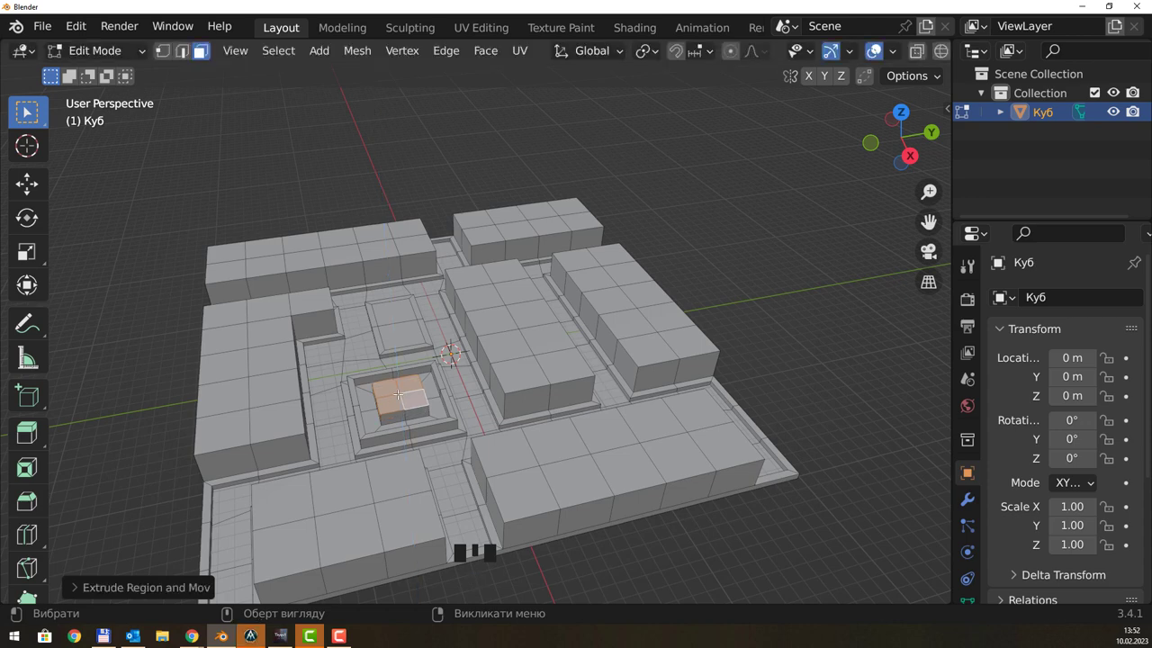
Zoom in toward the long edge building to work on its top faces.
scroll(up, 3)
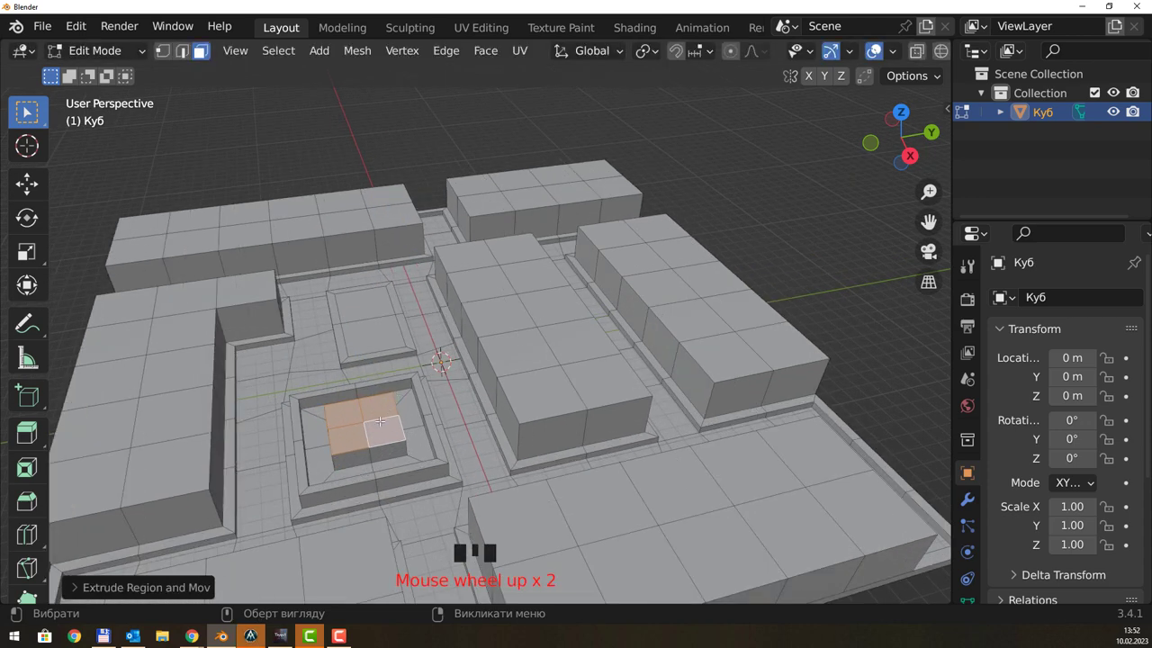
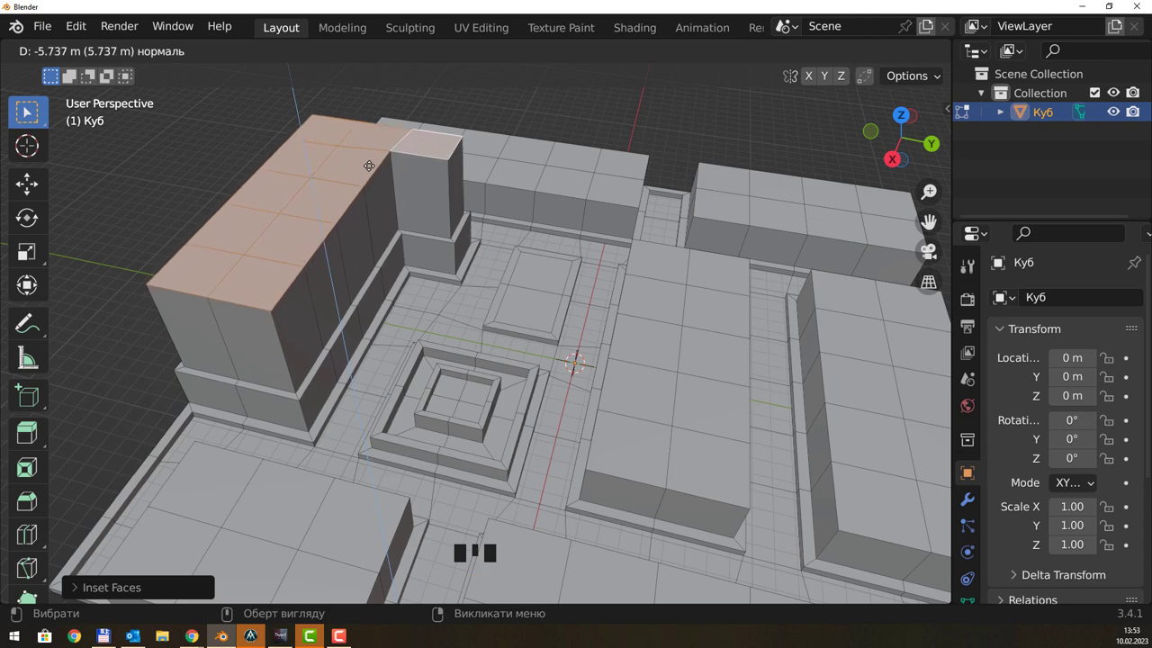
Orbit the view around the central tower to reach its tier faces.
drag(378, 153, 386, 219)
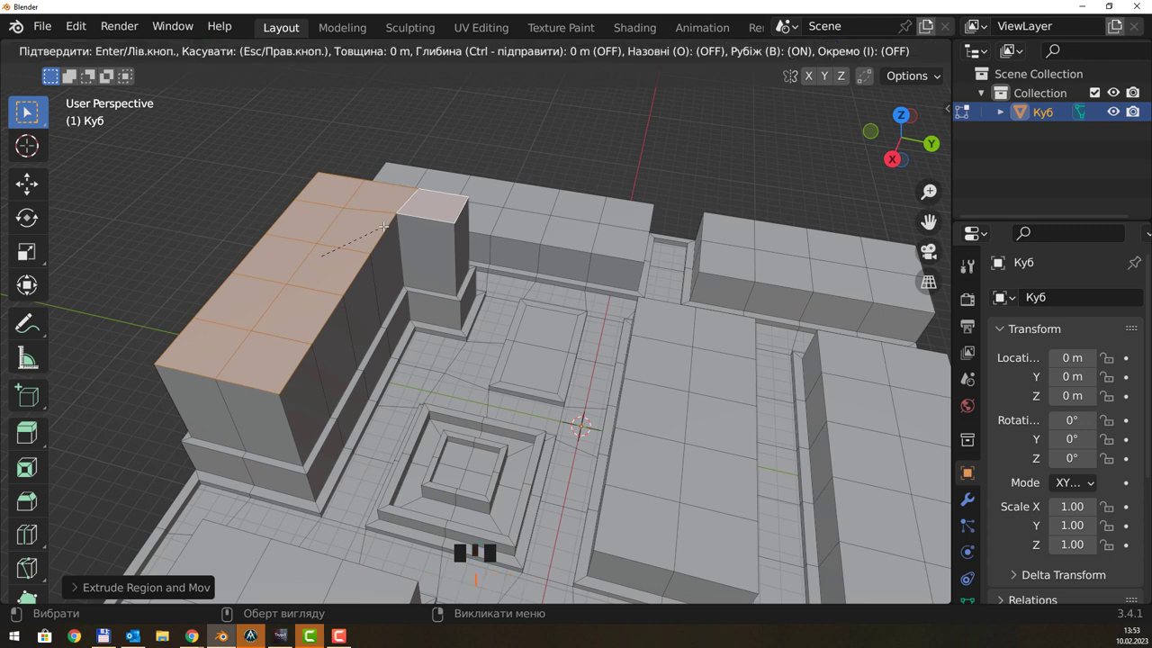
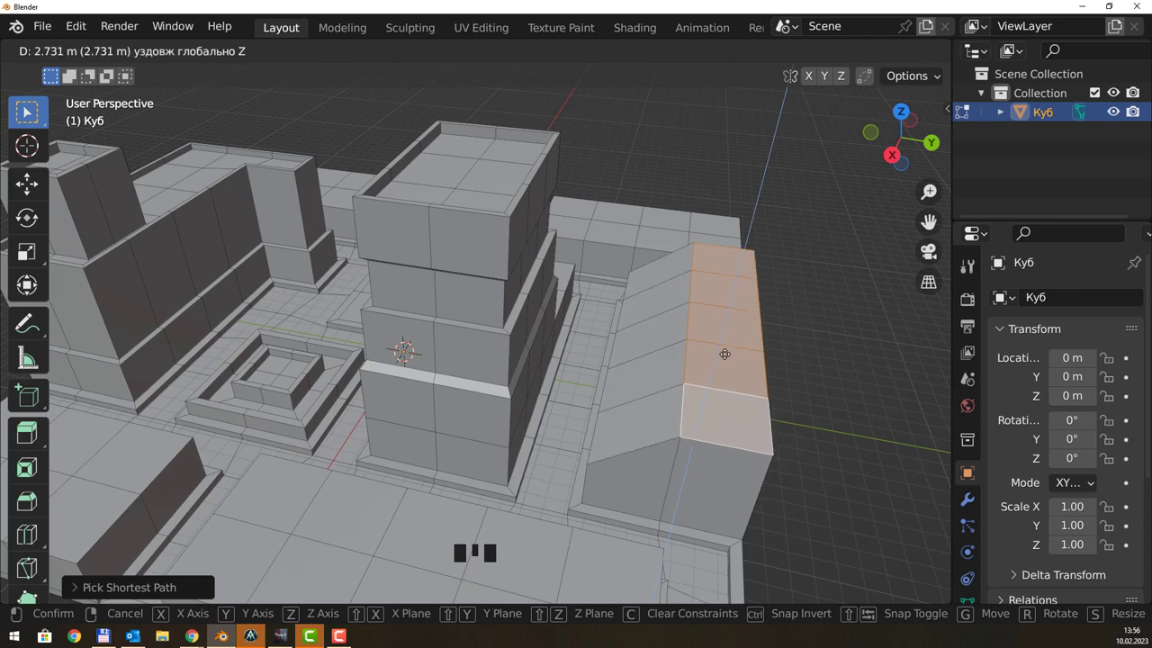
Nudge the view toward the low front block's top faces for selection.
drag(781, 322, 787, 322)
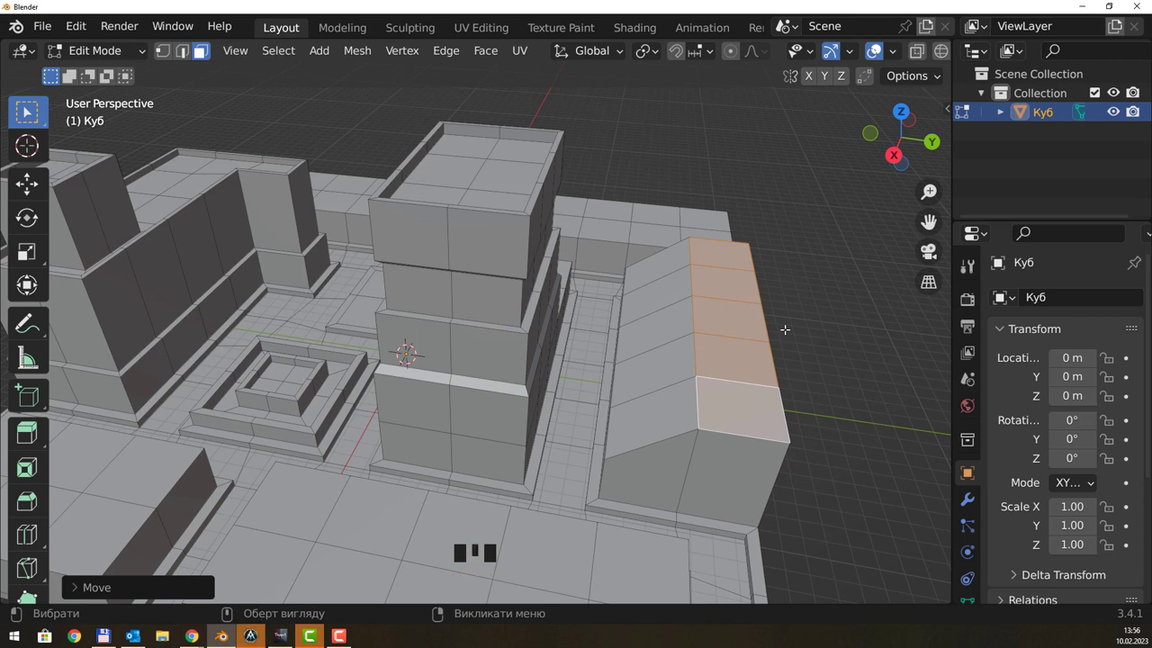
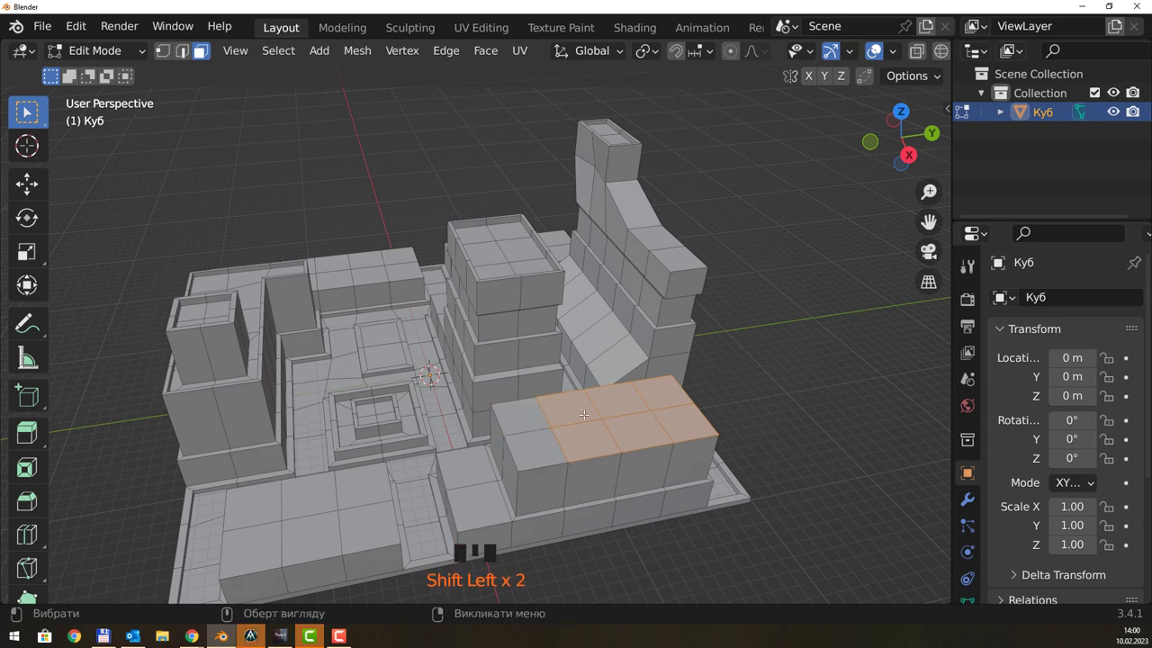
Raise the selected roof faces of the front block upward with G along Z.
key(g)
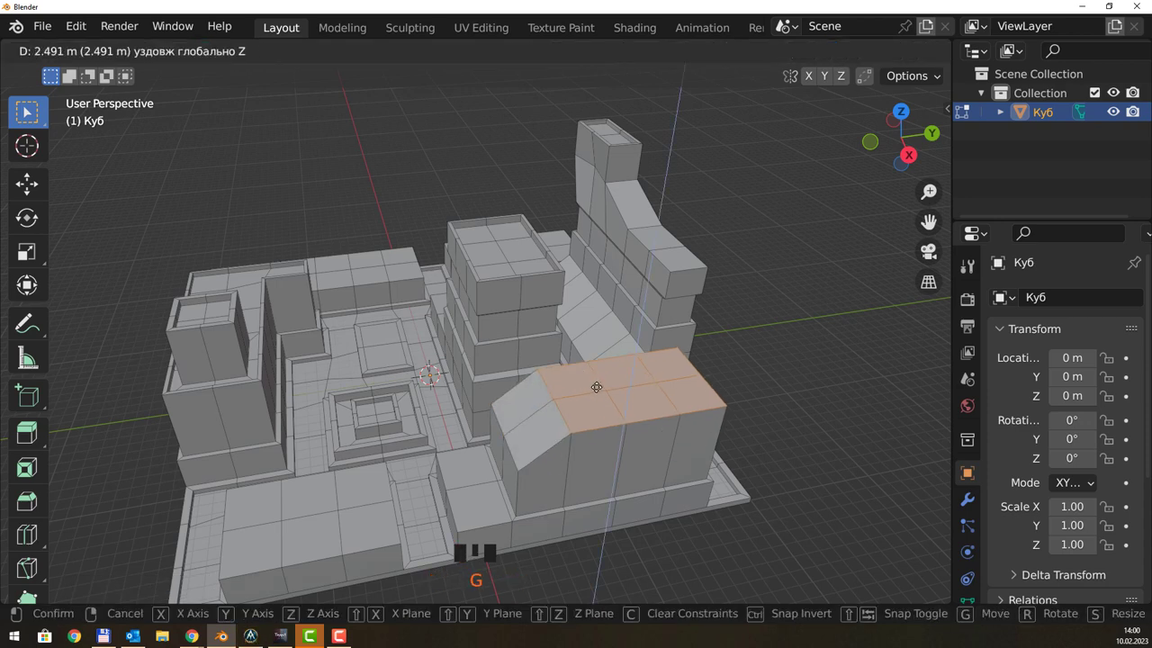
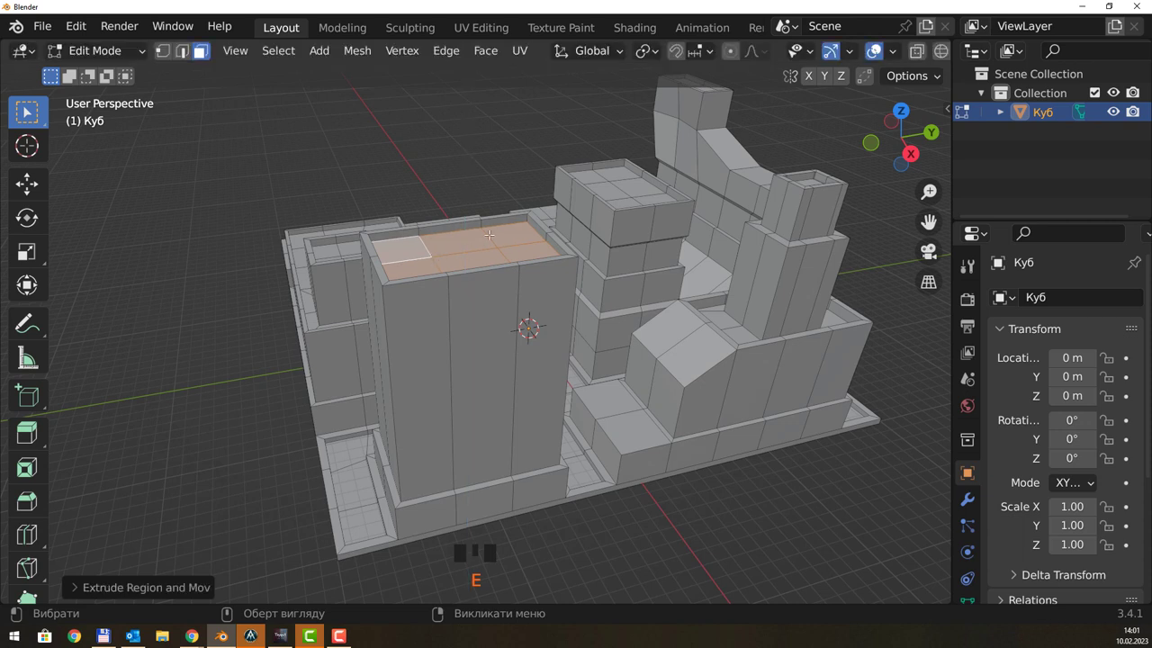
Select a vertical strip of the tall tower's faces, then clear the selection again.
click(490, 338)
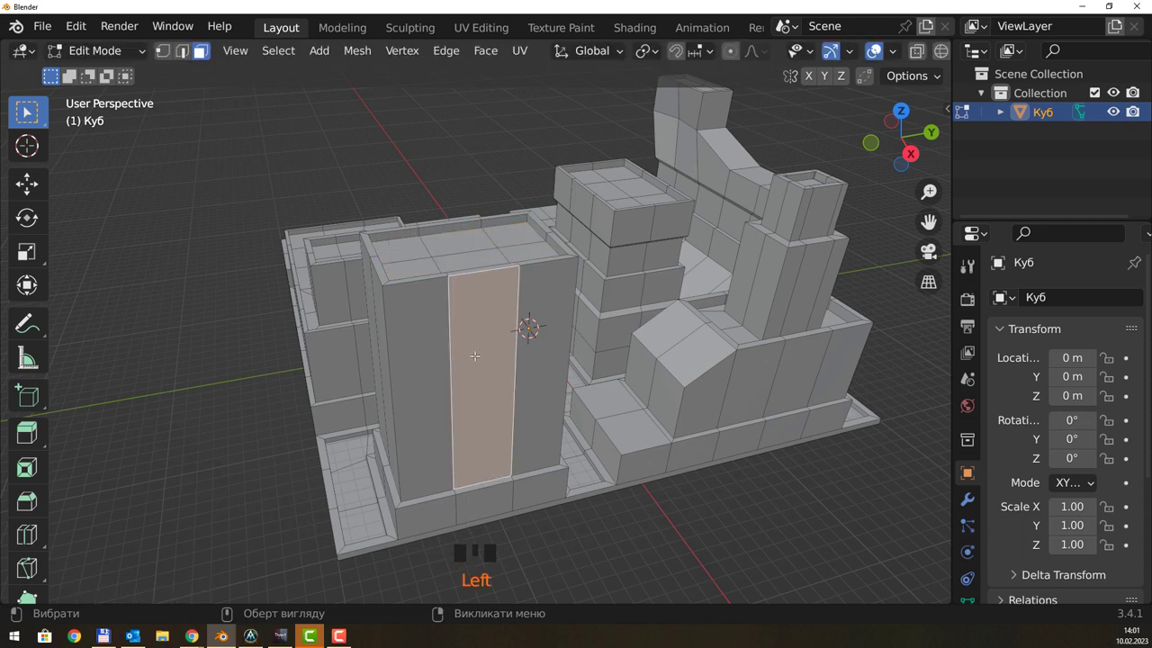
click(418, 355)
click(637, 503)
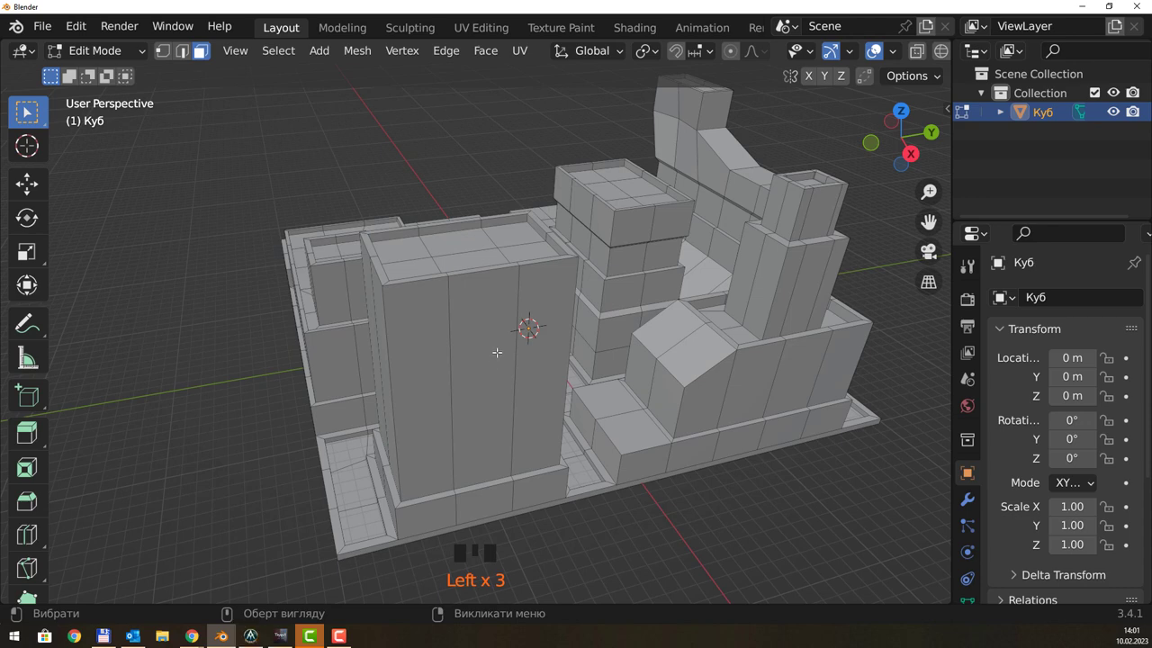
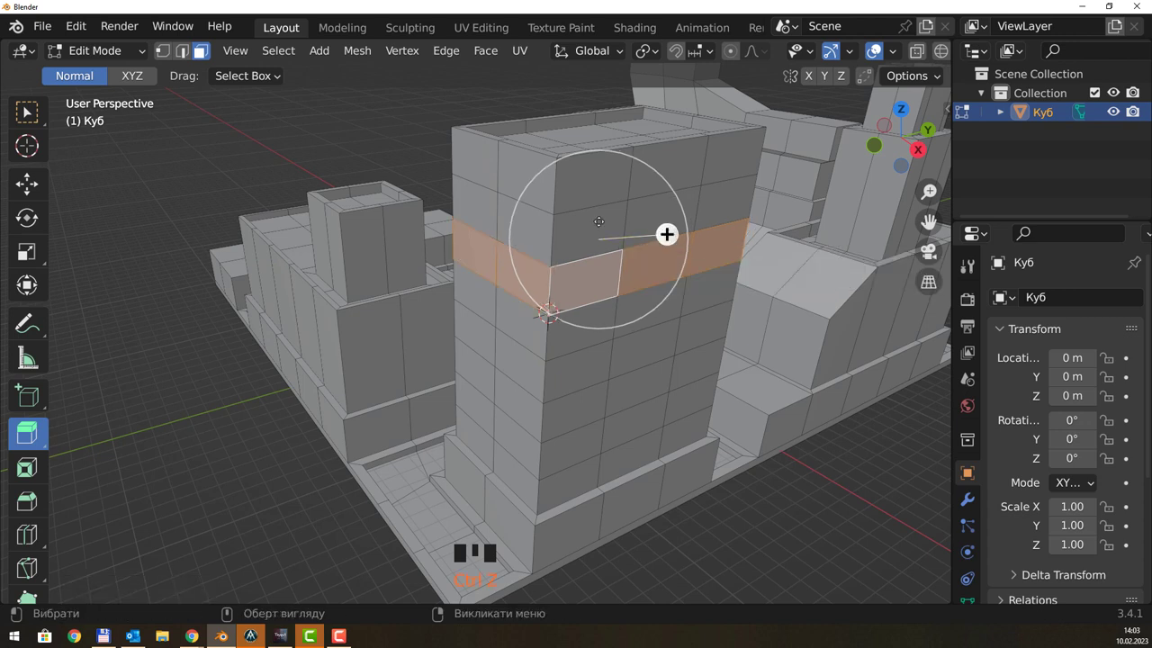
Switch the extrude tool to Extrude Along Normals from the extrude variants group.
click(139, 75)
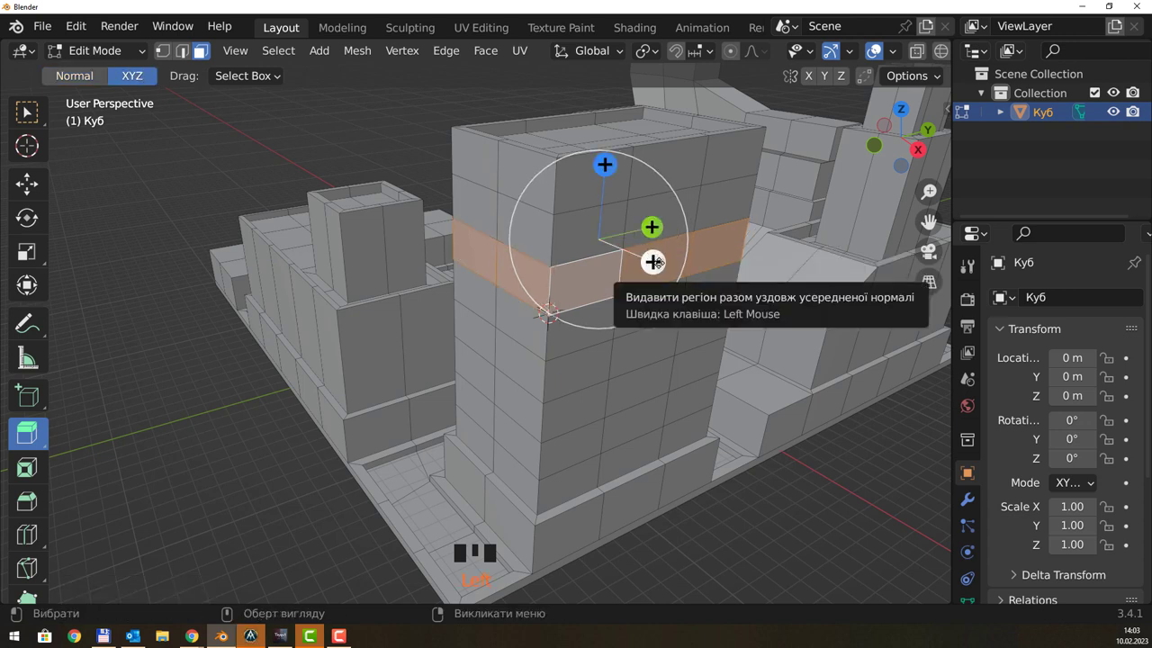
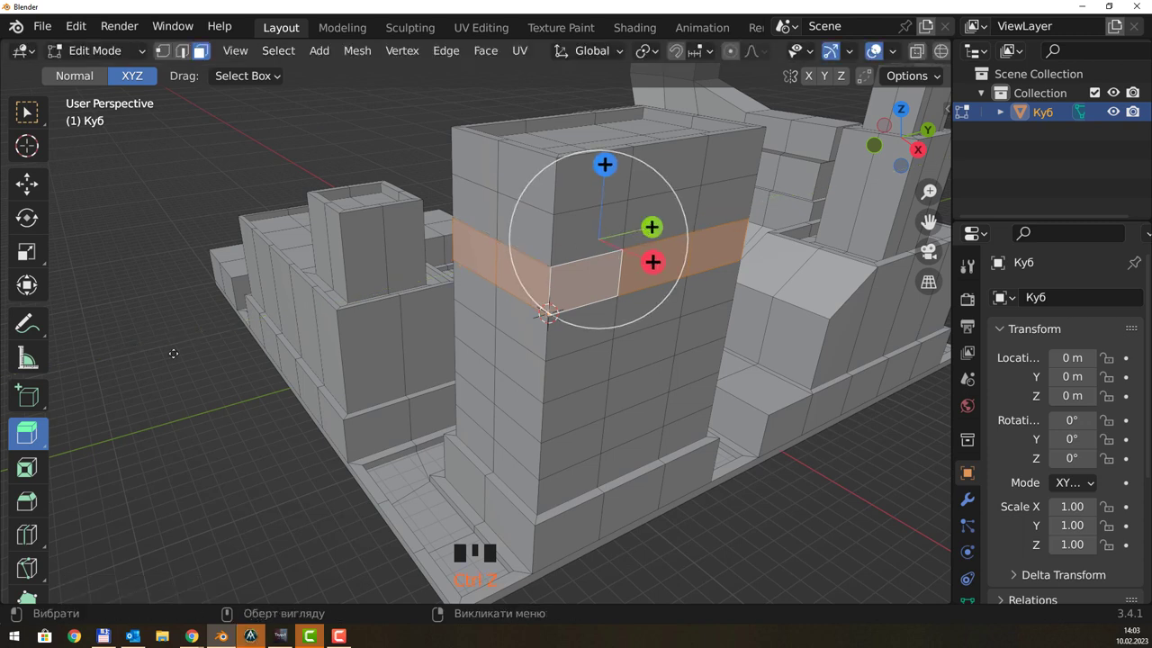
click(31, 441)
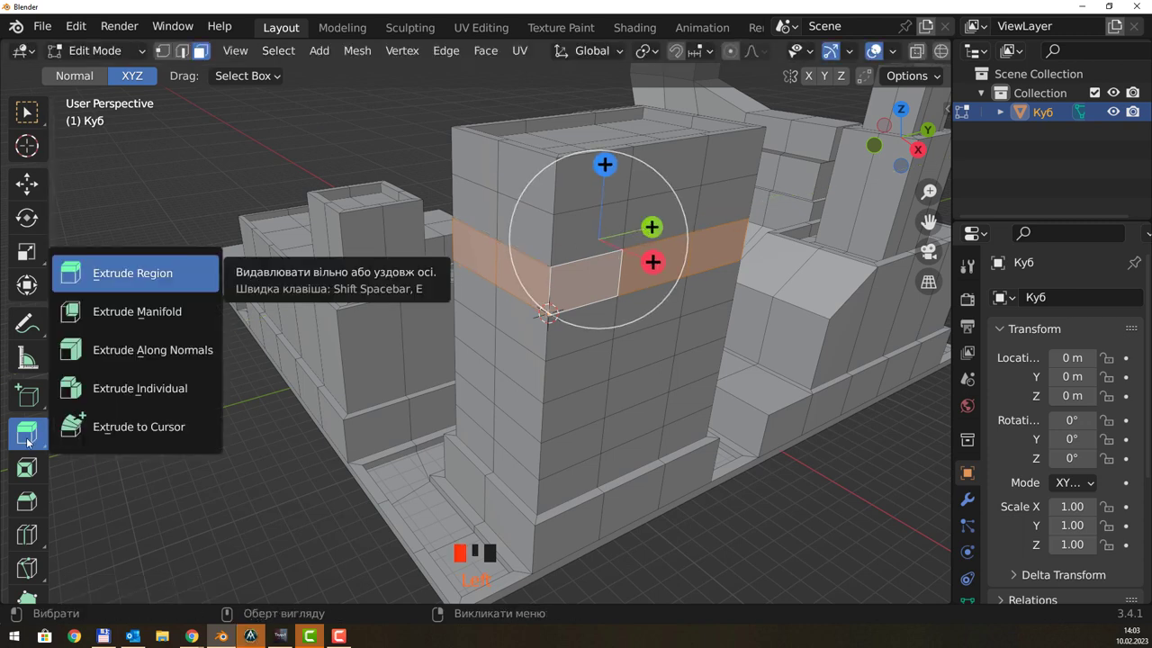
key(Escape)
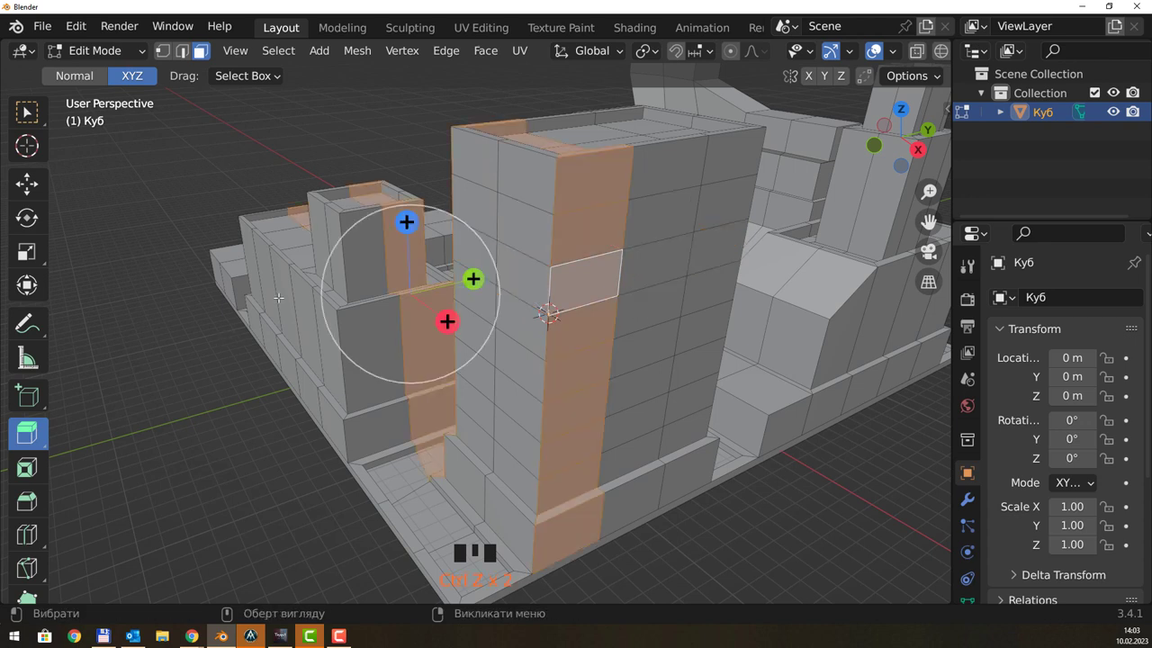
drag(36, 436, 541, 260)
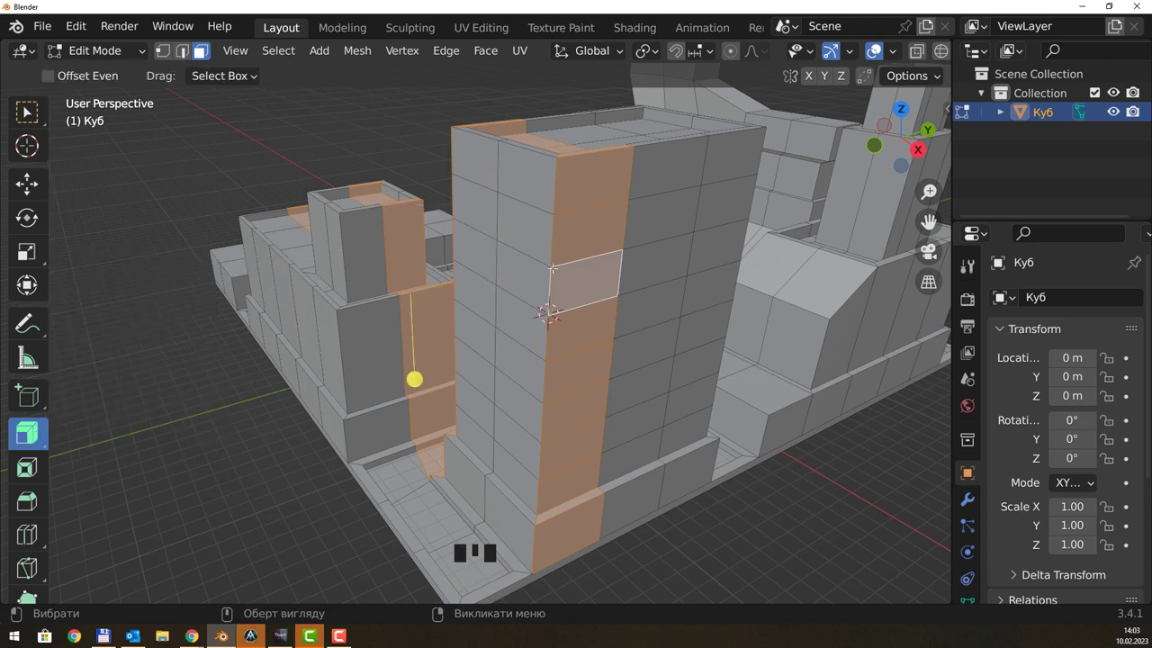
Select the horizontal ring of faces around the tall tower's middle as the window band.
click(539, 271)
click(577, 272)
click(538, 271)
click(567, 270)
click(652, 261)
click(701, 250)
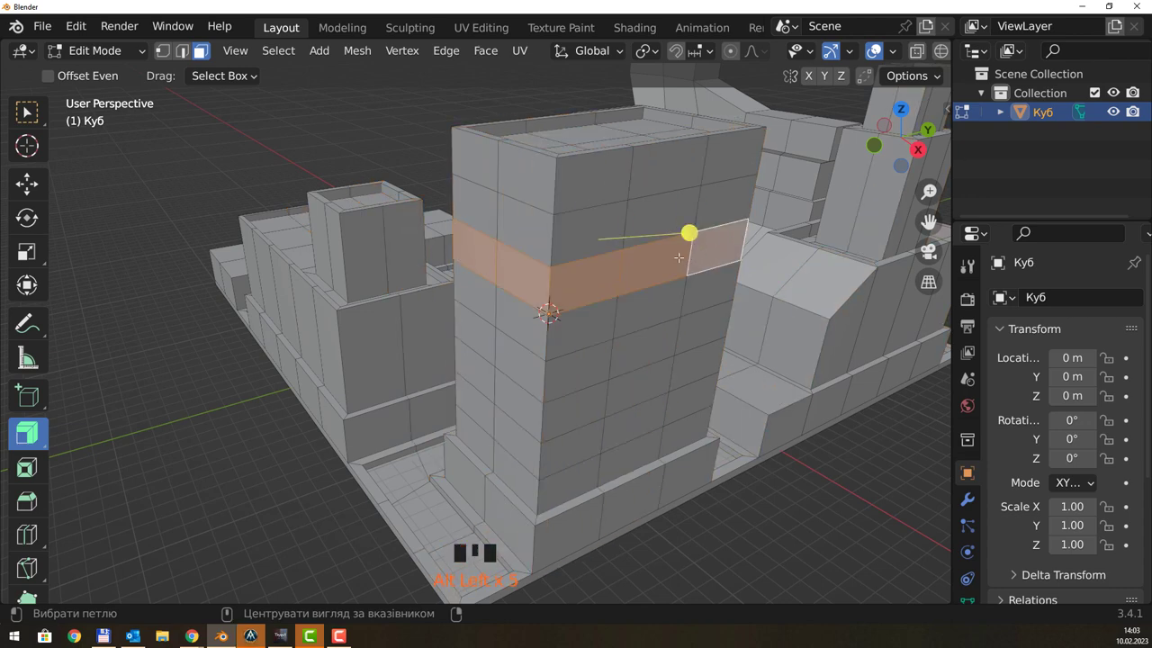
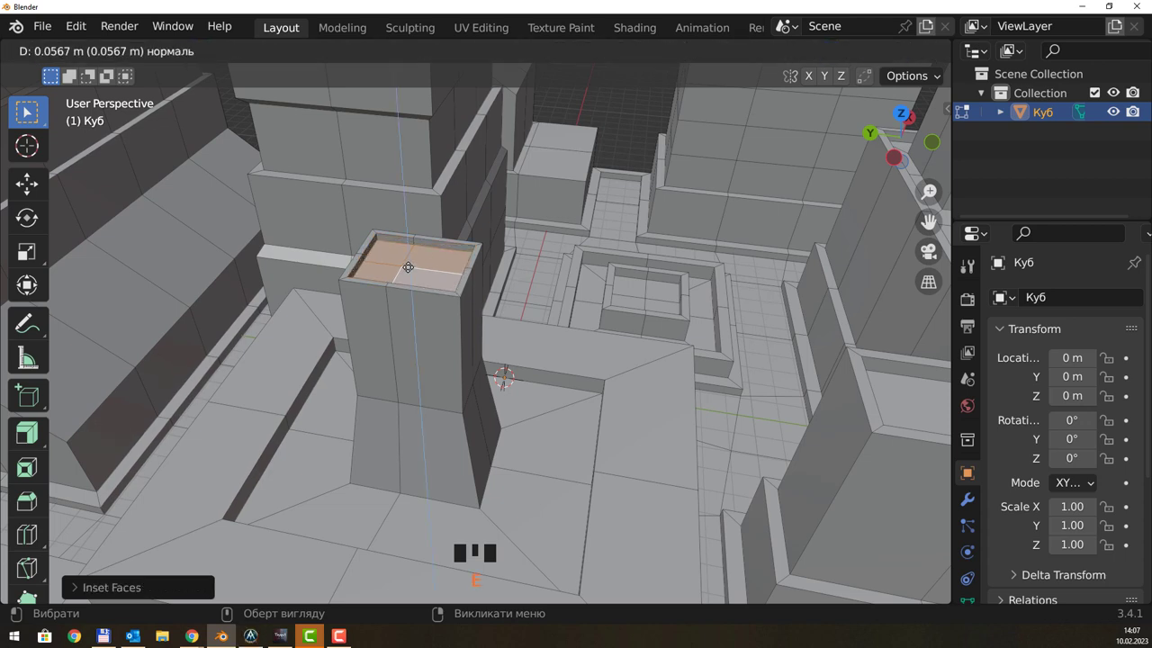
Confirm the small tower's roof inset and orbit around it to view the recessed top.
key(y)
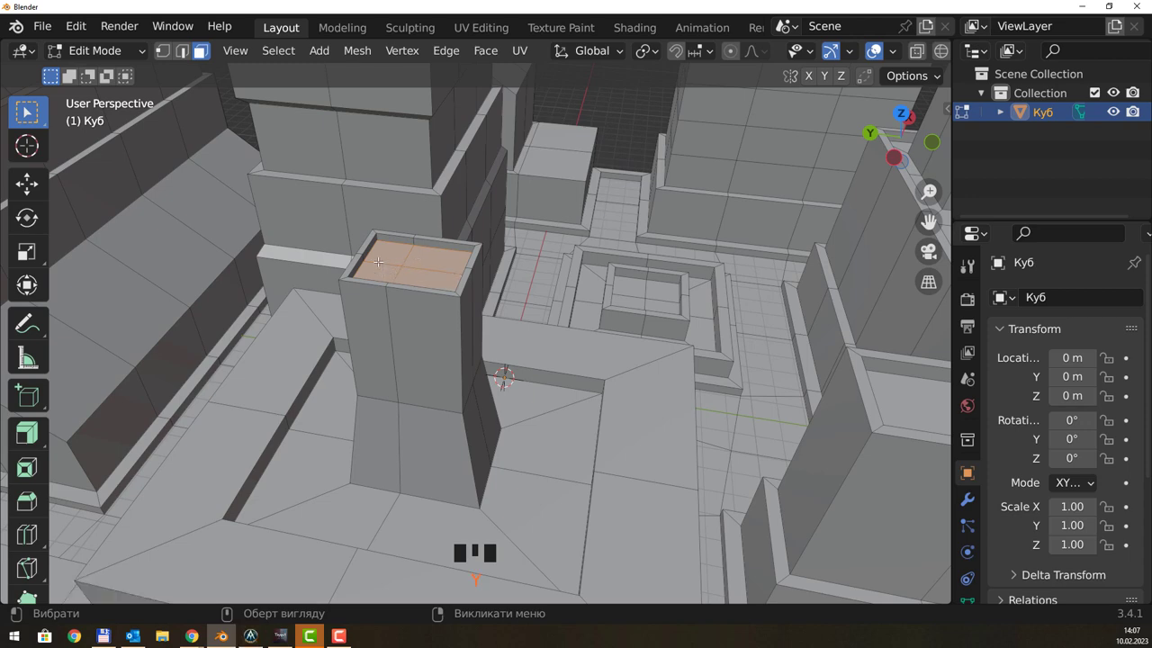
scroll(up, 3)
scroll(down, 3)
drag(460, 221, 413, 320)
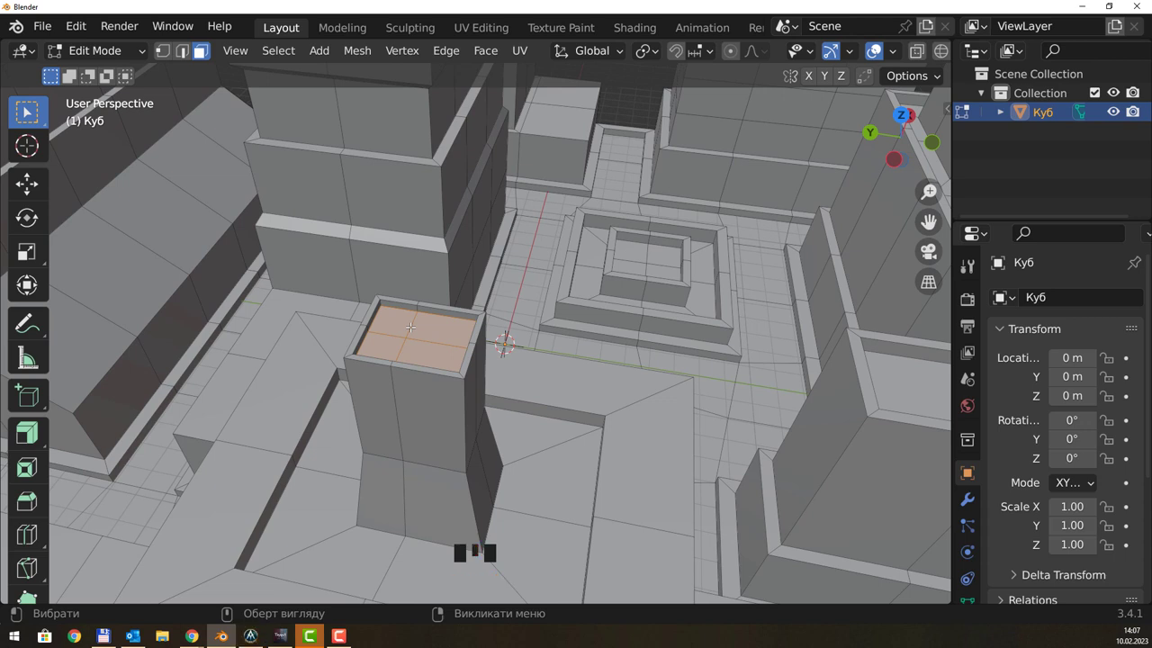
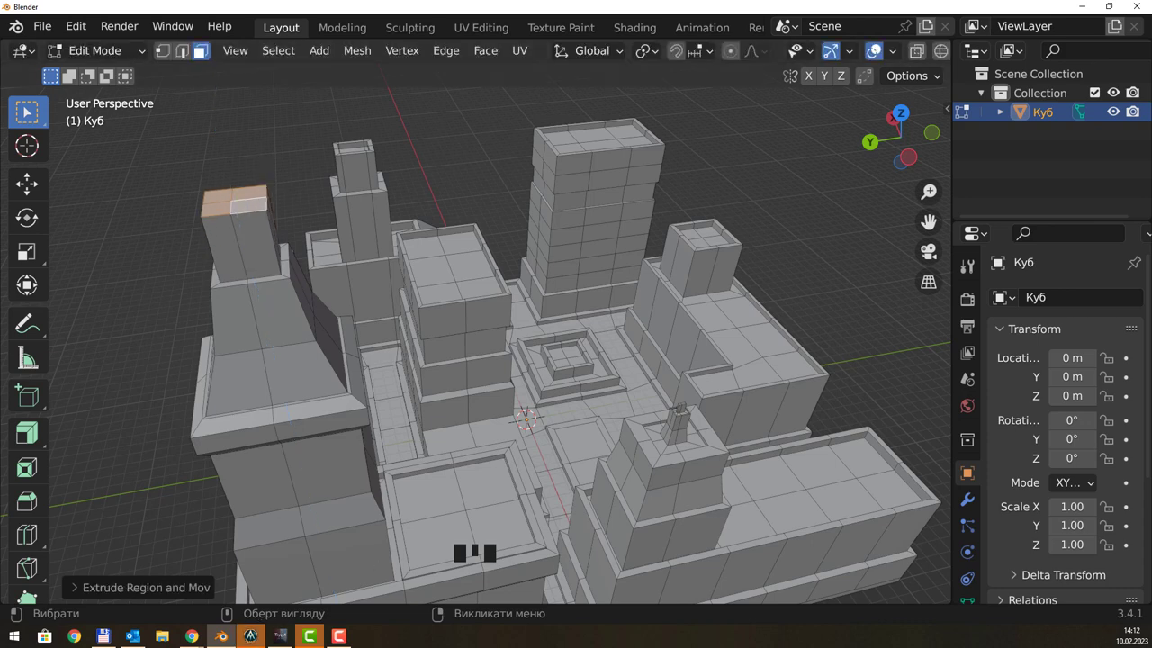
Pull the left tower's top up, scale it to a point, extrude a needle tip, and switch to vertex select.
drag(295, 201, 269, 188)
key(s)
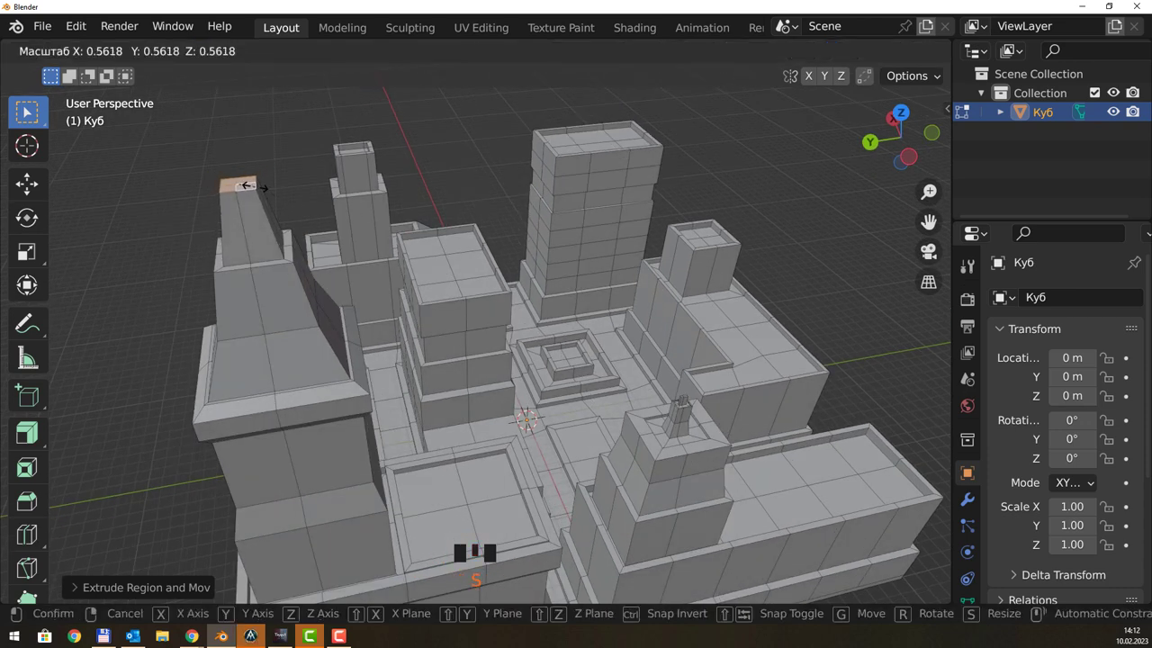
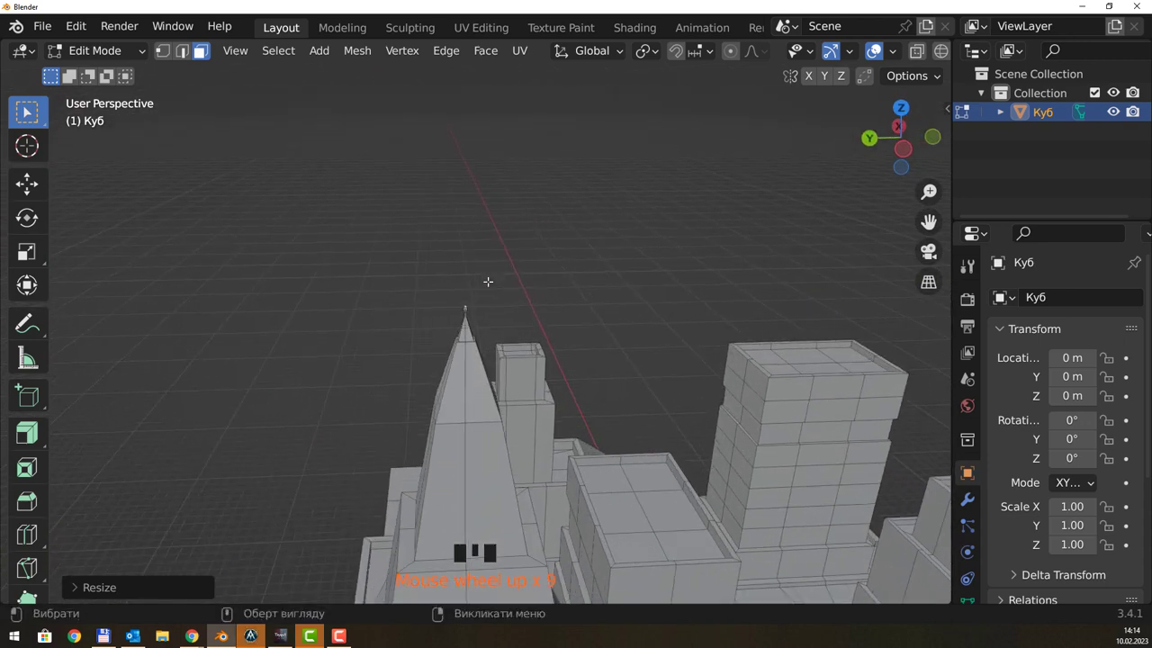
scroll(up, 3)
scroll(up, 3)
key(e)
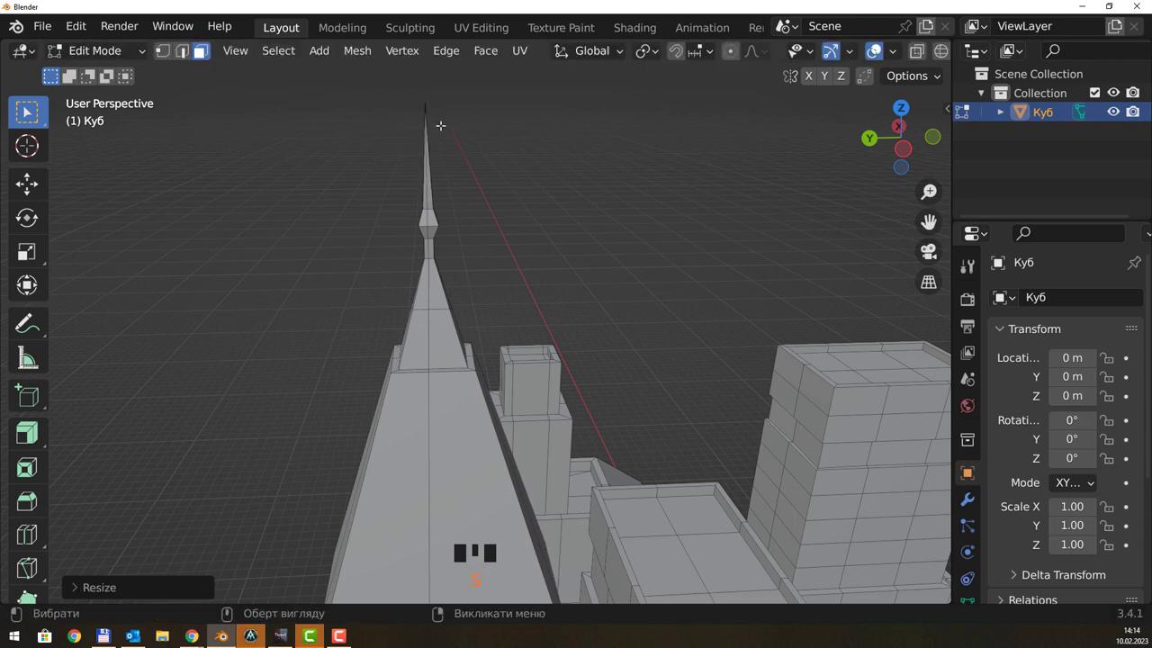
scroll(down, 3)
scroll(up, 3)
key(1)
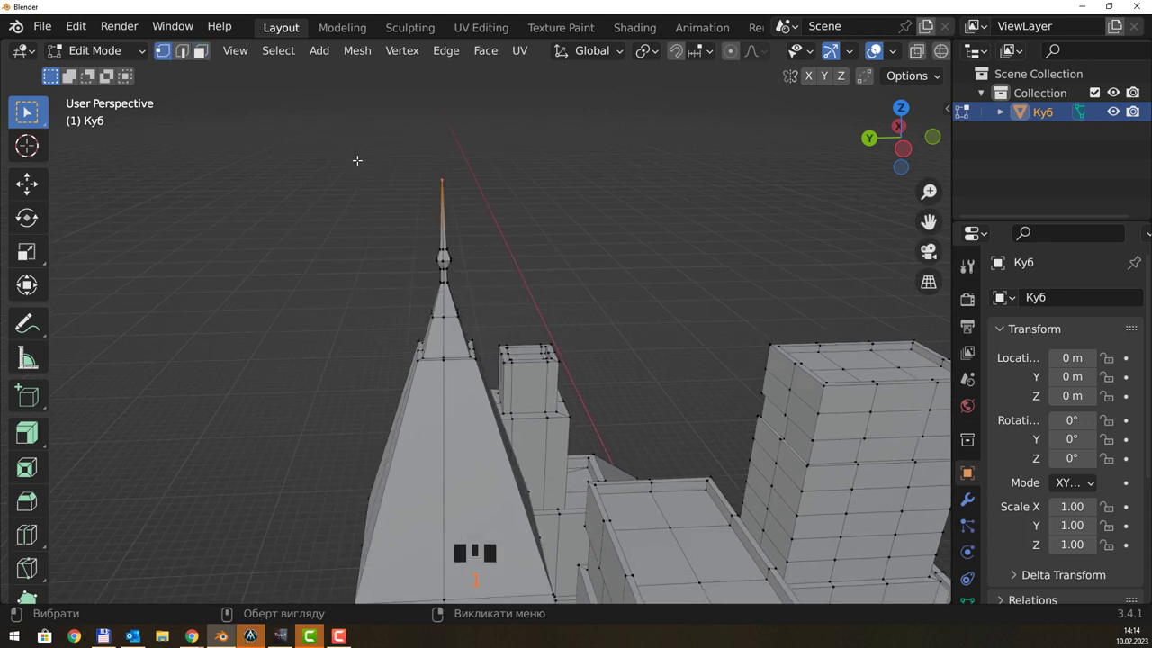
Box-select the spire tip vertices for Merge by Distance, then deselect the mesh.
drag(347, 135, 369, 154)
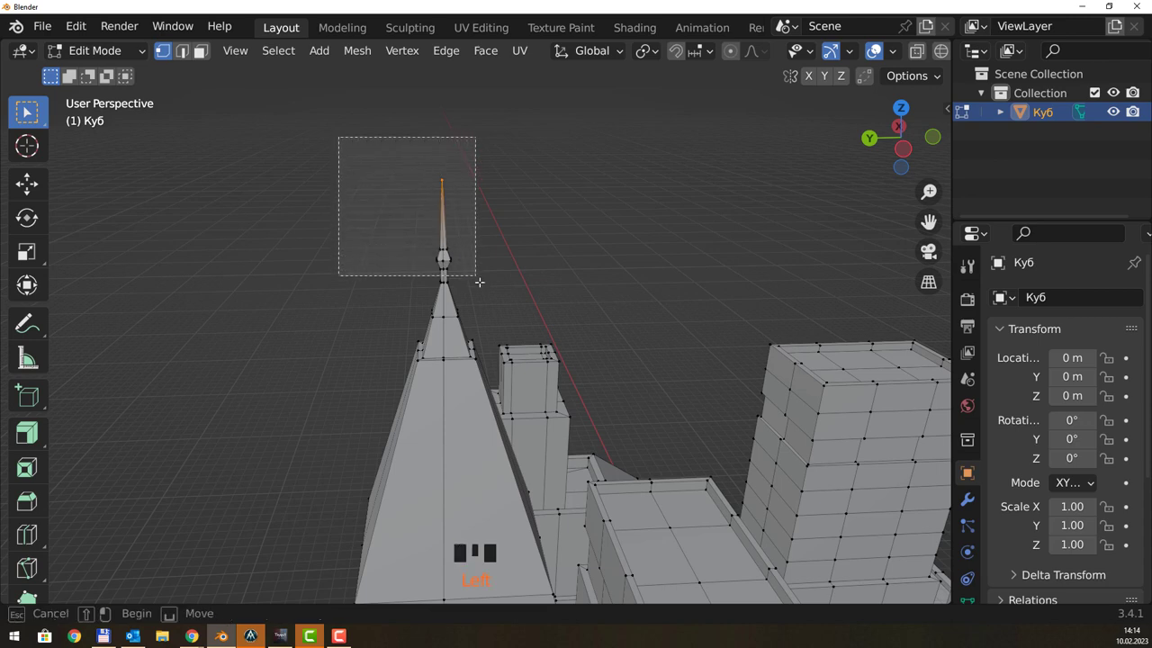
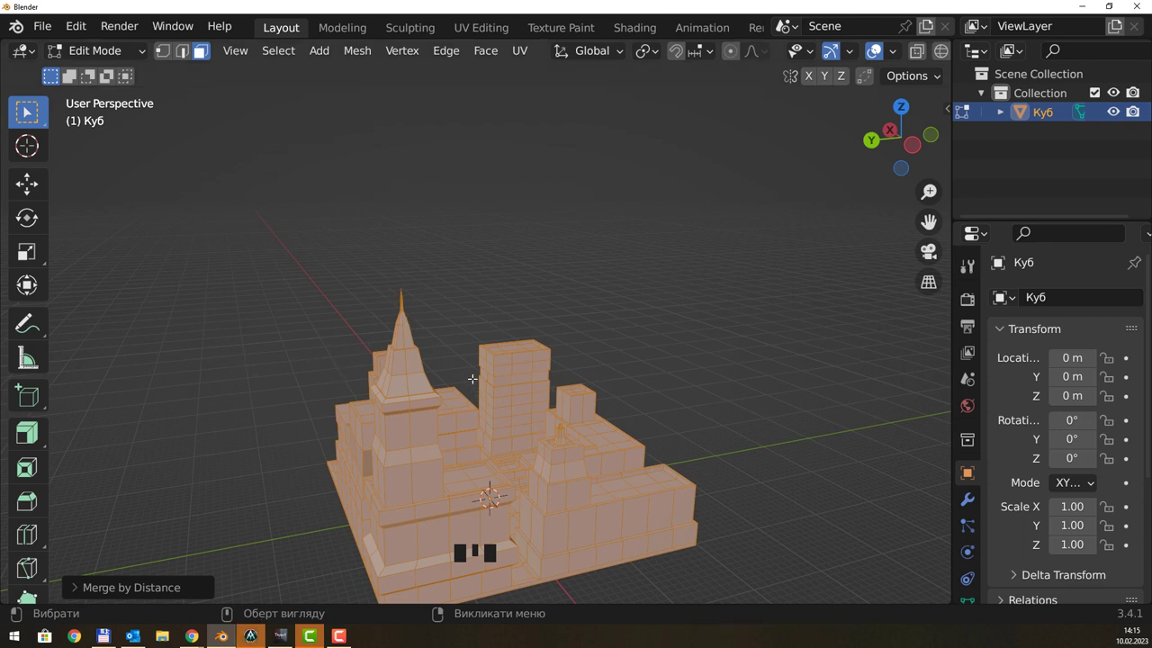
click(367, 220)
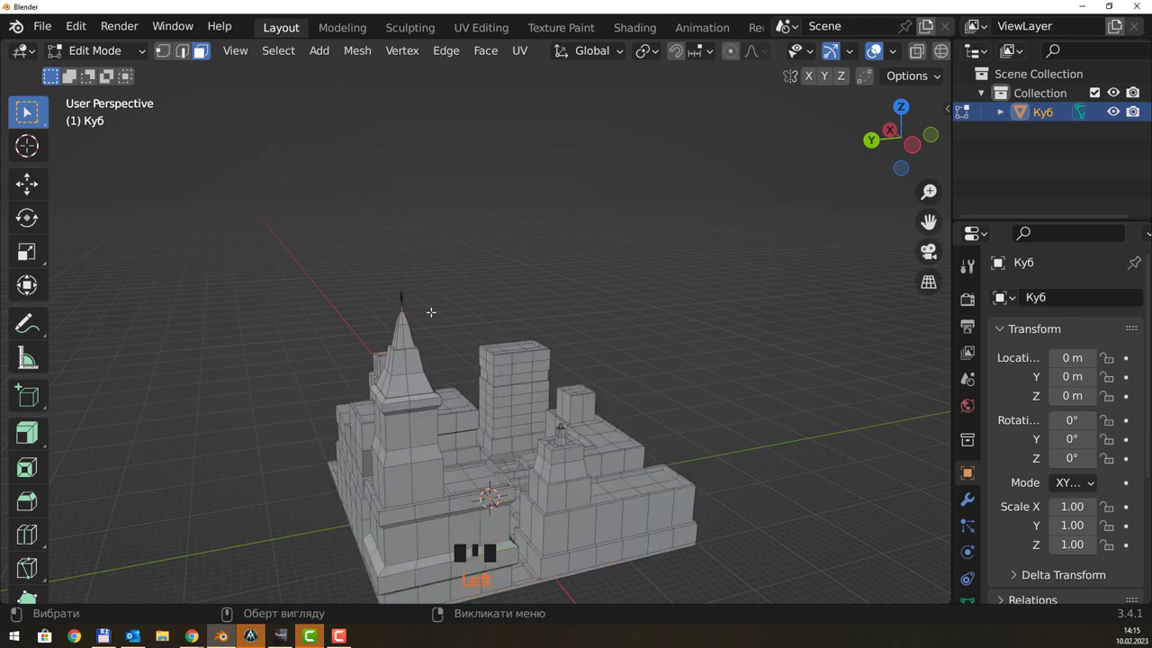
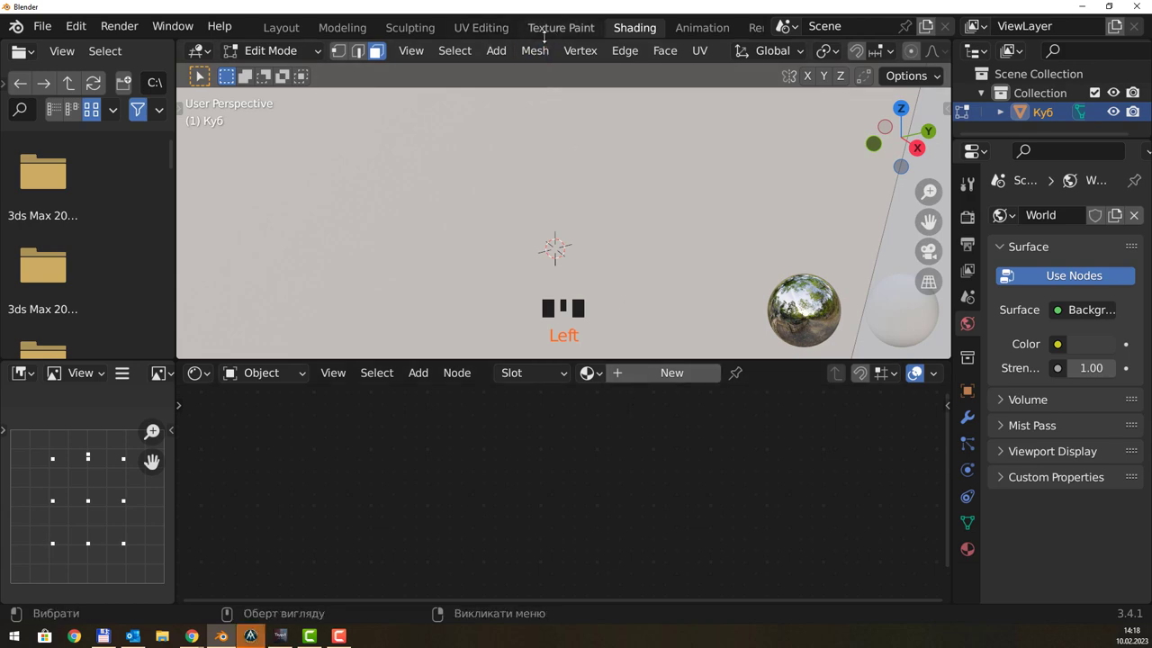
Switch to the Shading workspace to ready the node editor and world settings.
click(274, 34)
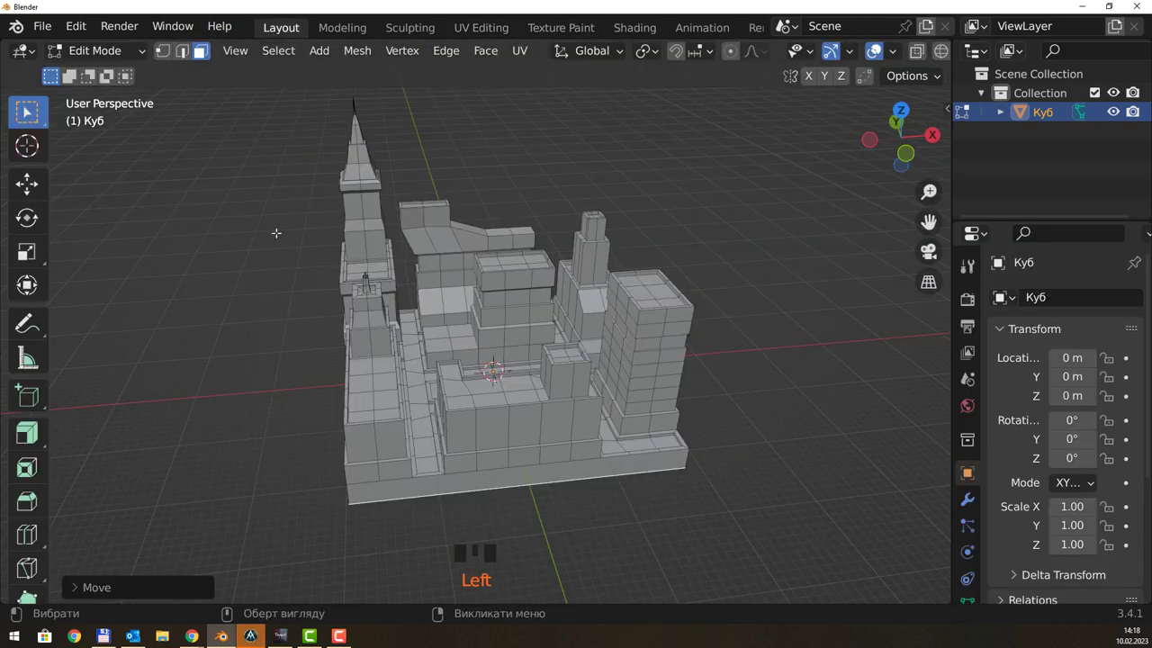
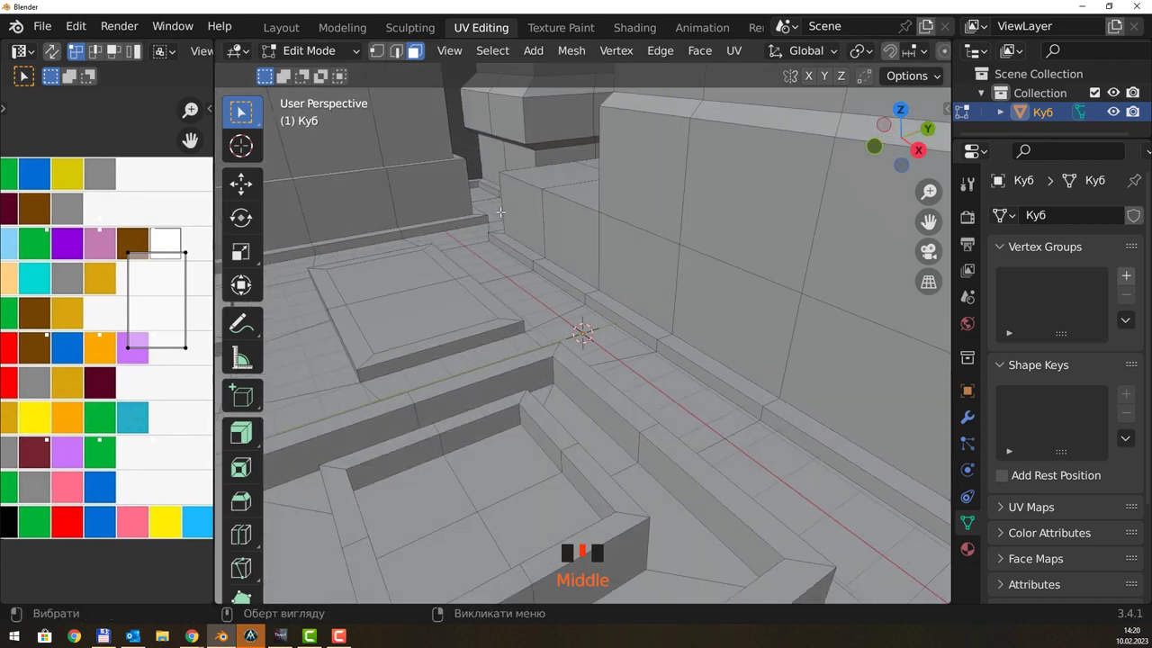
Frame the whole palette image in the UV Editor.
scroll(down, 3)
scroll(down, 3)
scroll(down, 3)
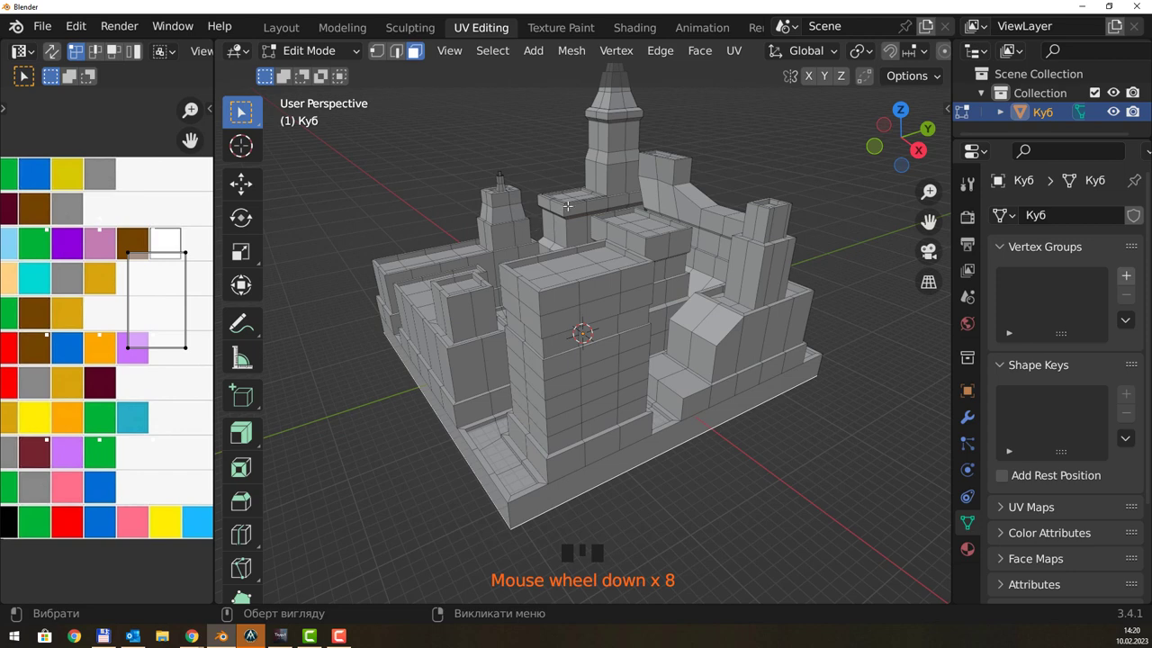
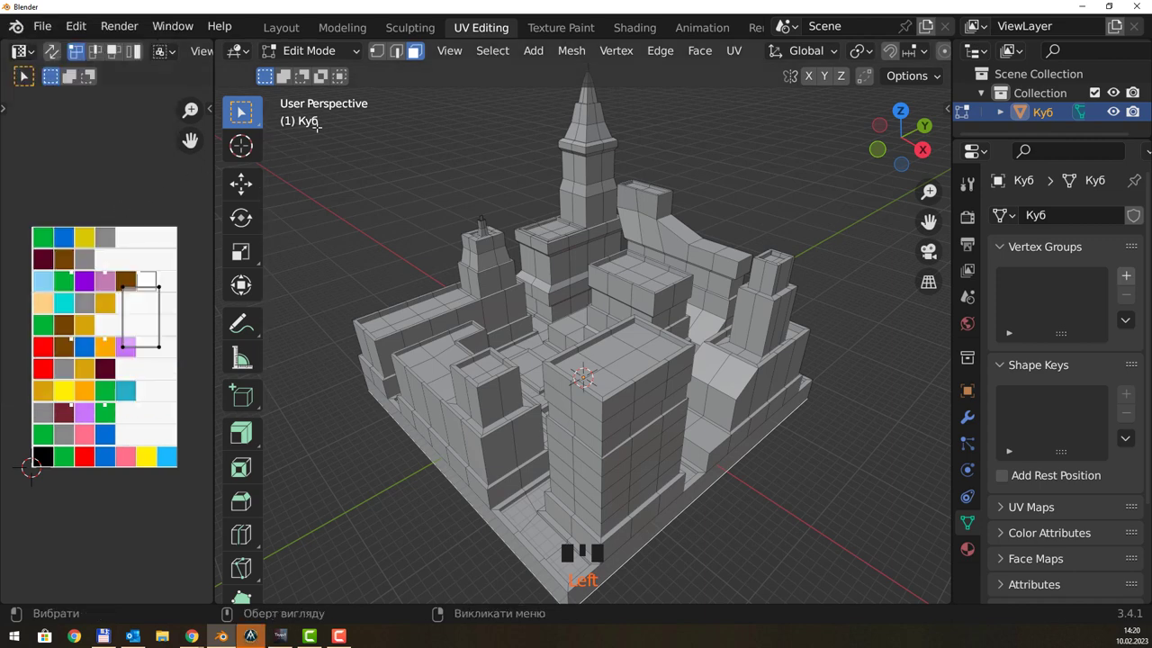
drag(326, 74, 422, 220)
drag(421, 220, 402, 185)
Unwrap the entire city mesh, shrink its UVs to a point on a palette swatch, then deselect.
key(Tab)
key(a)
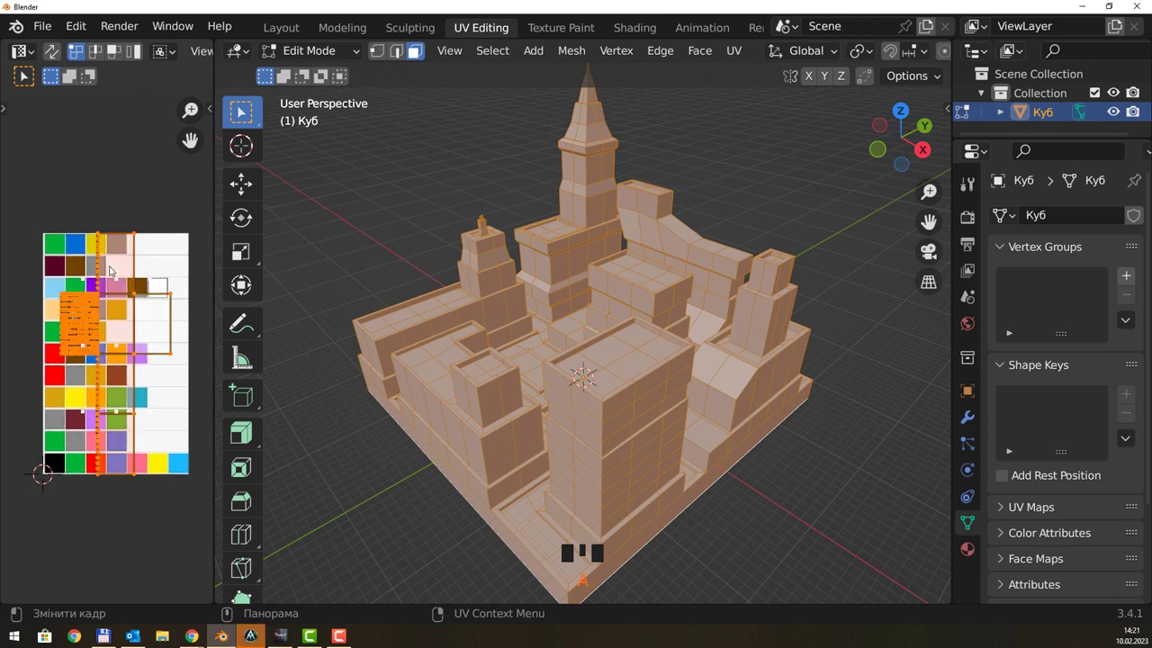
key(s)
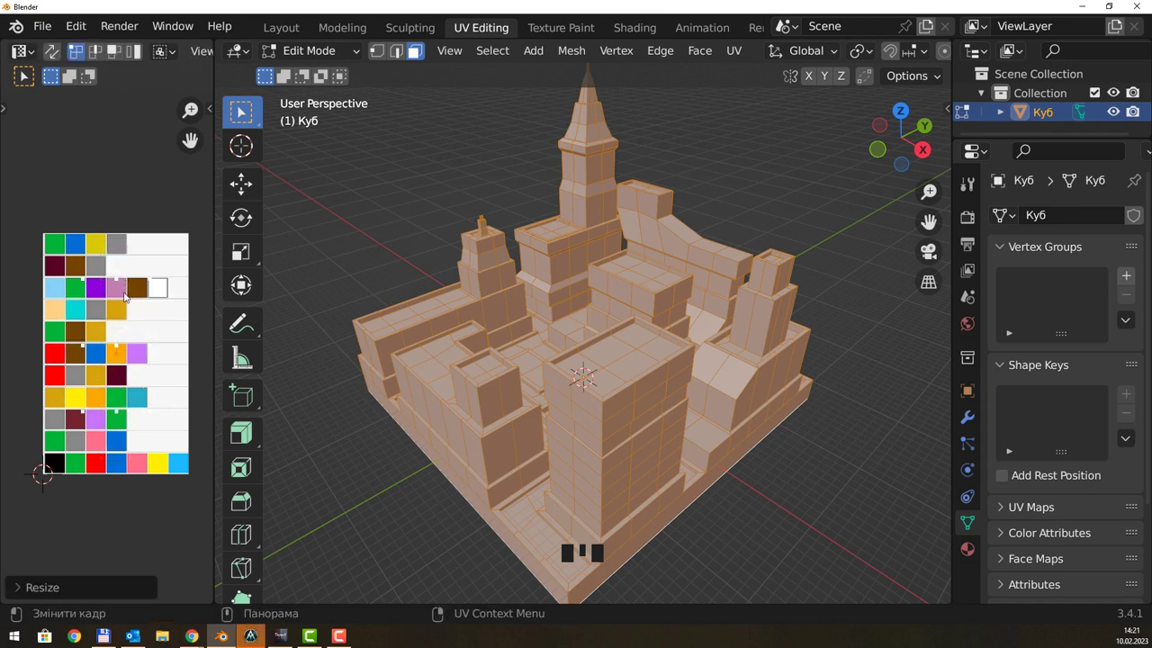
key(g)
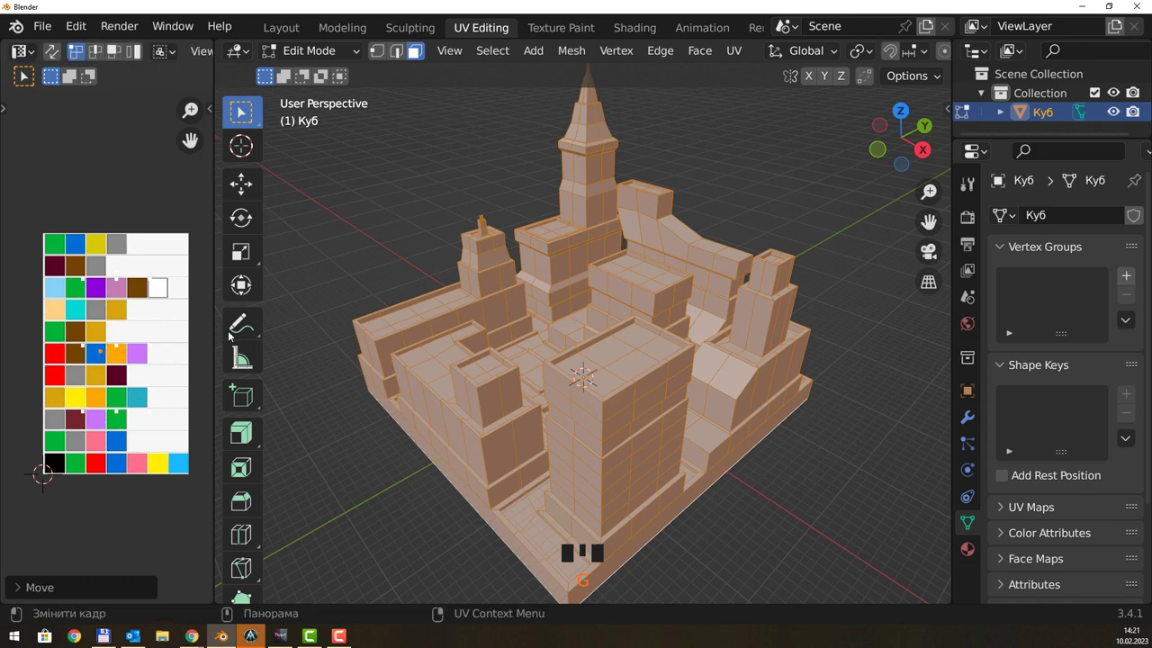
click(387, 227)
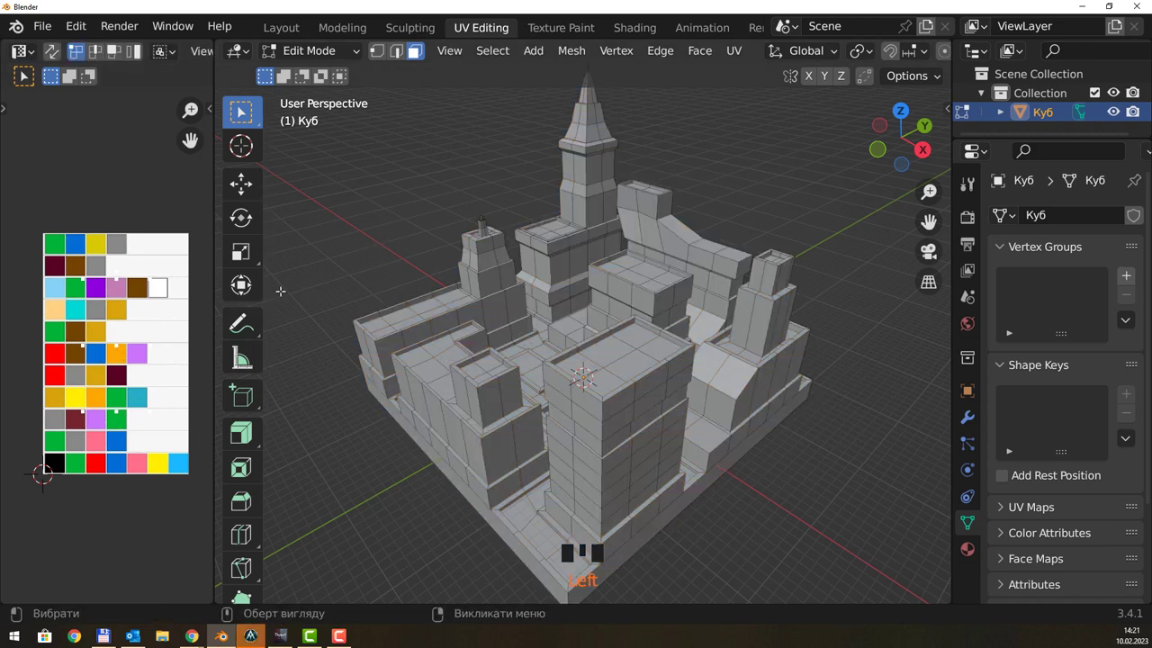
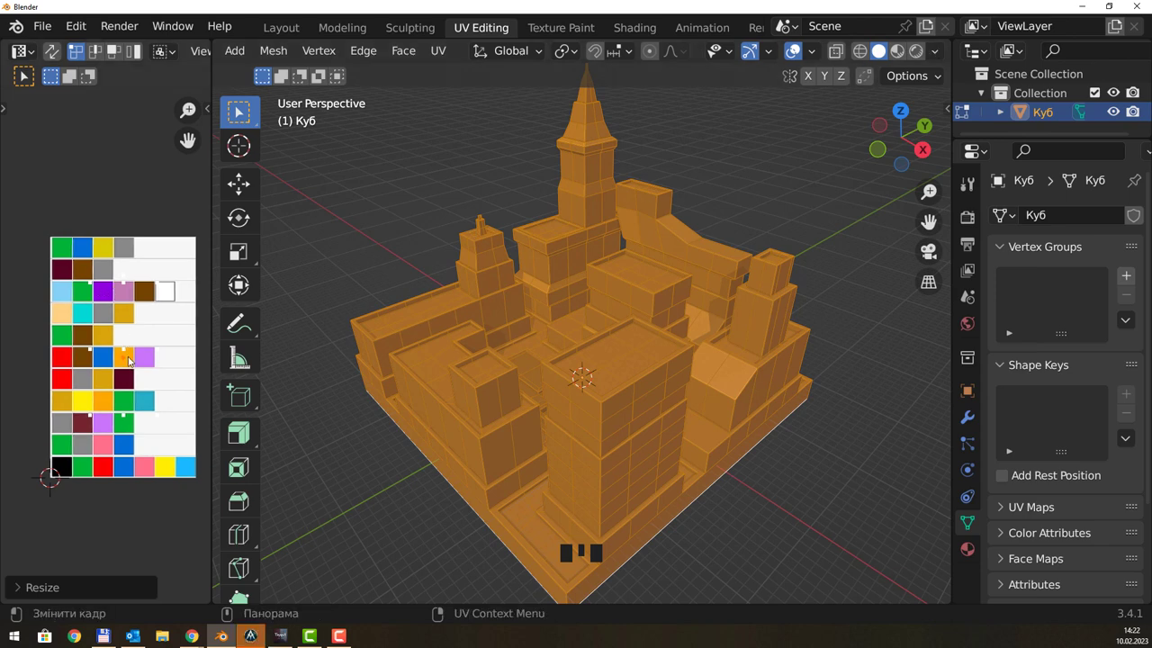
Move all the city's UVs onto the dark grey palette swatch.
key(g)
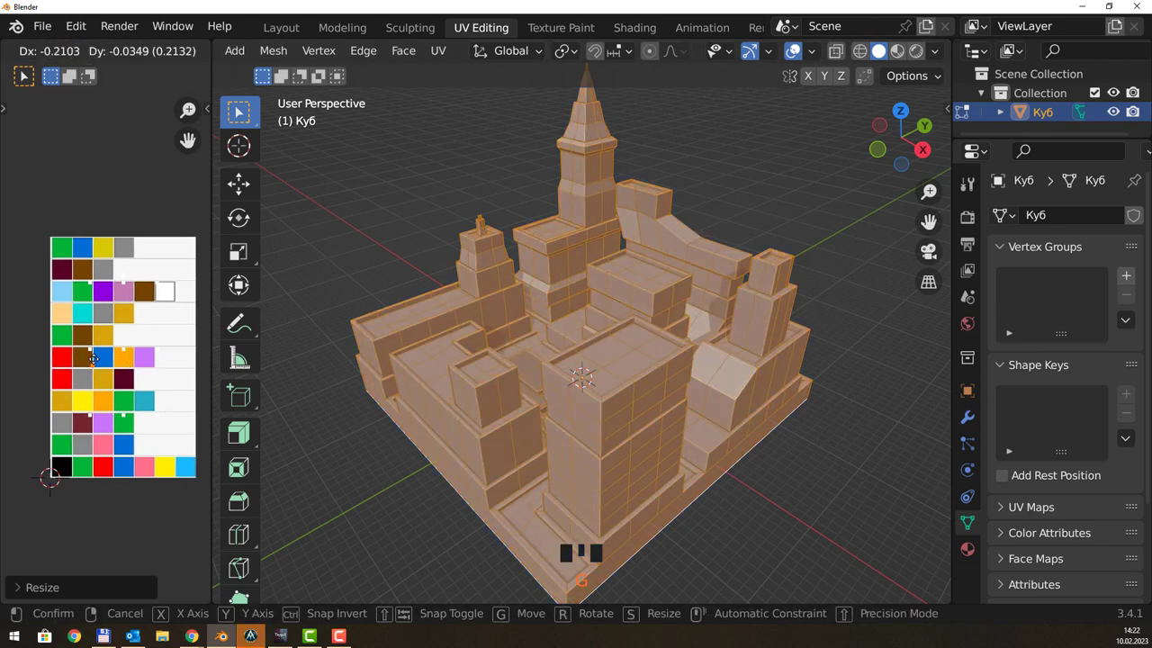
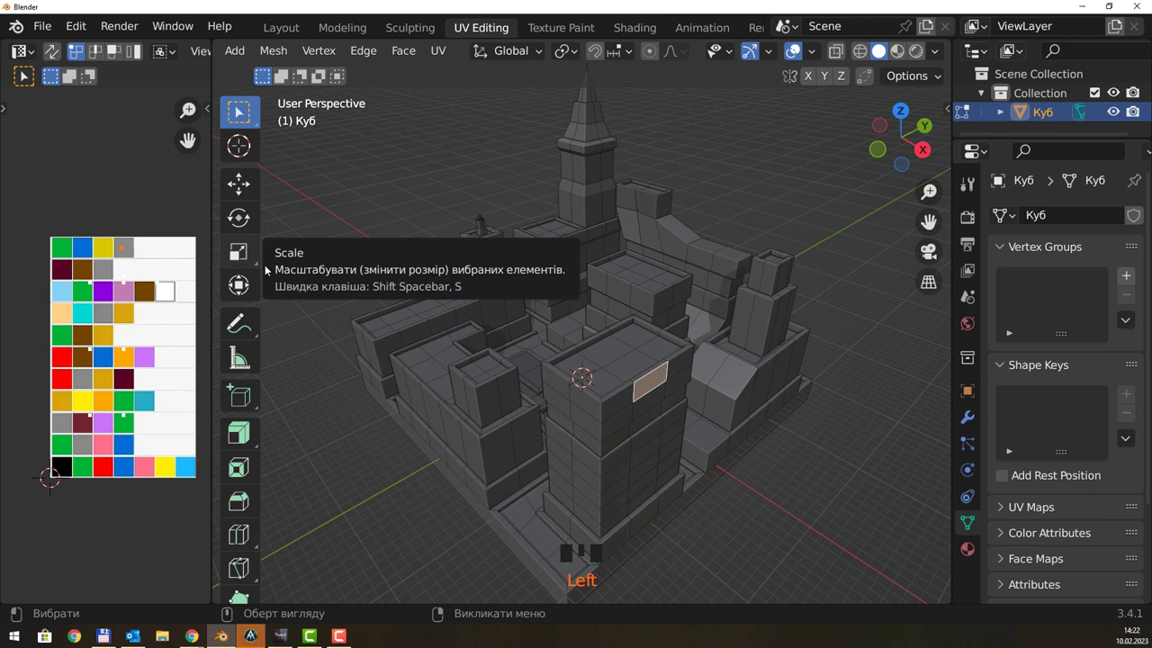
Select the street faces between the buildings and move their UVs onto the black swatch.
drag(565, 332, 519, 371)
scroll(up, 3)
drag(507, 372, 498, 380)
click(498, 379)
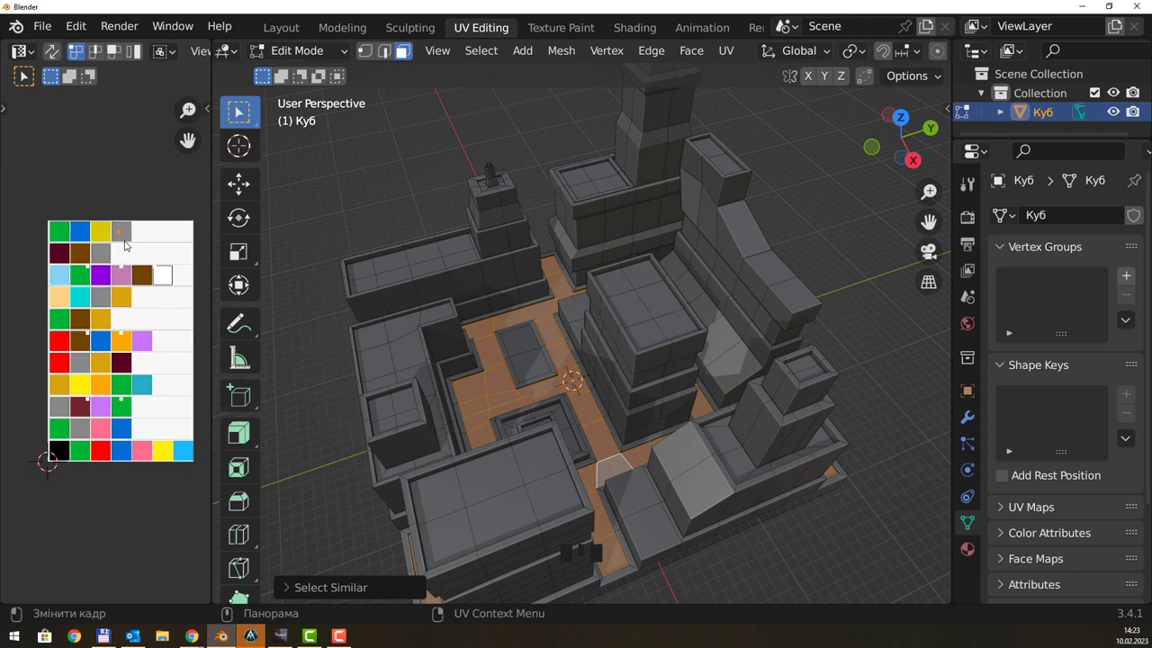
key(g)
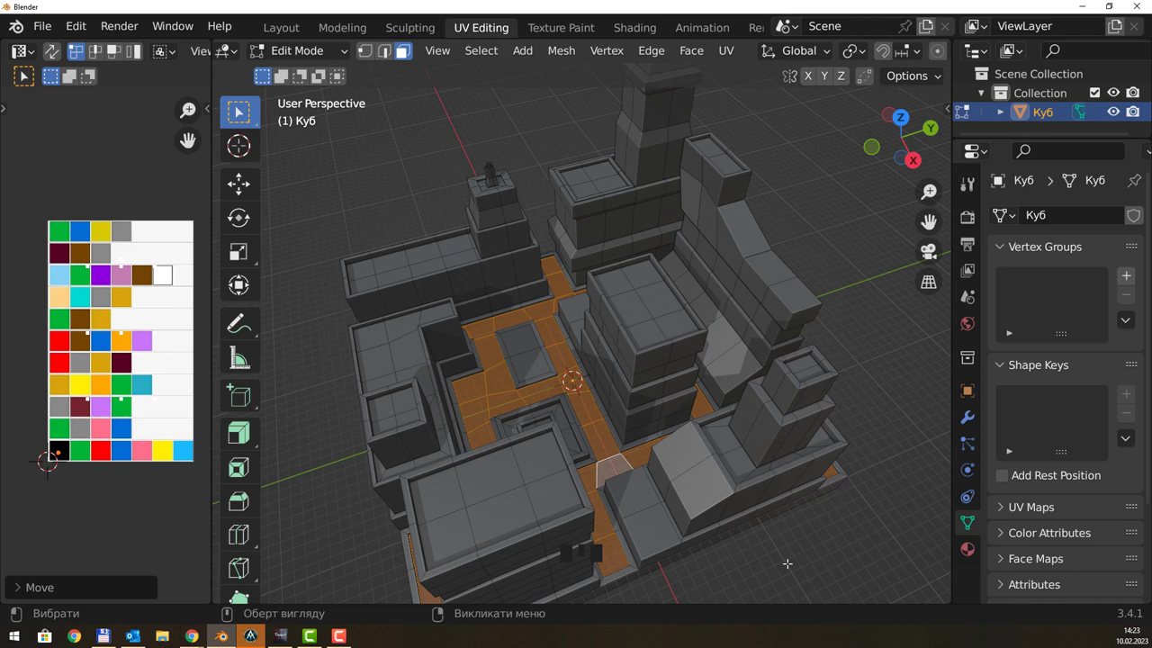
drag(773, 536, 730, 547)
Select all four outer side strips of the base platform.
click(729, 547)
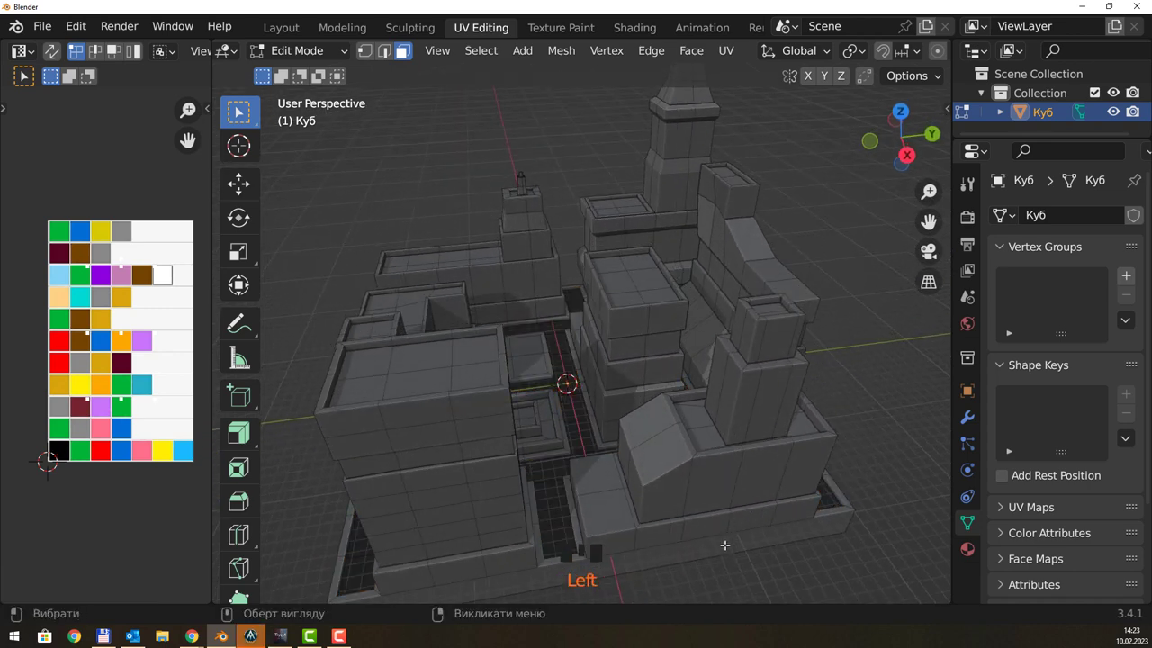
click(727, 537)
drag(712, 515, 596, 471)
click(596, 471)
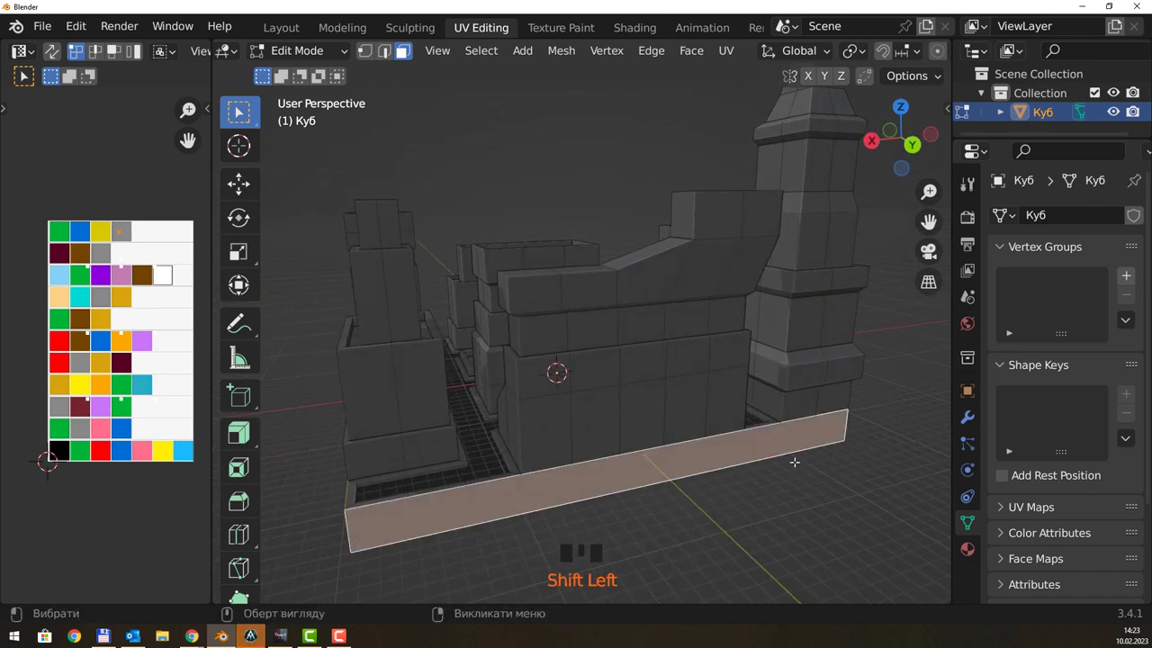
drag(820, 436, 698, 454)
click(698, 454)
drag(848, 431, 717, 492)
click(717, 493)
drag(785, 484, 119, 249)
Move the base side faces' UVs onto the brown swatch.
key(g)
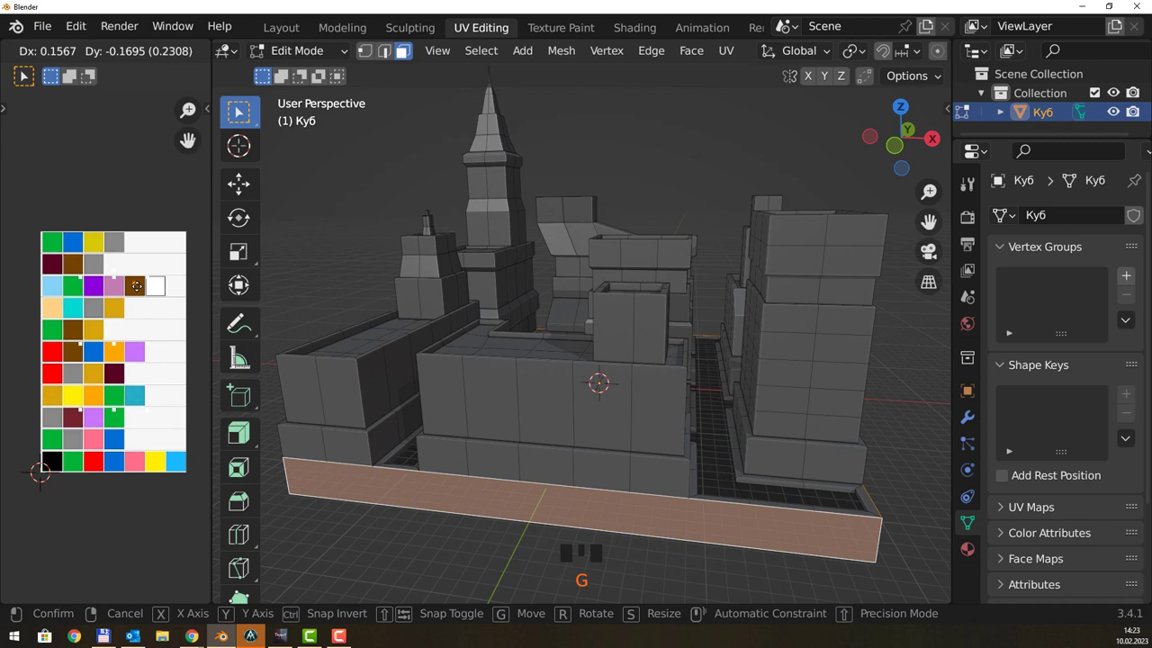
click(327, 233)
drag(475, 280, 575, 314)
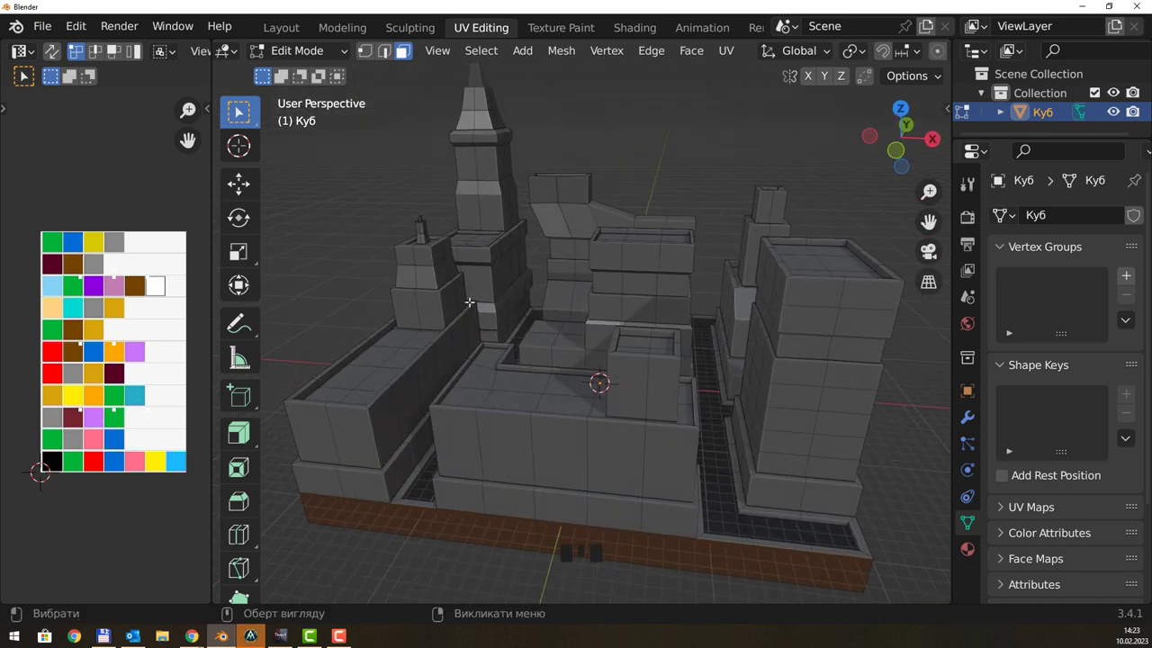
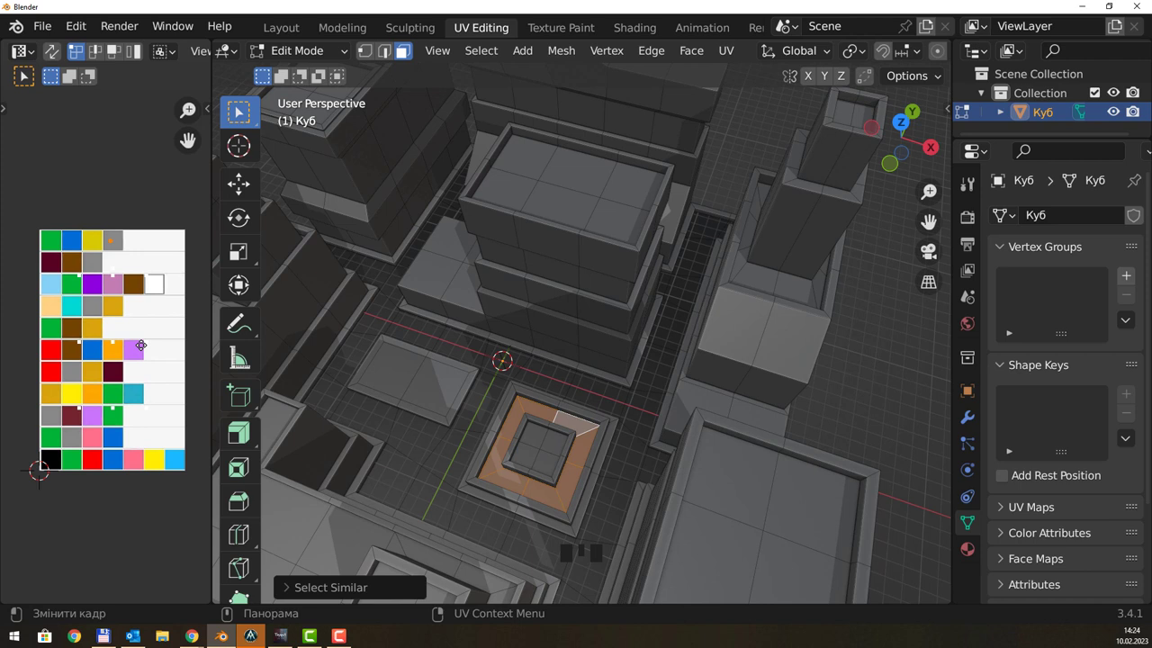
Move the recessed structure's rim faces onto the green swatch.
key(g)
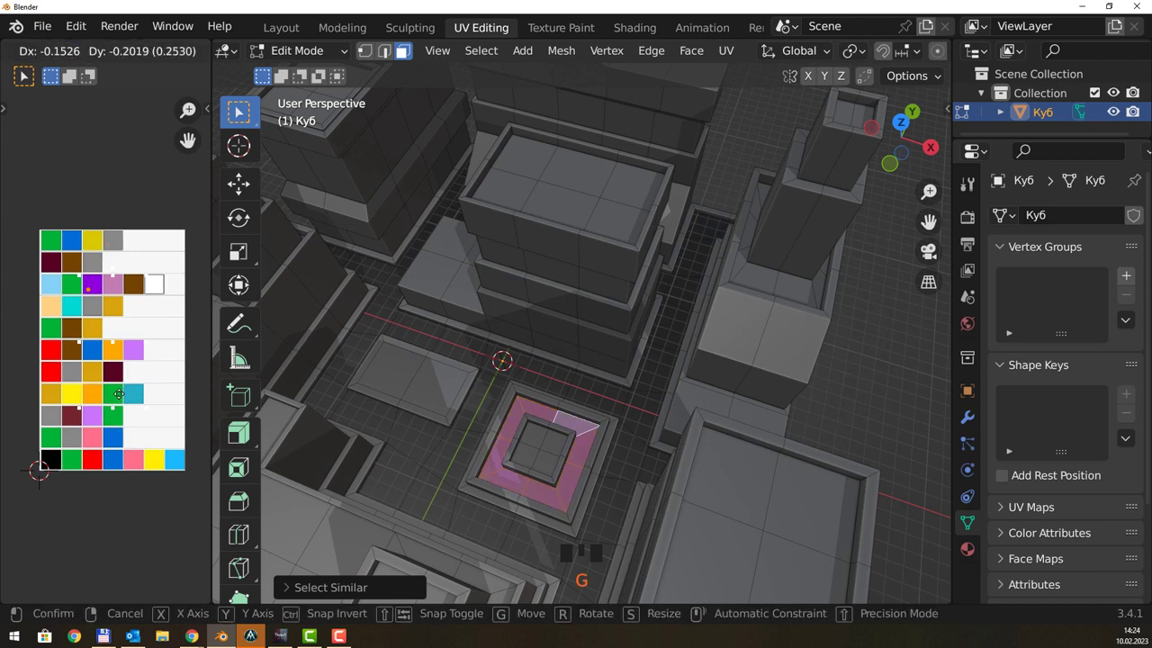
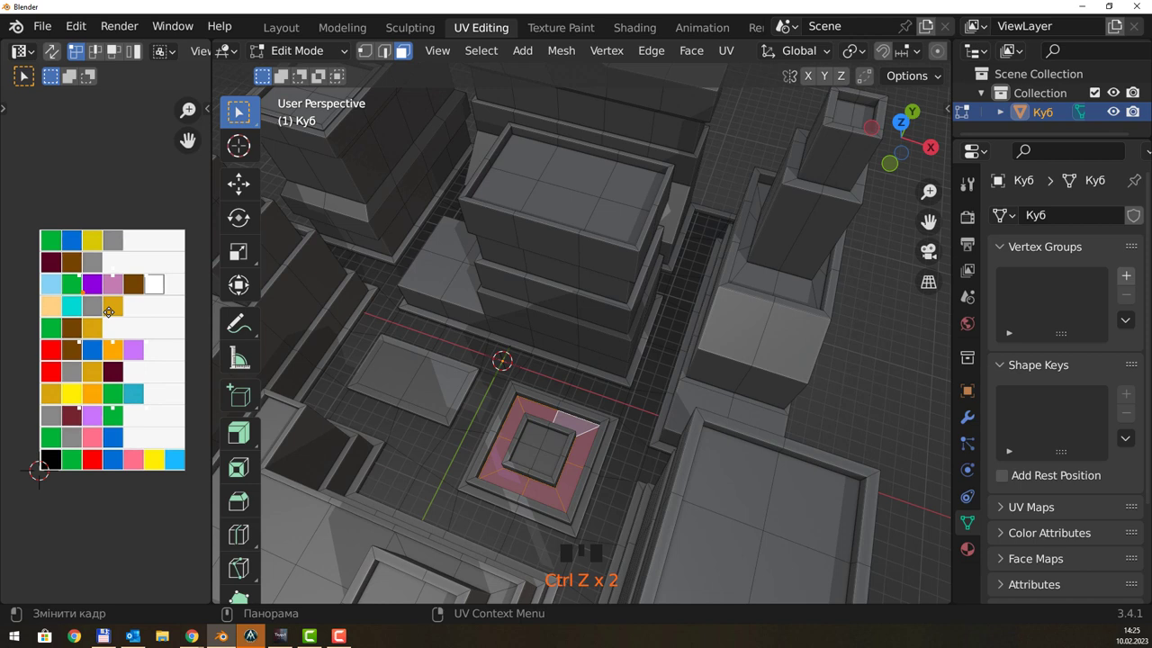
key(g)
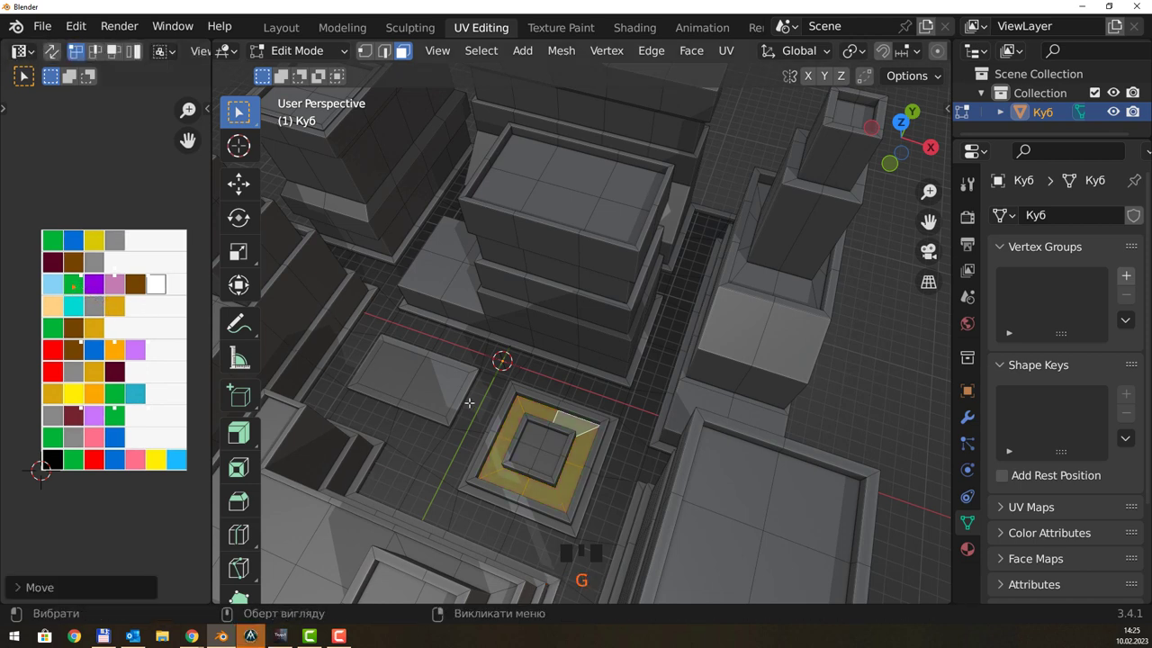
Select the four inner faces and move their UVs onto the blue swatch.
click(524, 423)
click(538, 429)
click(555, 444)
click(546, 450)
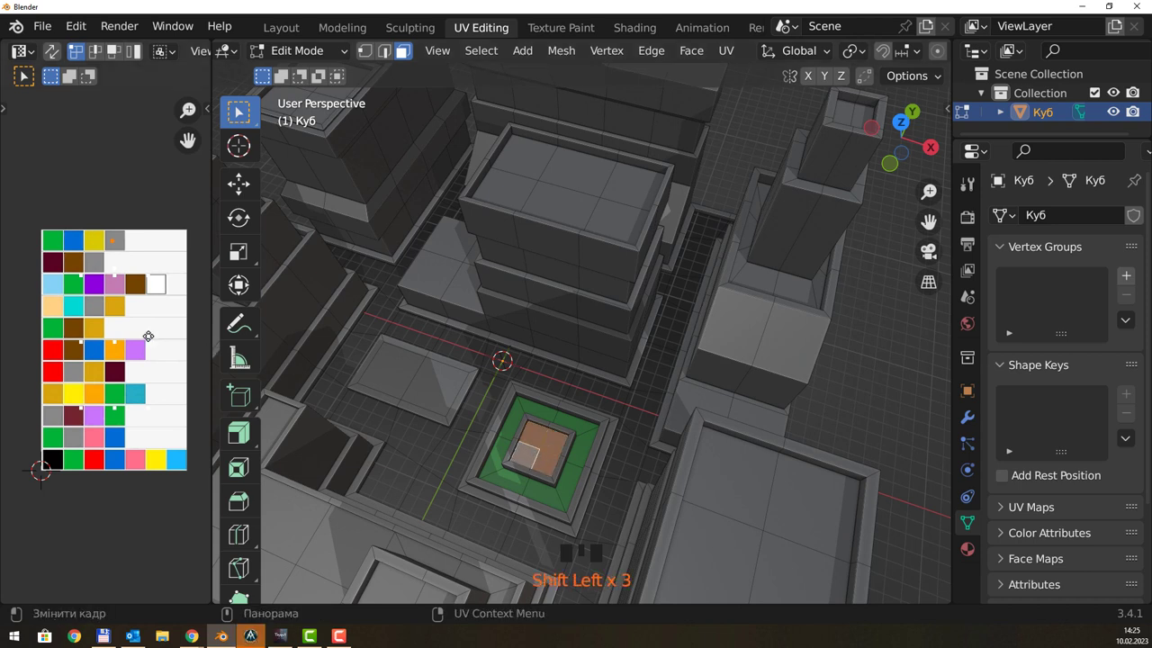
key(g)
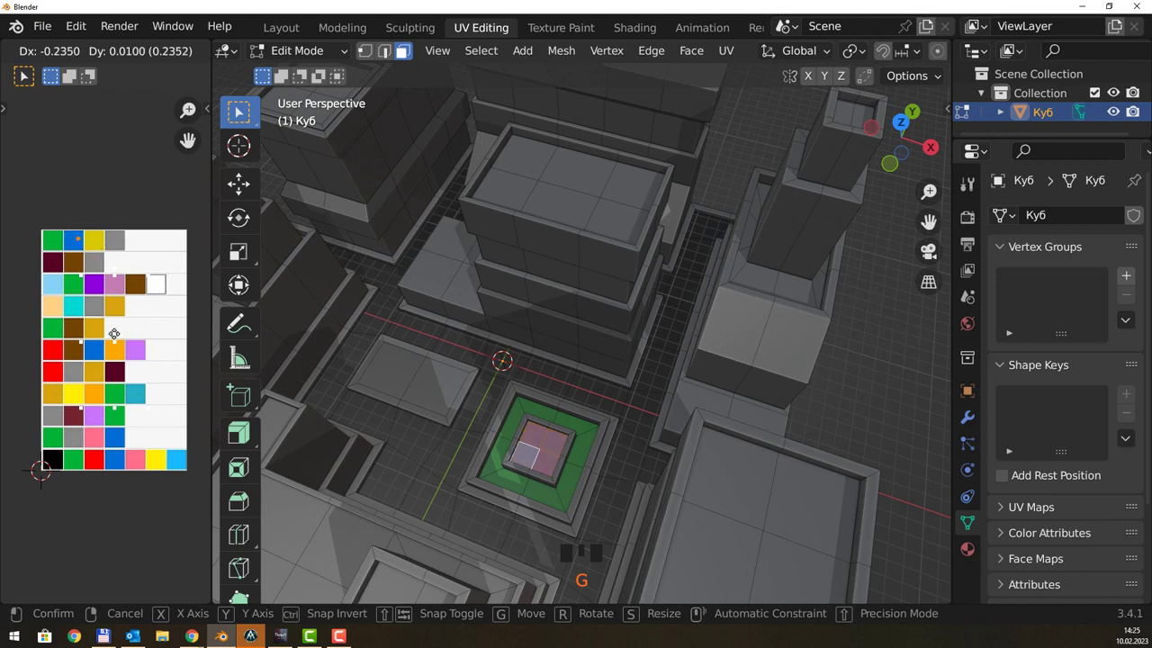
click(620, 406)
drag(577, 415, 569, 398)
scroll(down, 3)
drag(653, 388, 573, 372)
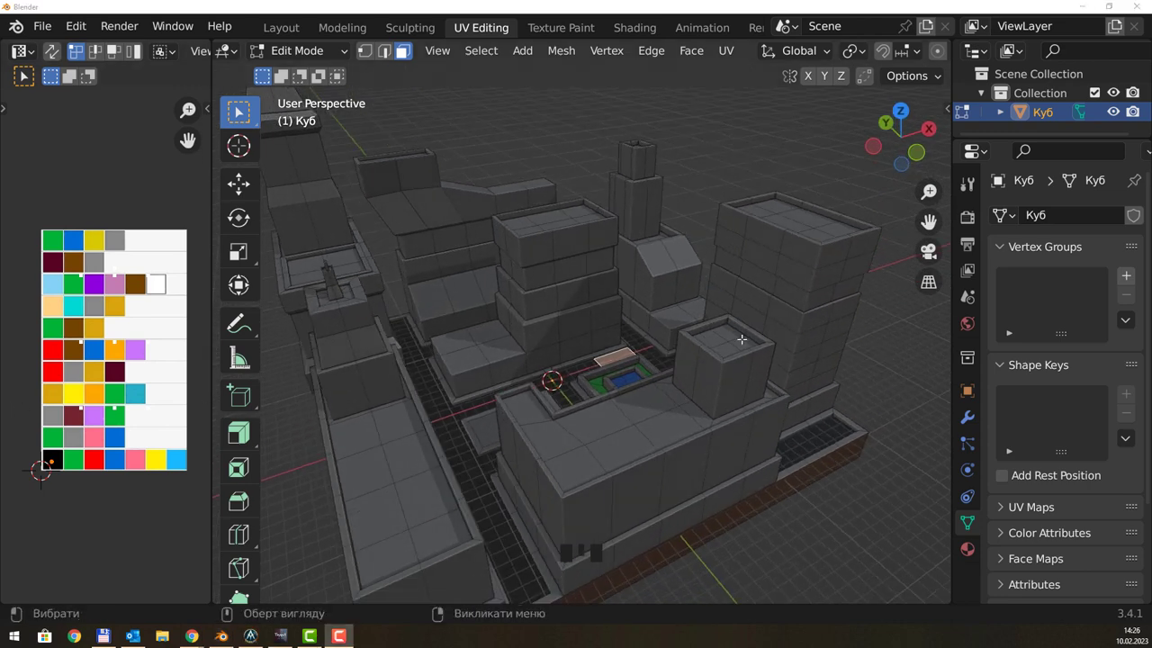
Select window face rings on the right-hand tower and colour the bands green and orange.
drag(795, 286, 766, 338)
click(767, 338)
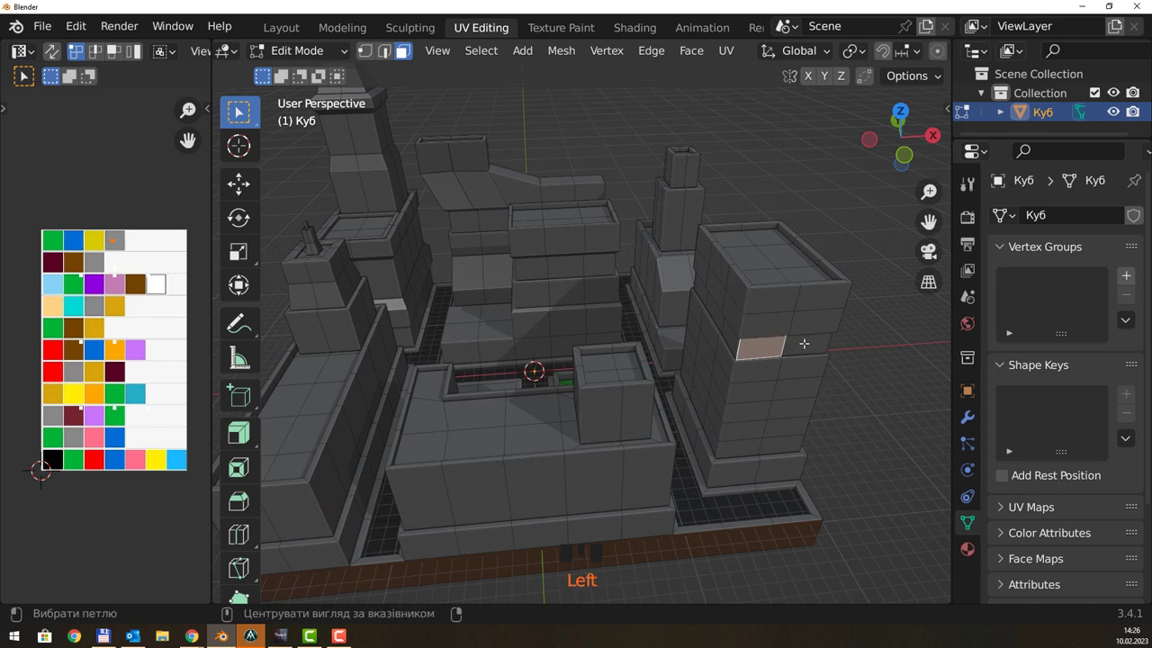
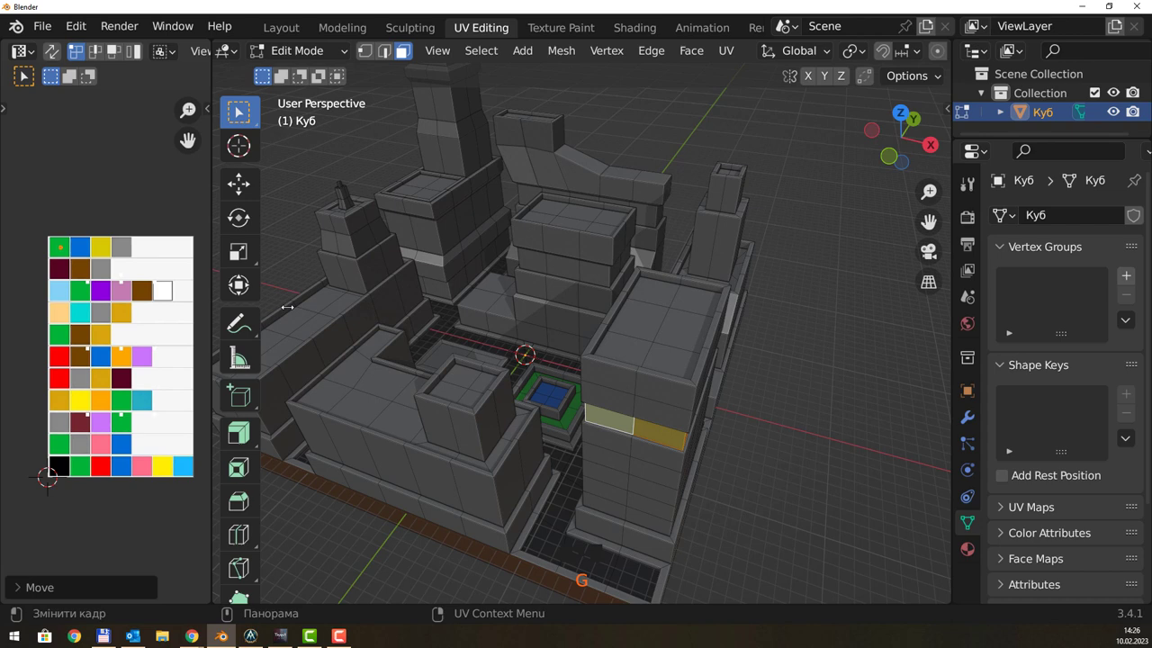
drag(659, 424, 654, 394)
click(654, 394)
click(608, 383)
click(647, 387)
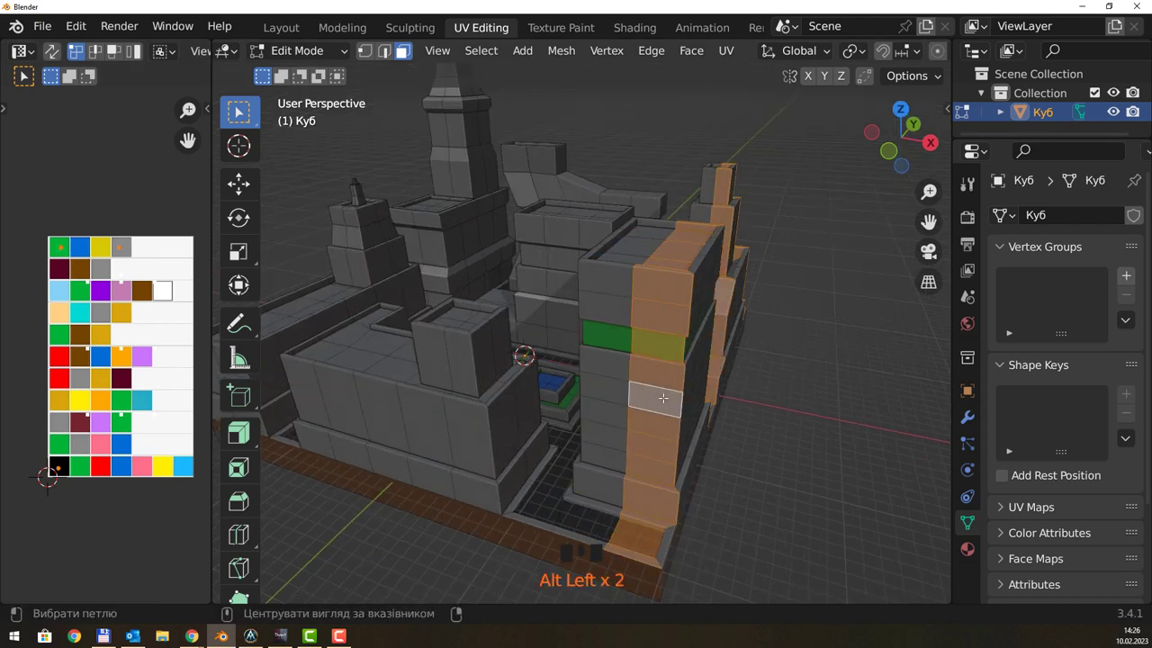
click(686, 388)
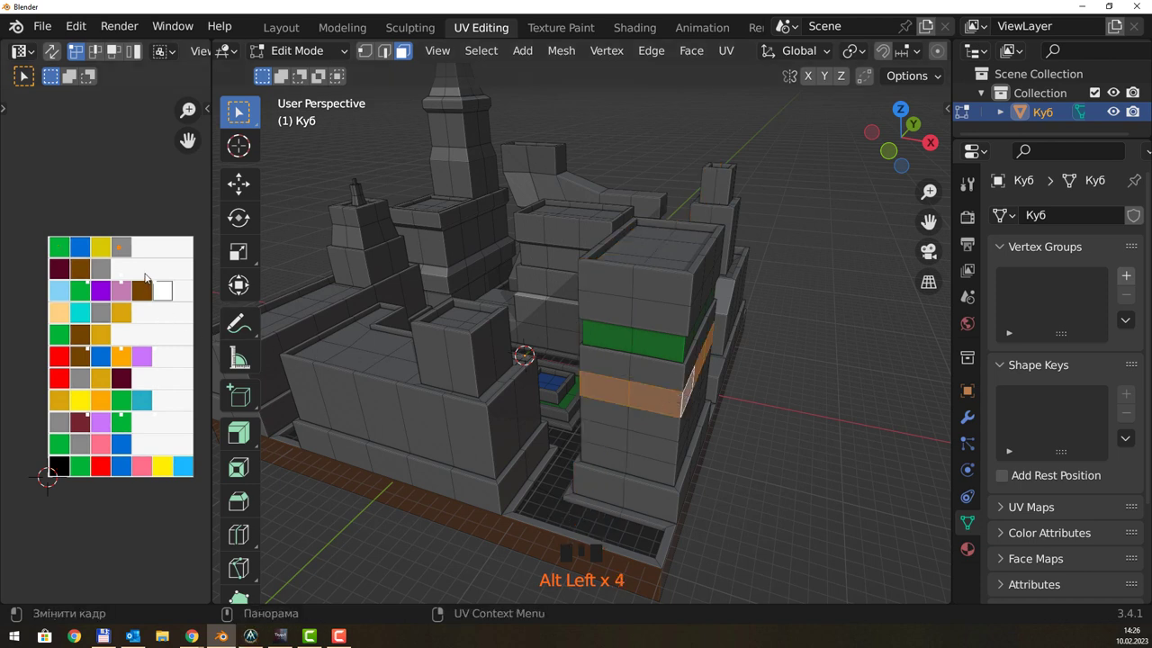
key(g)
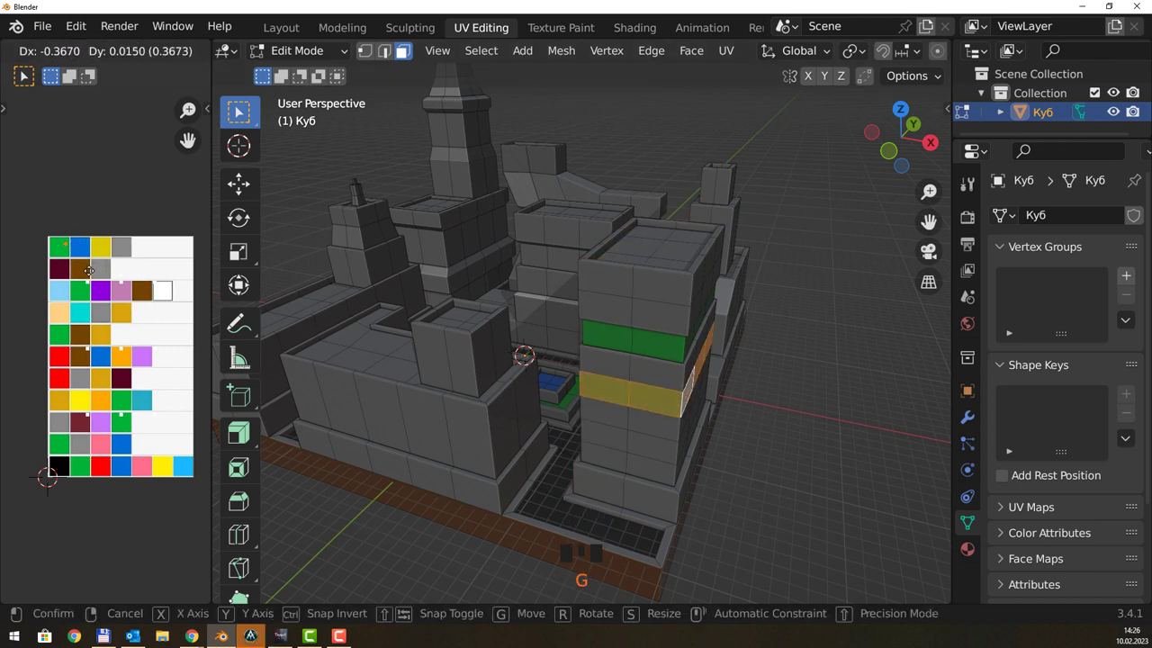
click(619, 428)
Select the next window band down the tower.
click(613, 433)
click(612, 429)
double_click(635, 430)
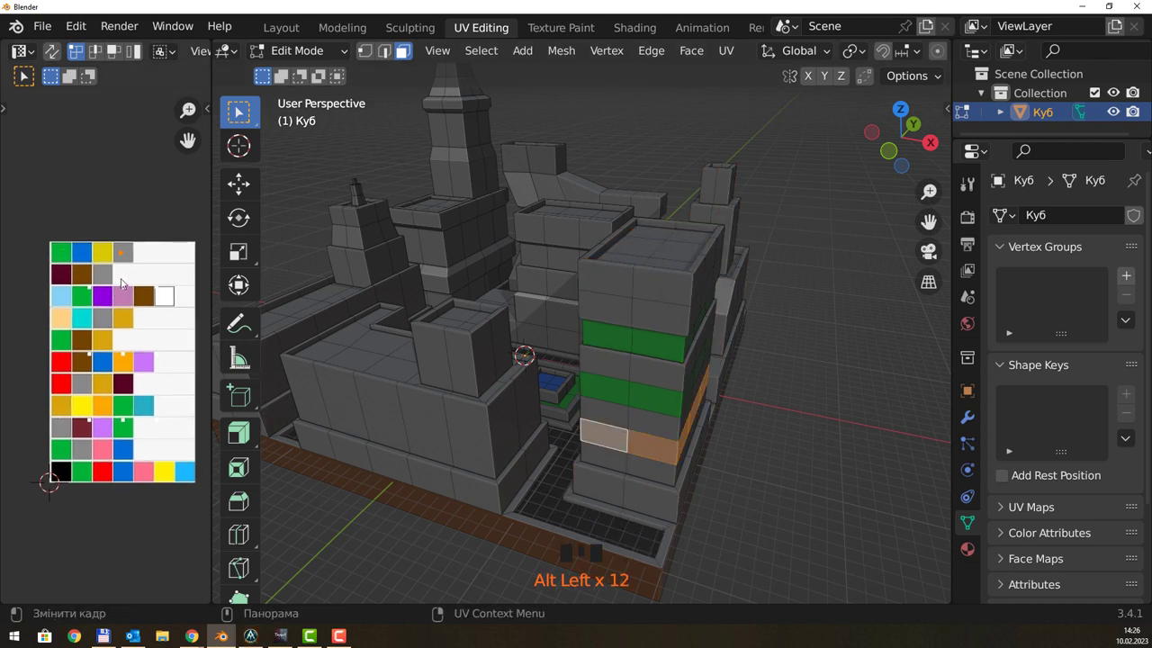
Move the lower window band's UVs onto the green swatch.
key(g)
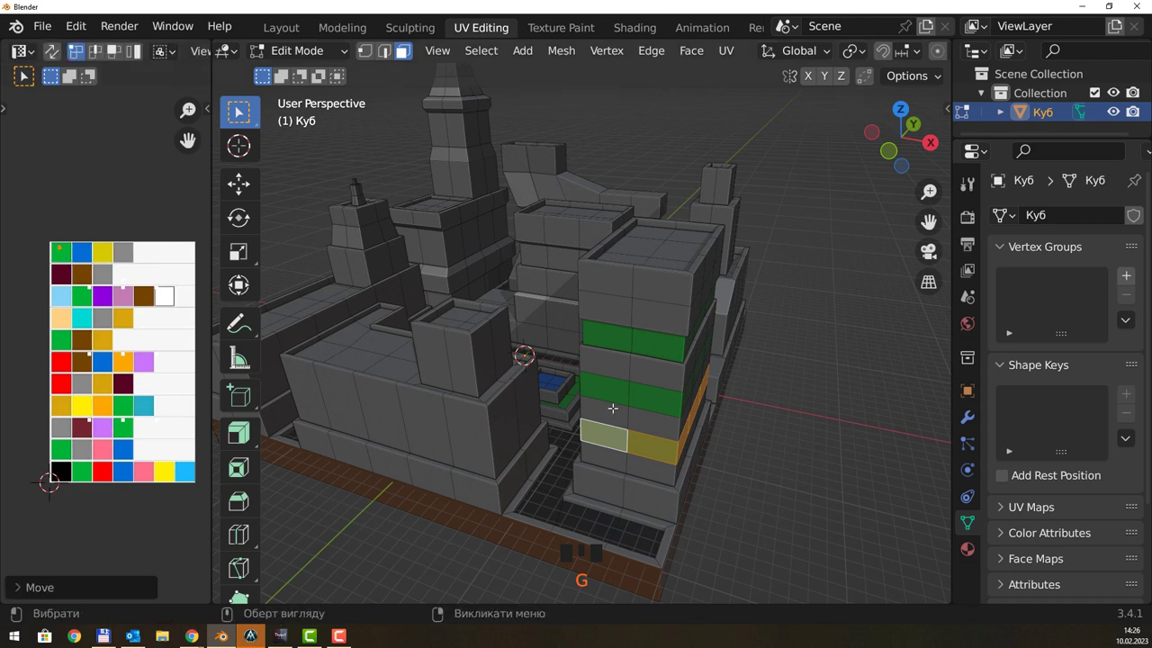
drag(715, 411, 622, 425)
Select the faces of the small sloped block beside the tower.
click(644, 322)
click(650, 336)
click(640, 318)
click(627, 351)
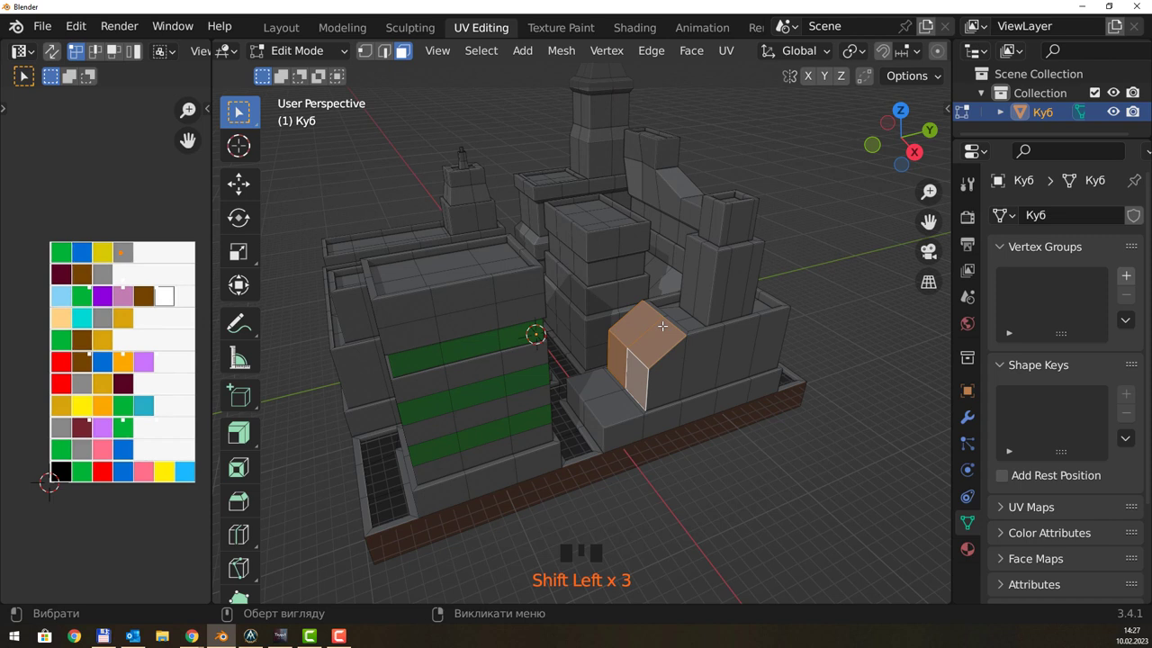
Inset the sloped block's faces and move their UVs onto the green swatch.
key(i)
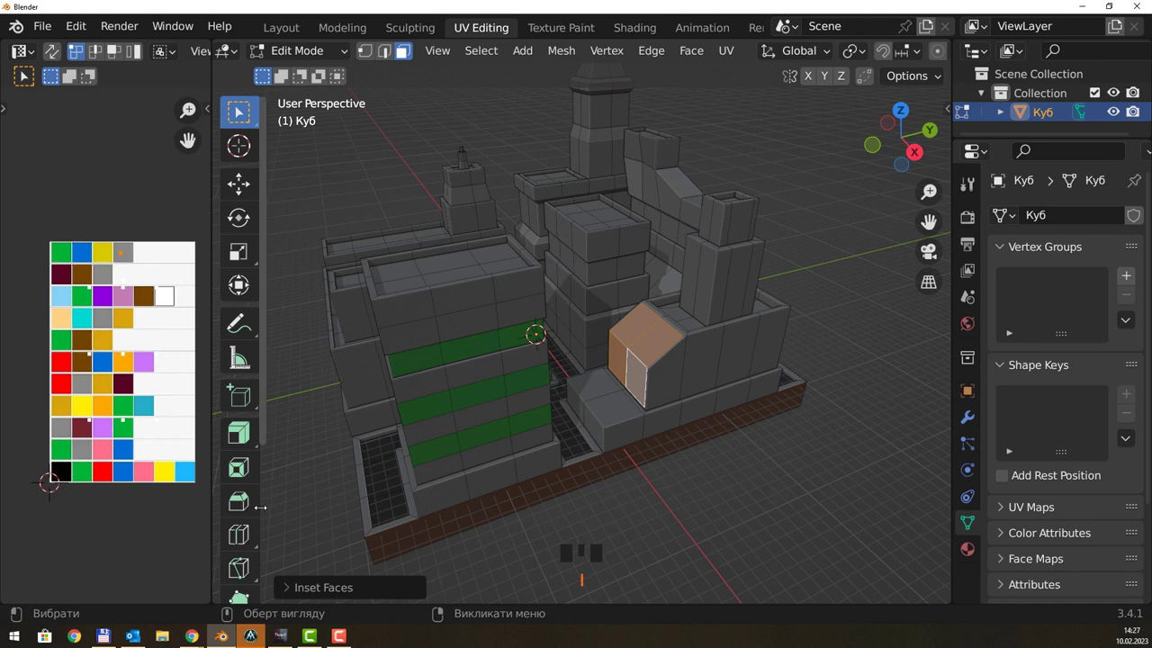
scroll(up, 3)
scroll(up, 3)
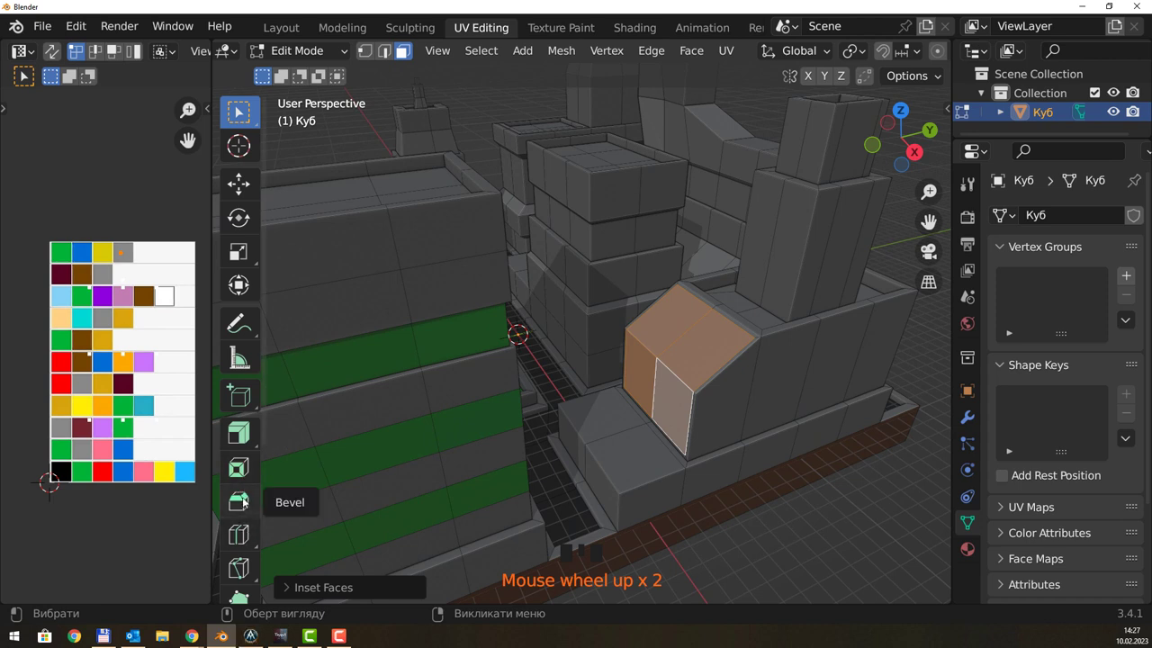
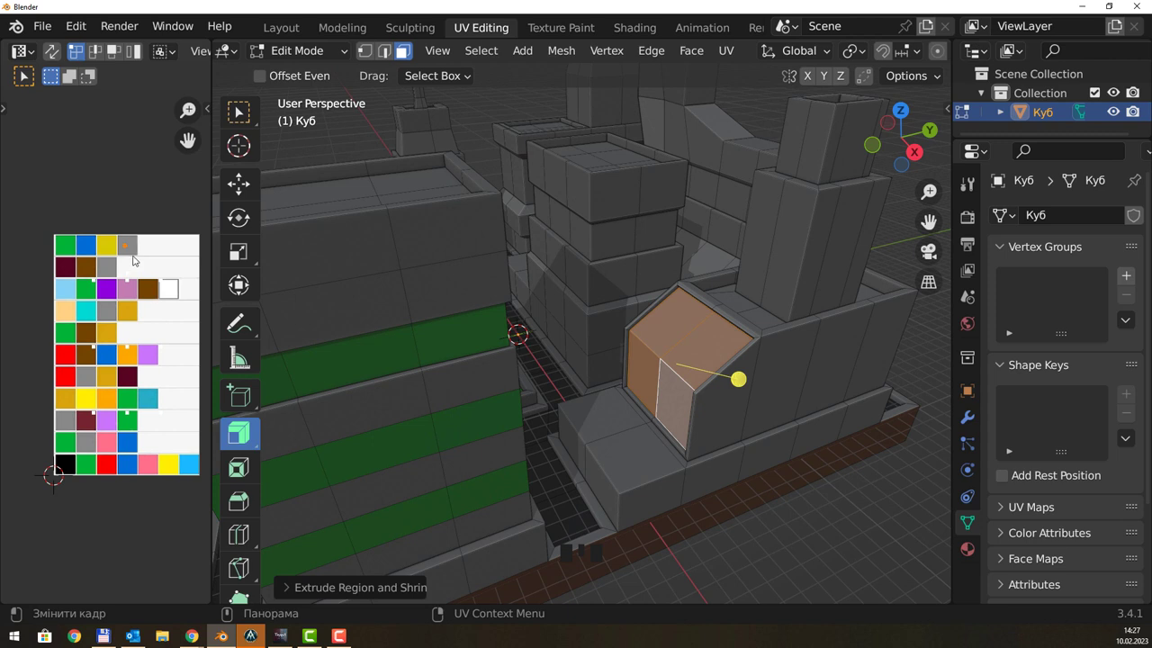
key(g)
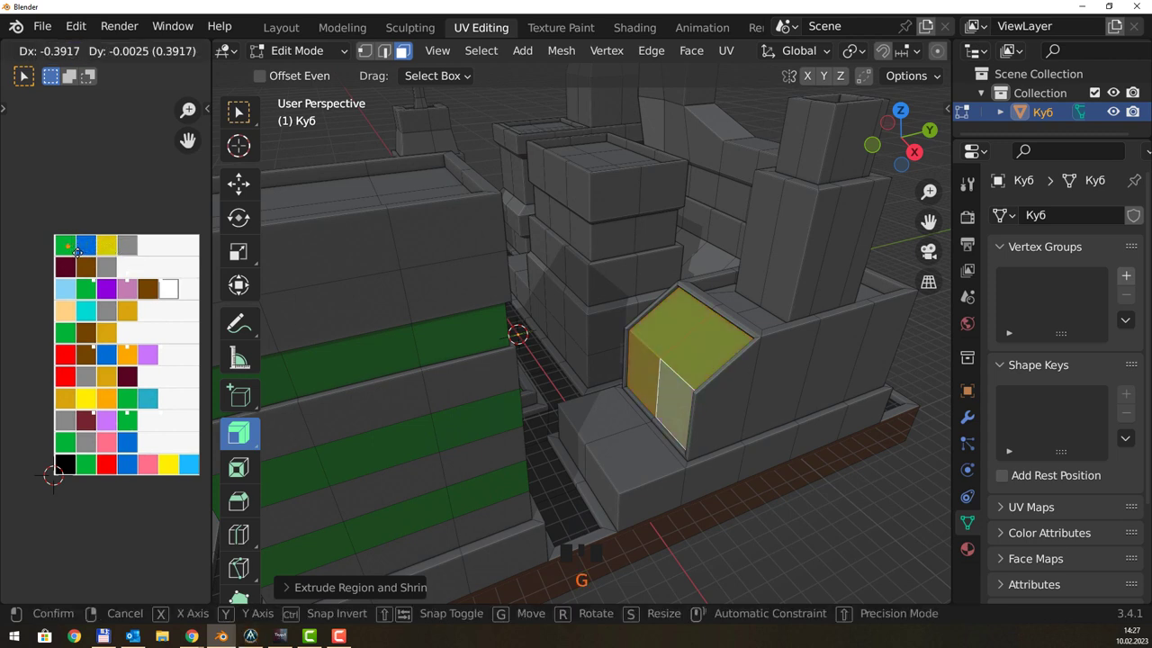
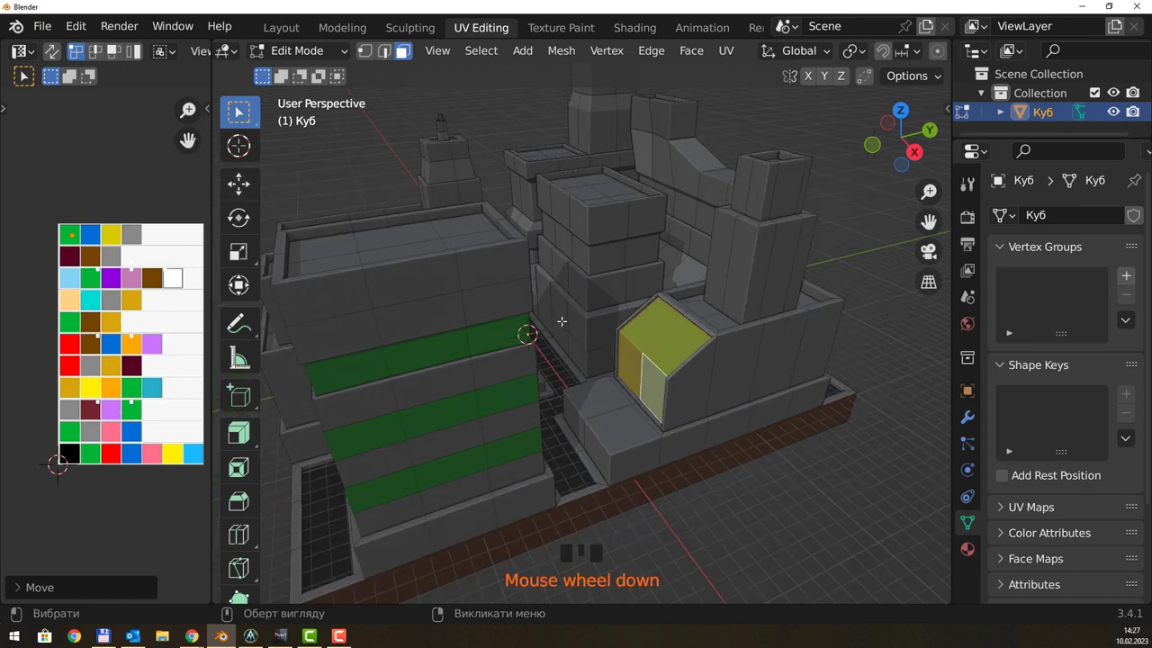
Cut two loops around the tower behind the sloped roof with Ctrl+R.
click(815, 464)
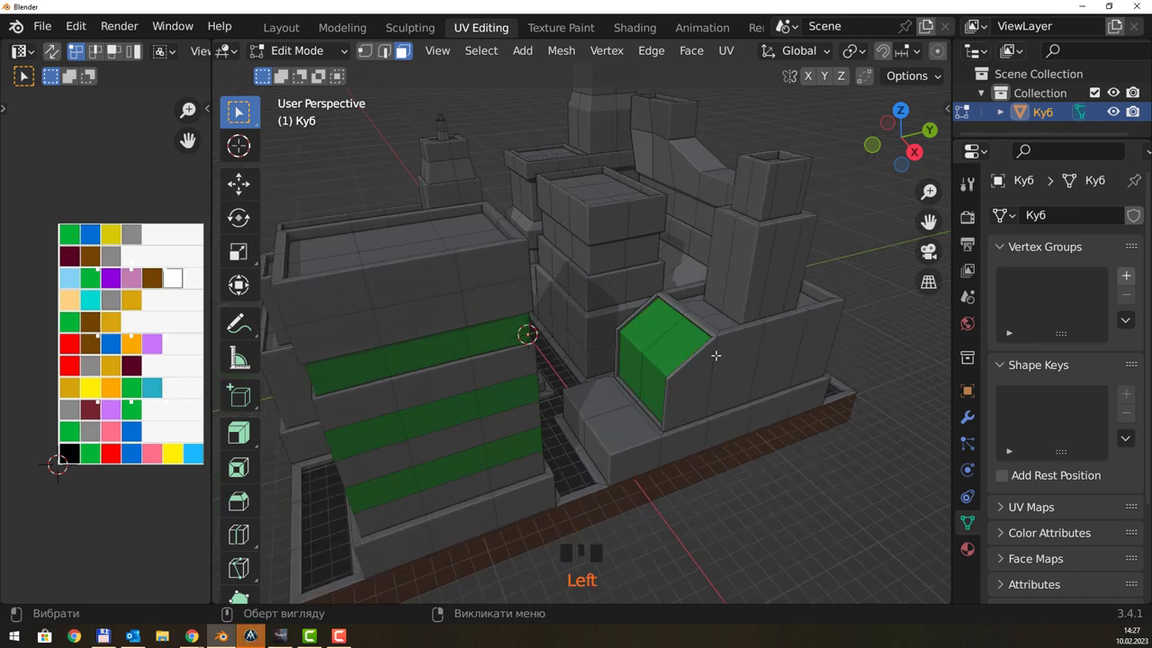
drag(741, 267, 750, 260)
click(749, 260)
click(748, 260)
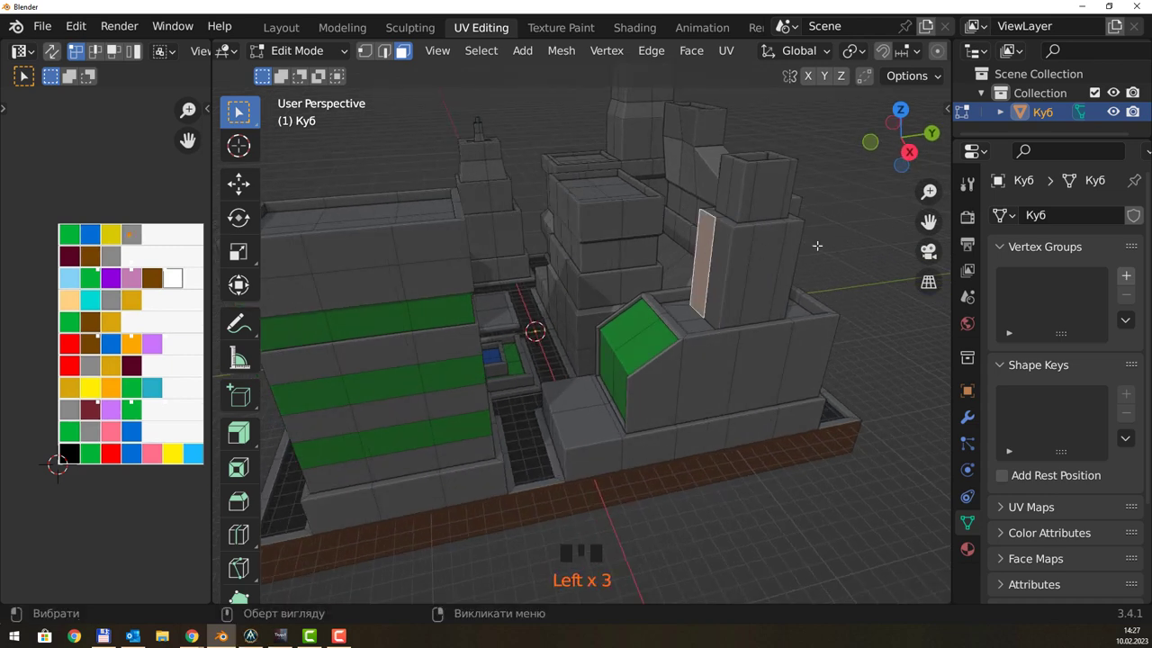
key(ctrl+r)
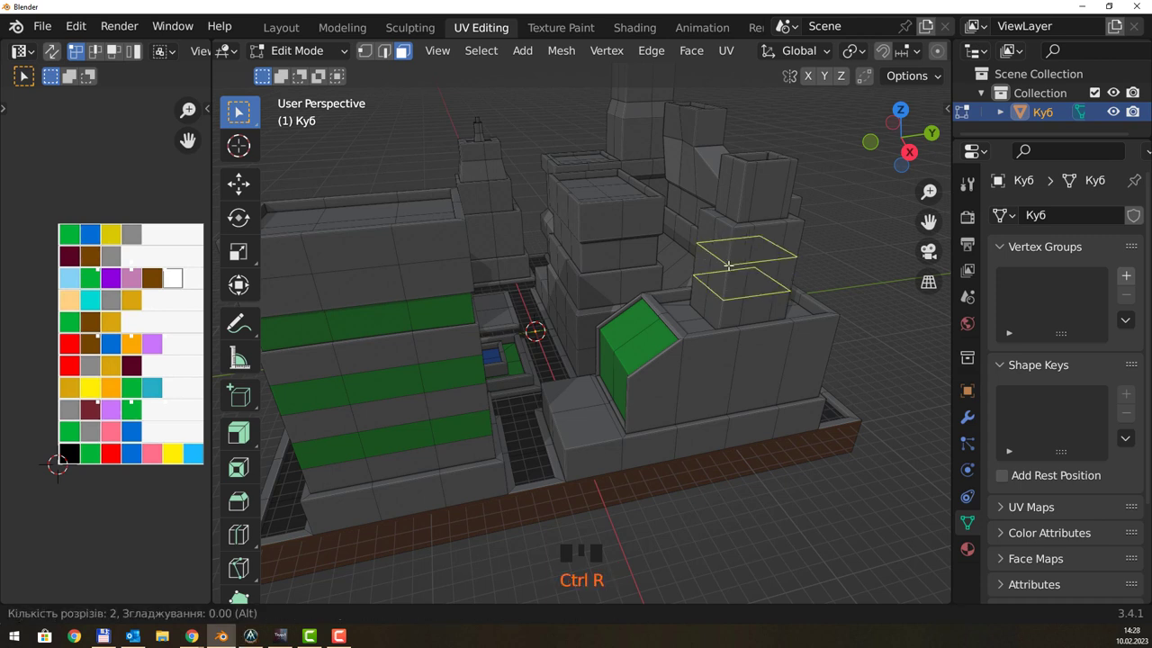
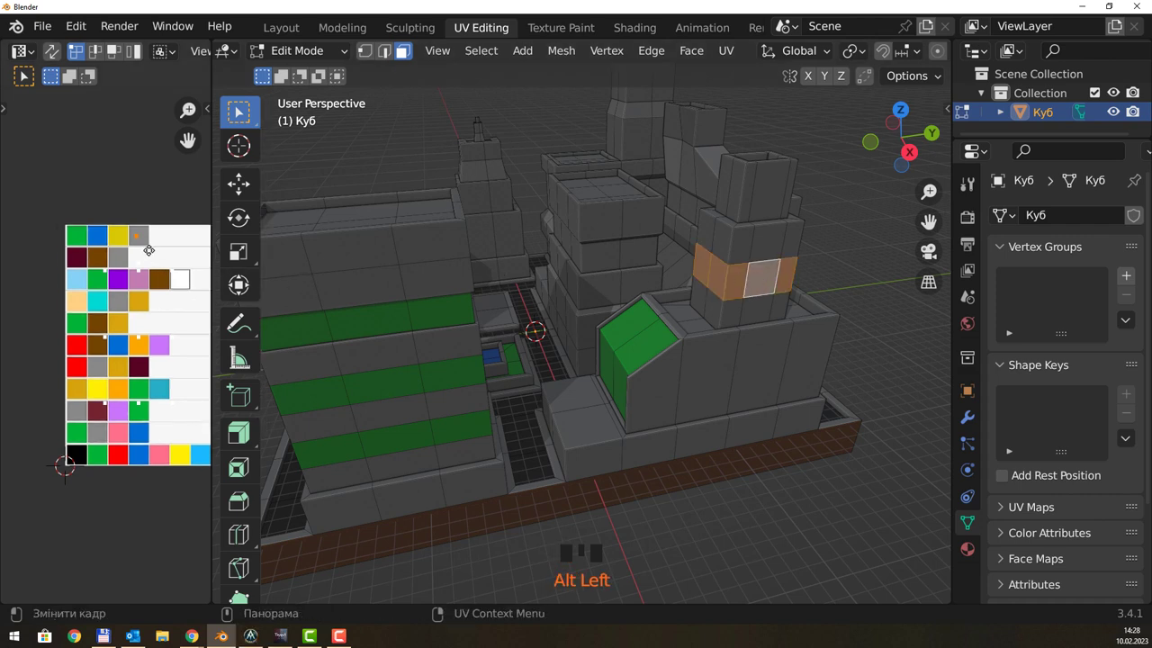
Move the new face ring's UVs onto the green swatch and deselect.
key(g)
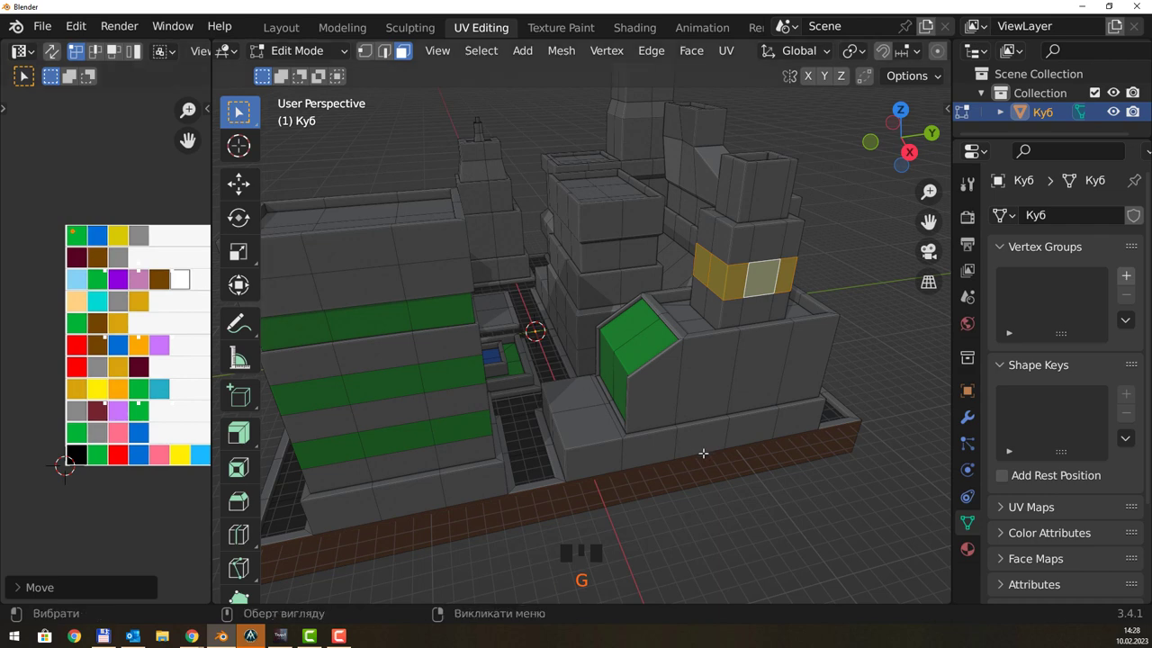
click(790, 521)
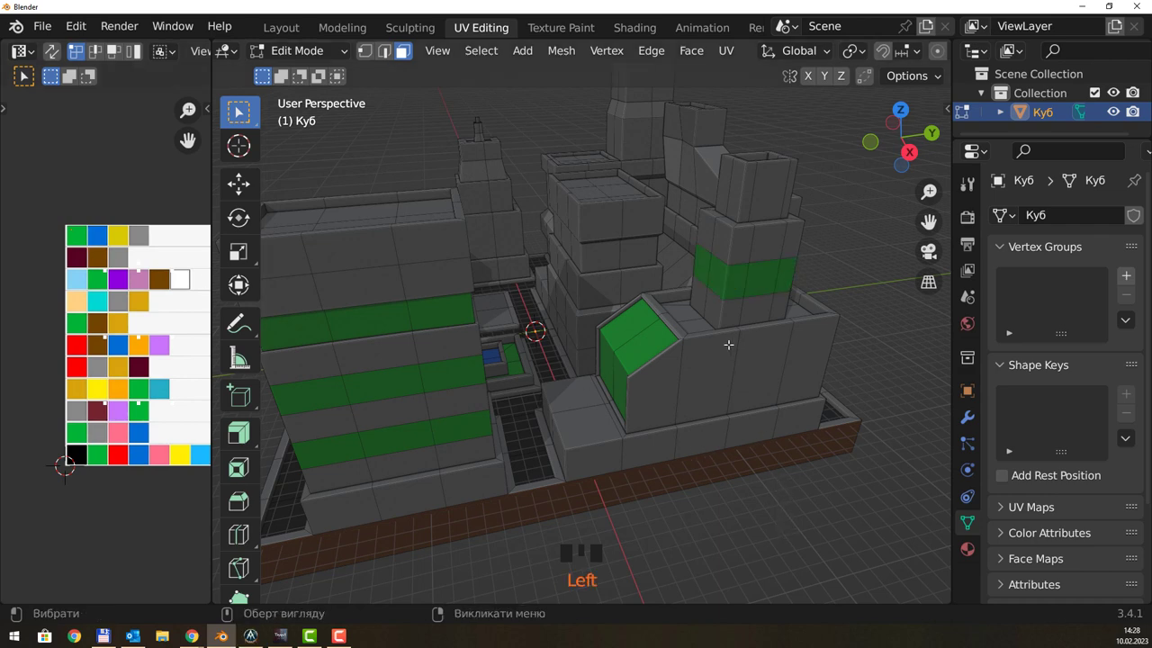
drag(751, 265, 662, 356)
scroll(up, 3)
Loop-cut a band around the next tower and map its faces onto a brown-orange swatch.
key(ctrl+r)
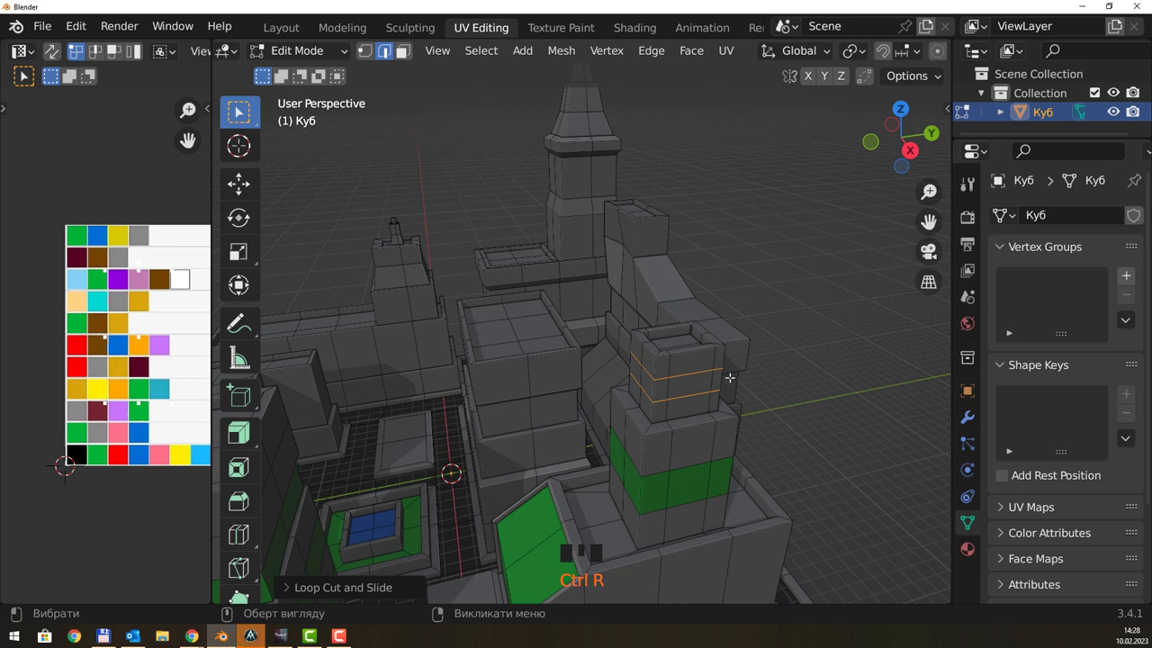
key(3)
click(702, 377)
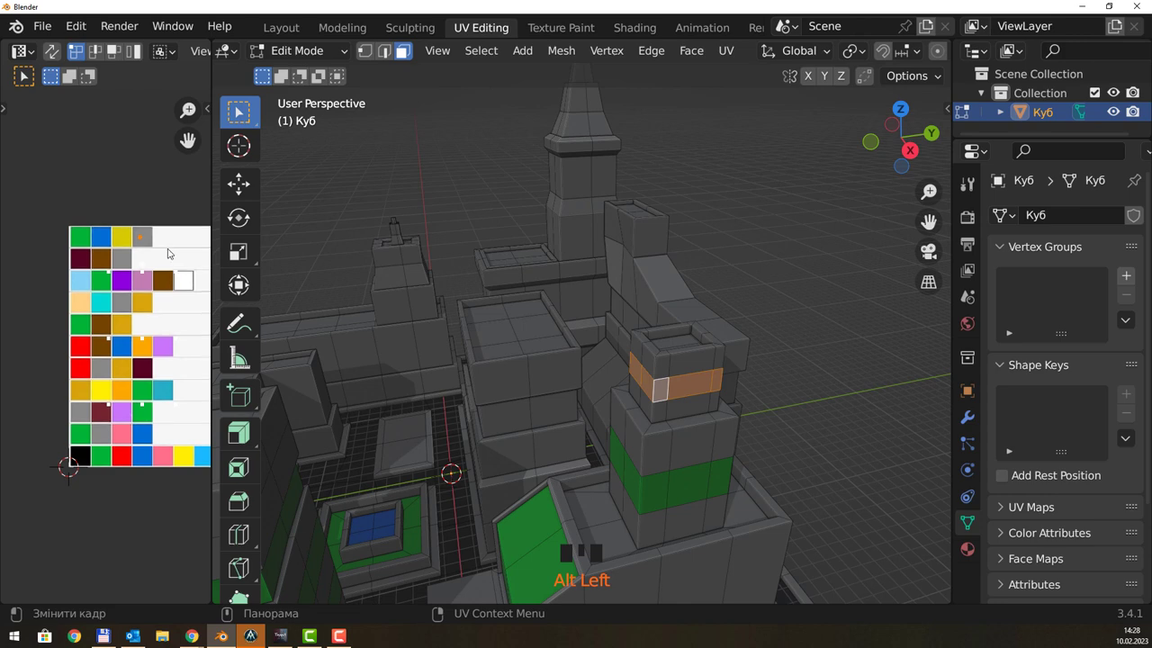
key(g)
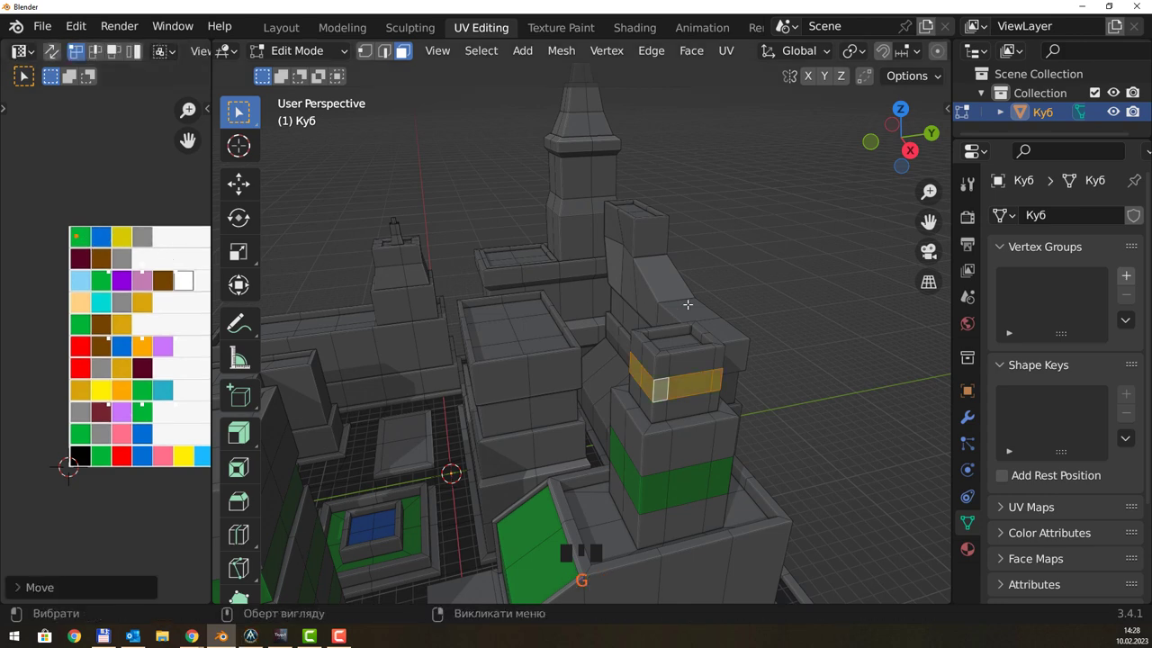
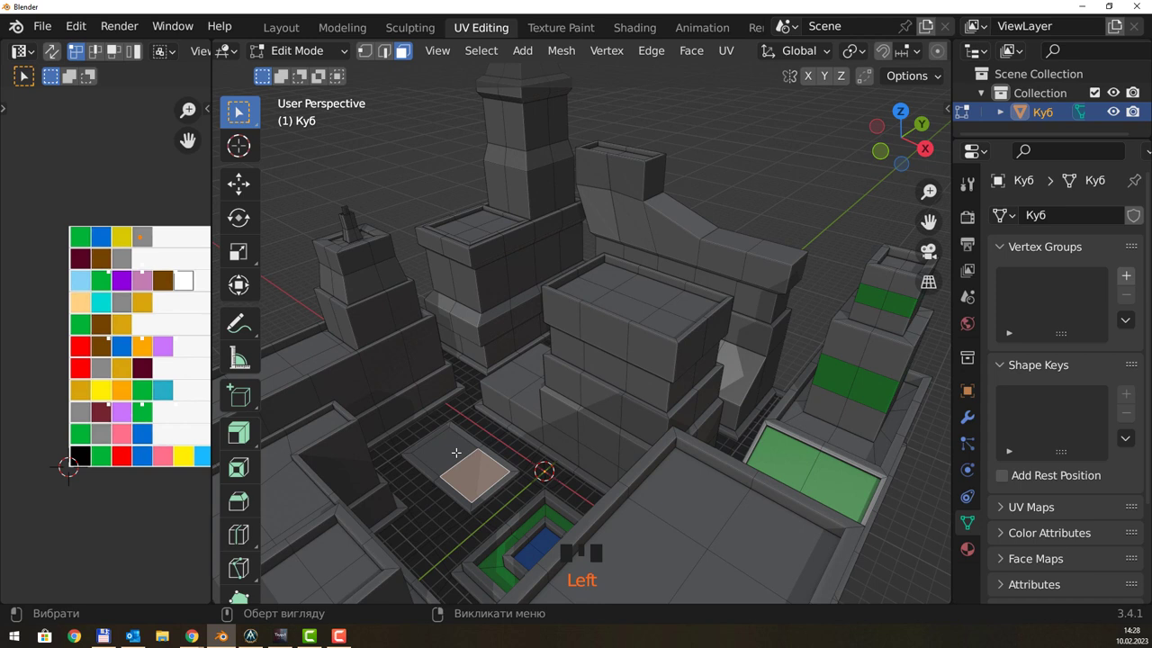
key(e)
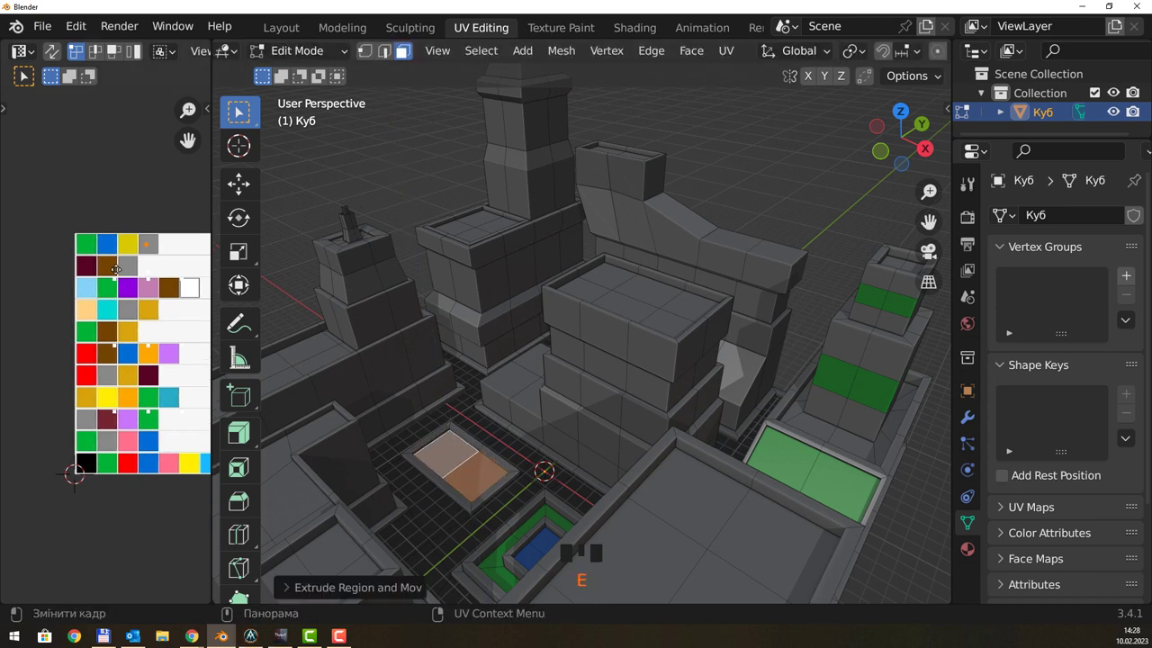
key(g)
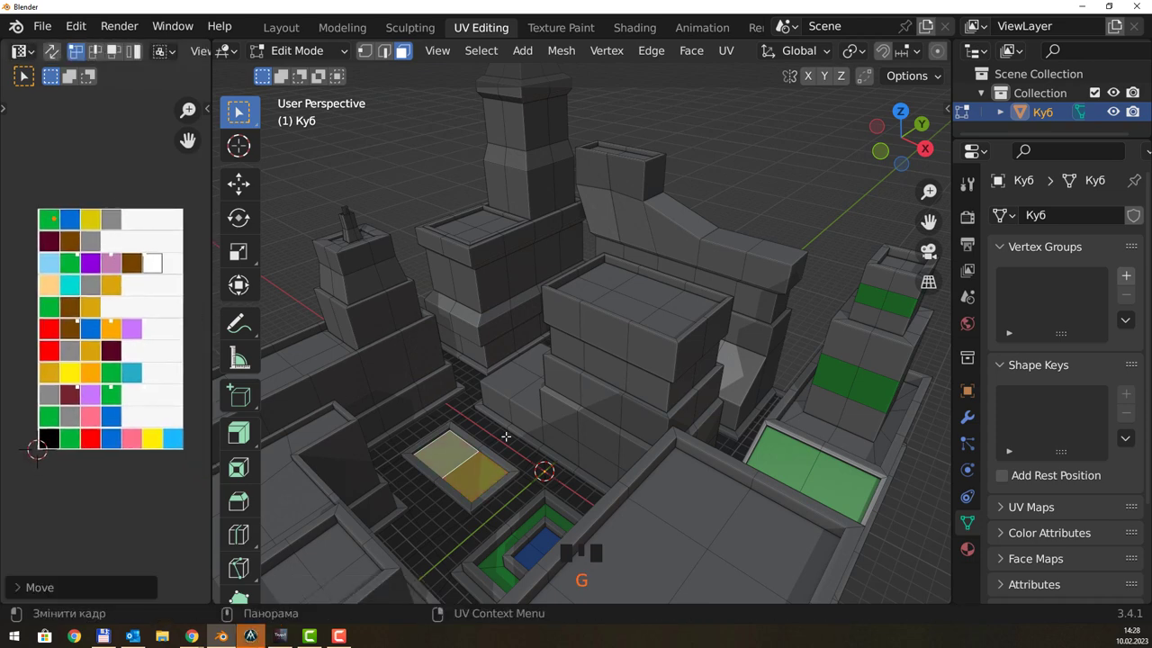
Select the window-band faces just below the pointed spire.
drag(527, 437, 511, 422)
click(511, 422)
scroll(down, 3)
drag(509, 374, 564, 273)
click(564, 273)
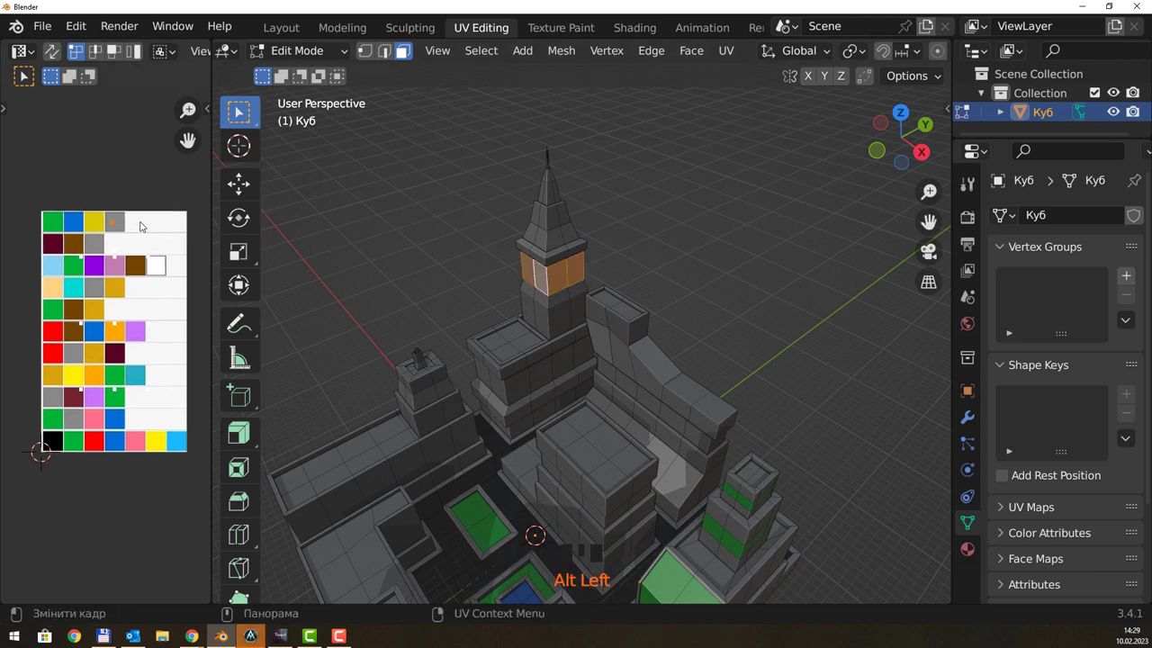
Move the UVs of the spire band and the small left tower's band and lower tier onto the green swatch.
key(g)
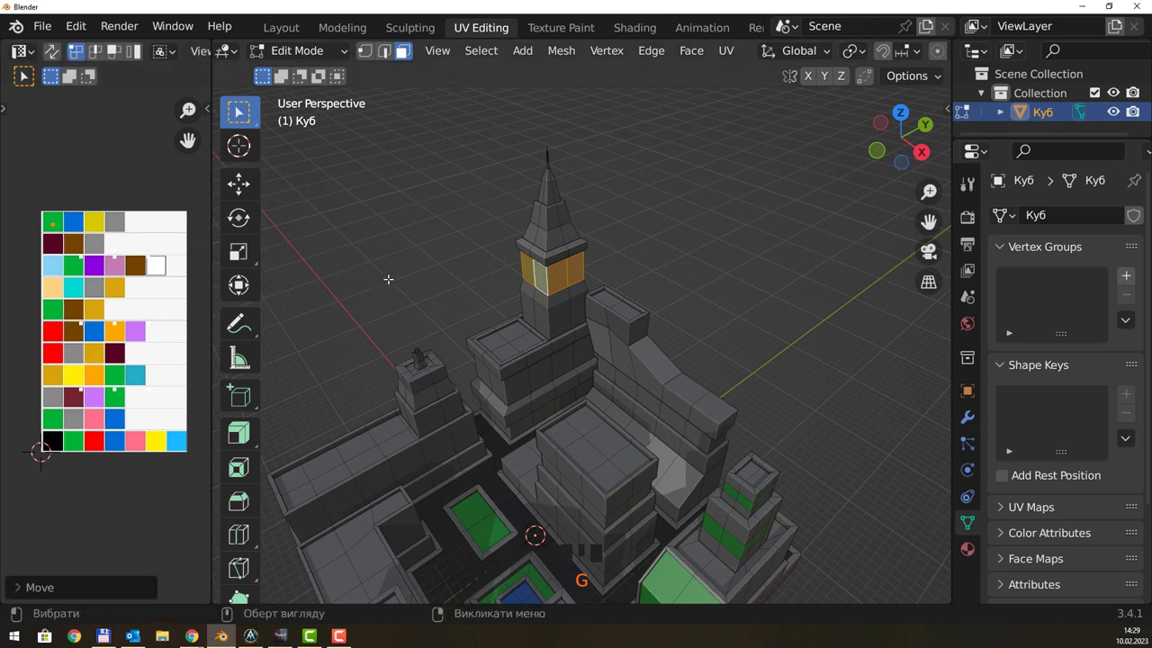
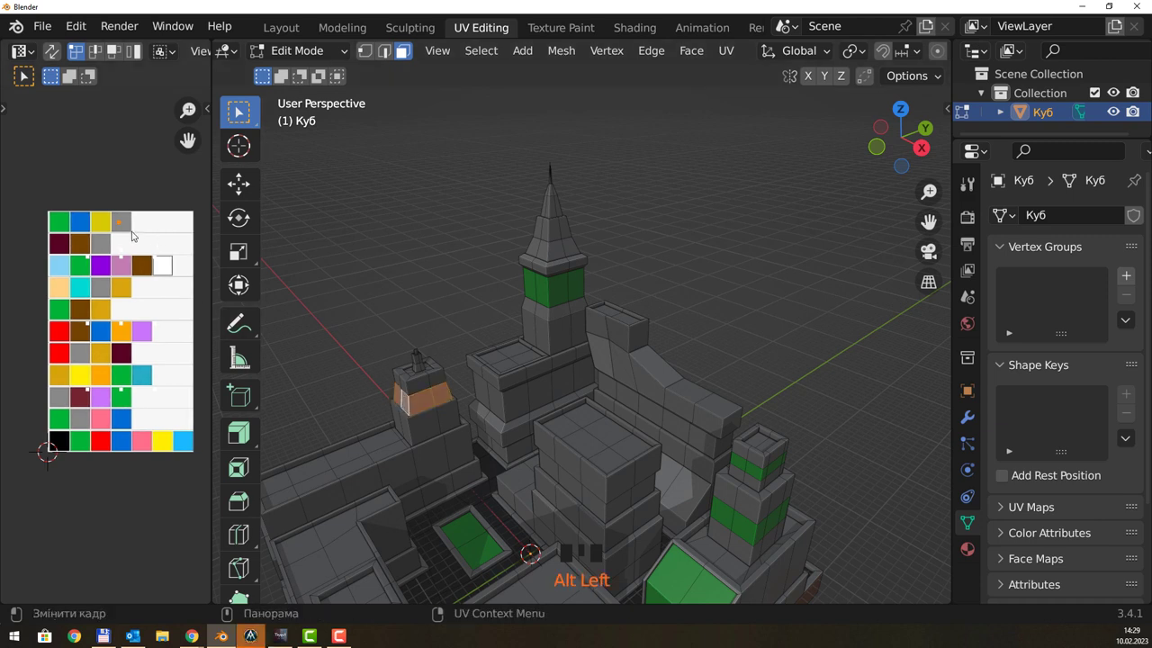
key(g)
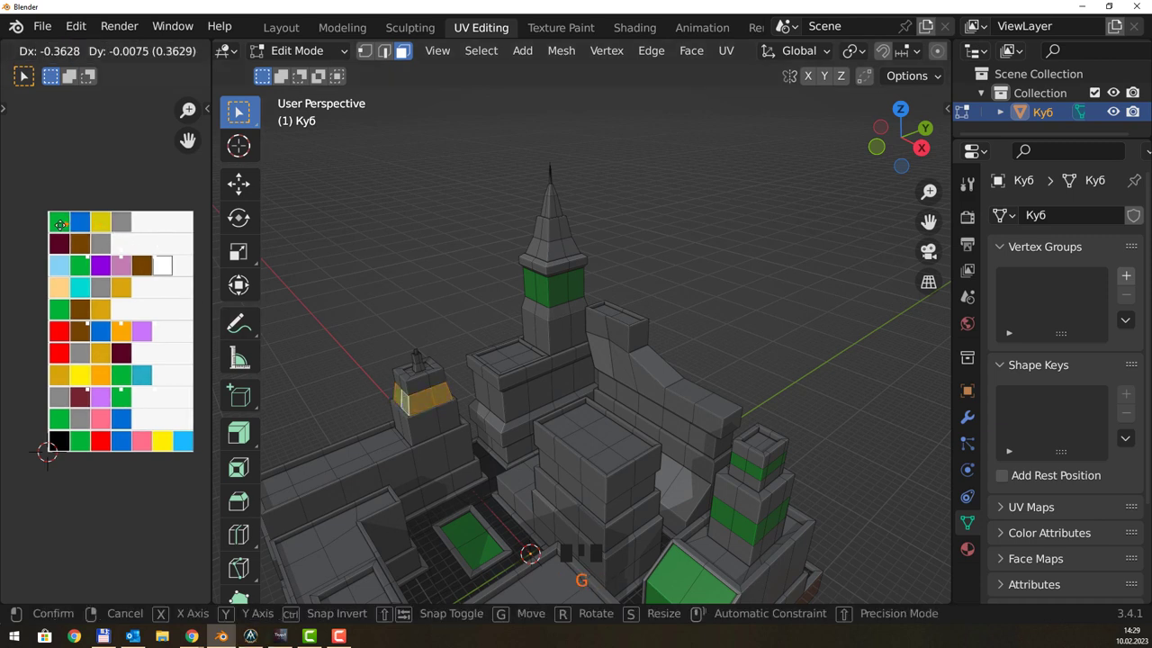
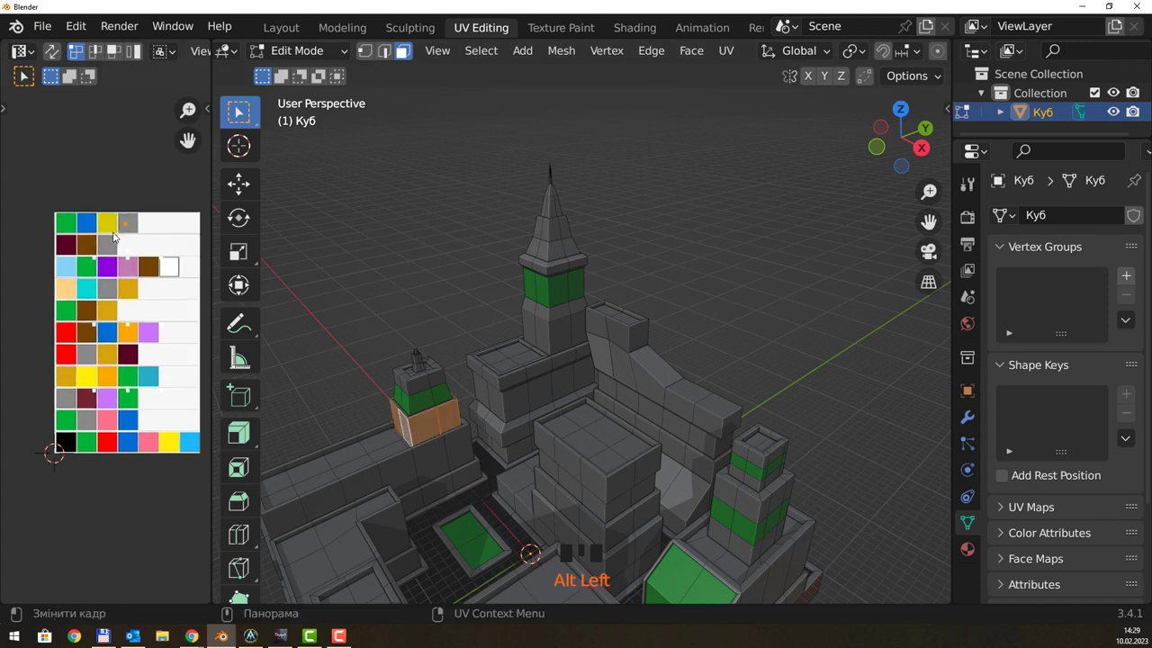
key(g)
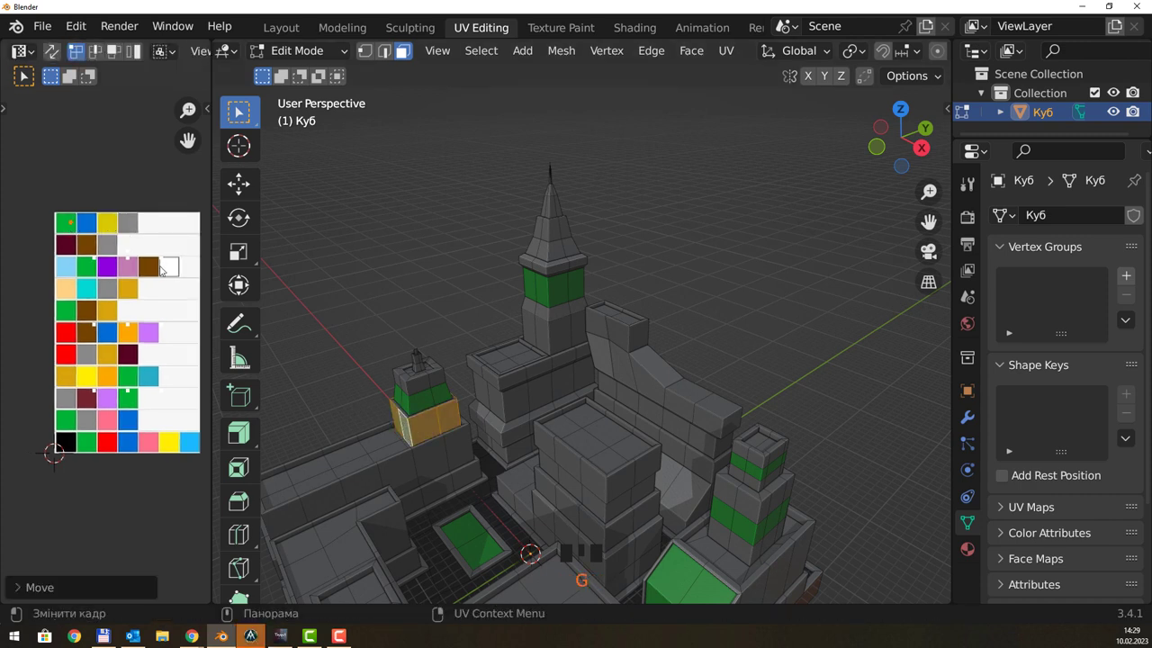
drag(462, 392, 528, 398)
click(528, 398)
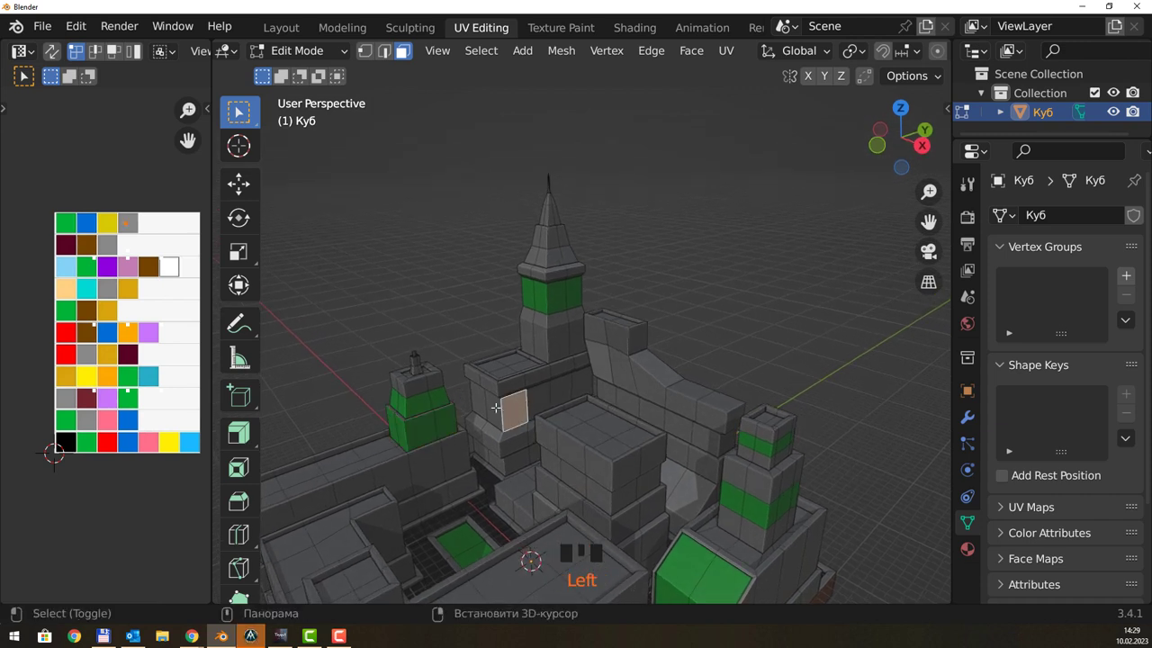
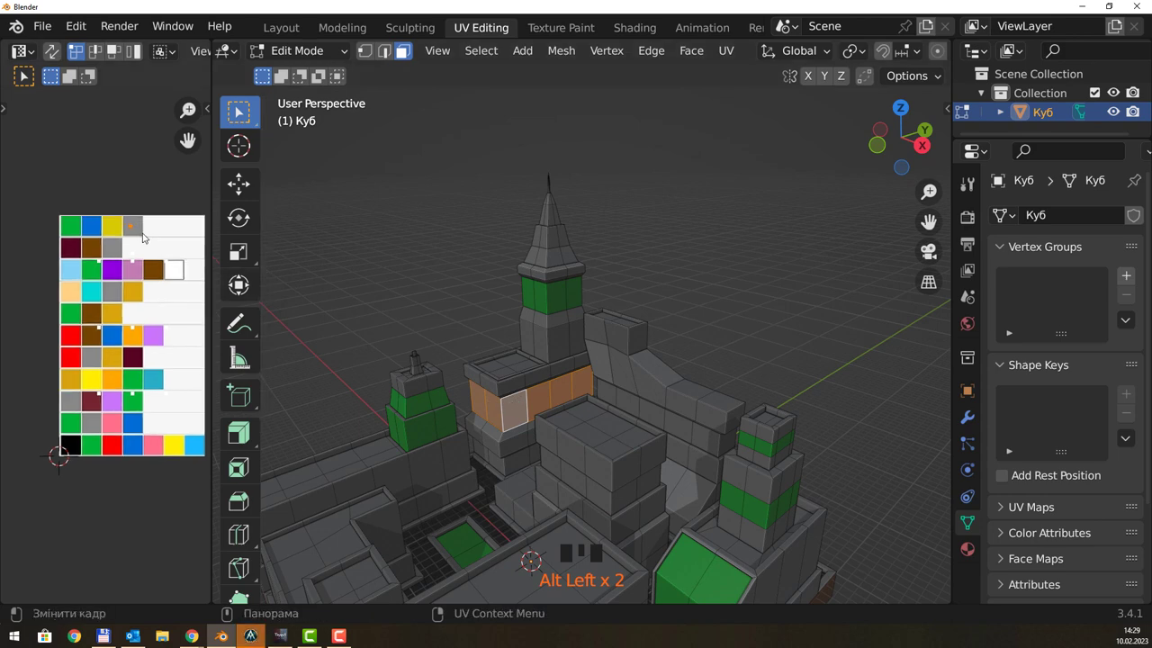
Select the whole roofs of the central block and the lower block beside it.
key(g)
click(369, 226)
scroll(down, 3)
drag(499, 376, 513, 356)
scroll(up, 3)
click(546, 371)
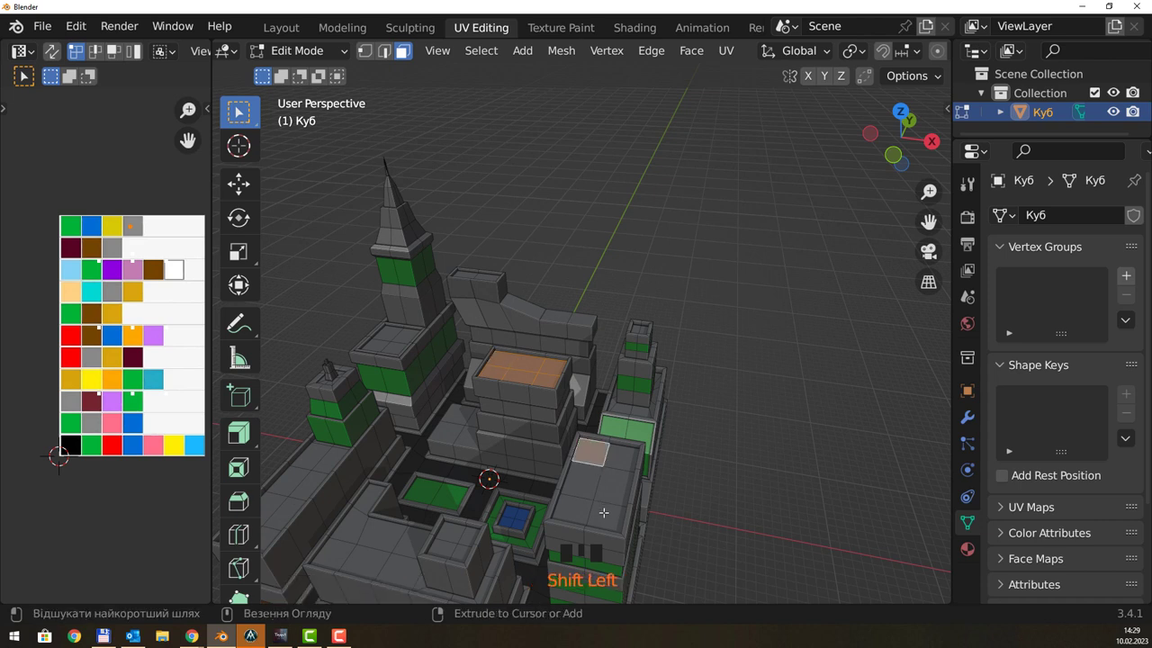
click(607, 508)
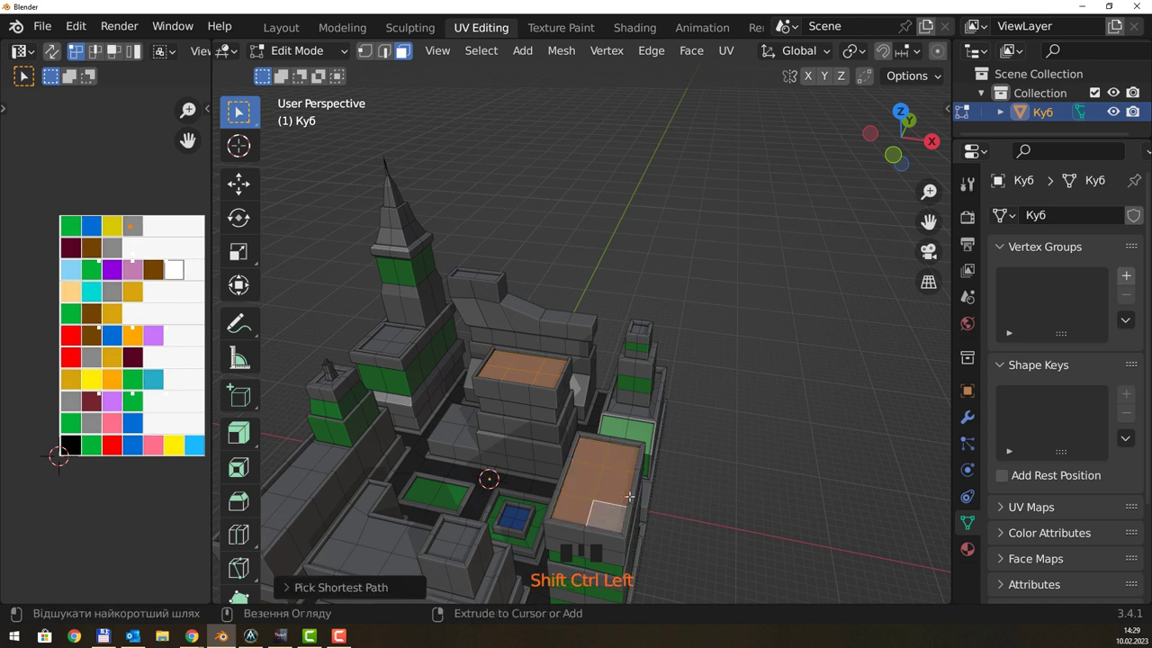
key(ctrl+KP_Add)
key(ctrl+KP_Add)
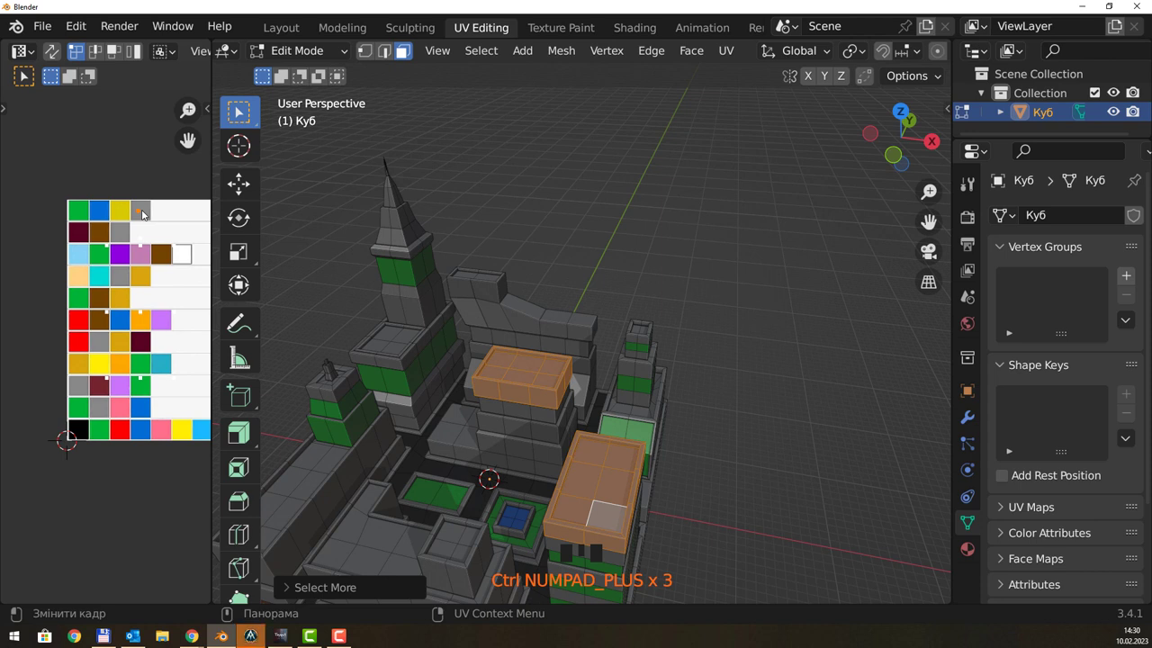
Map both roofs onto a new palette colour and face the front block.
key(g)
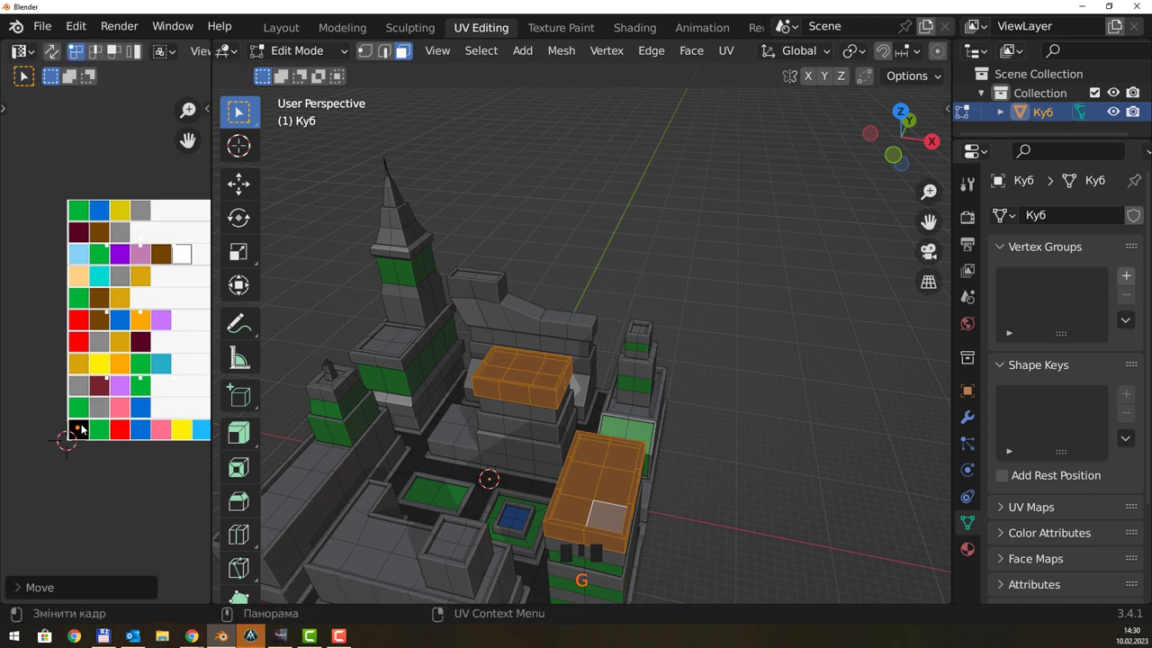
click(642, 251)
drag(669, 448, 514, 442)
Add two loop cuts around the low front block and select the band between them.
key(ctrl+r)
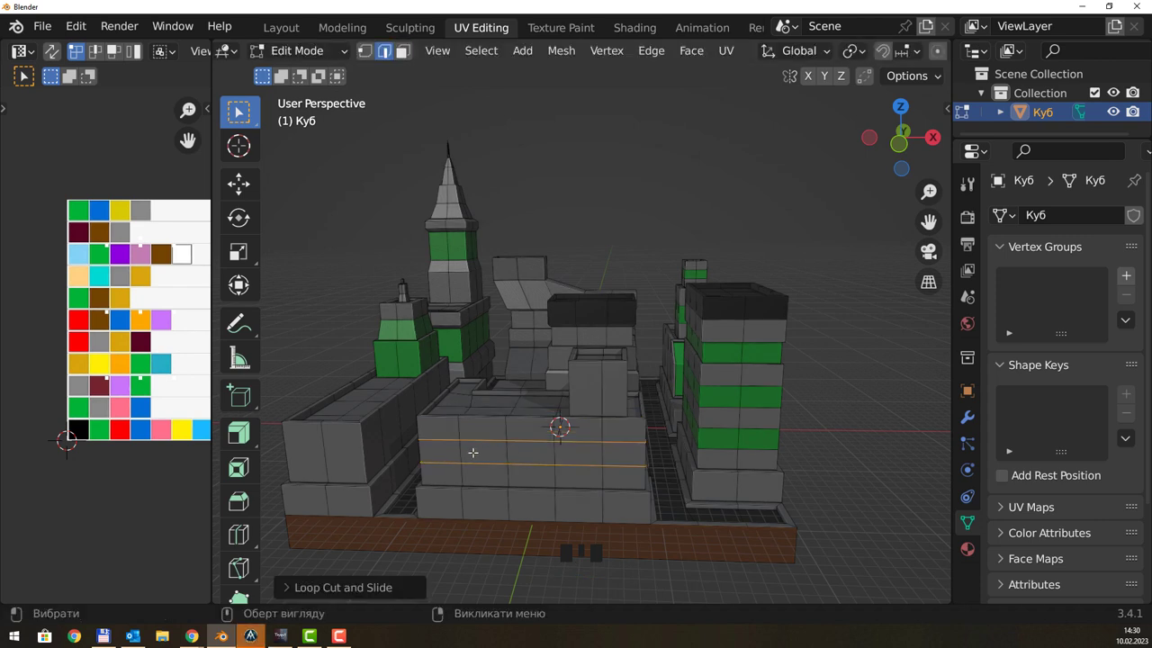
key(3)
click(446, 446)
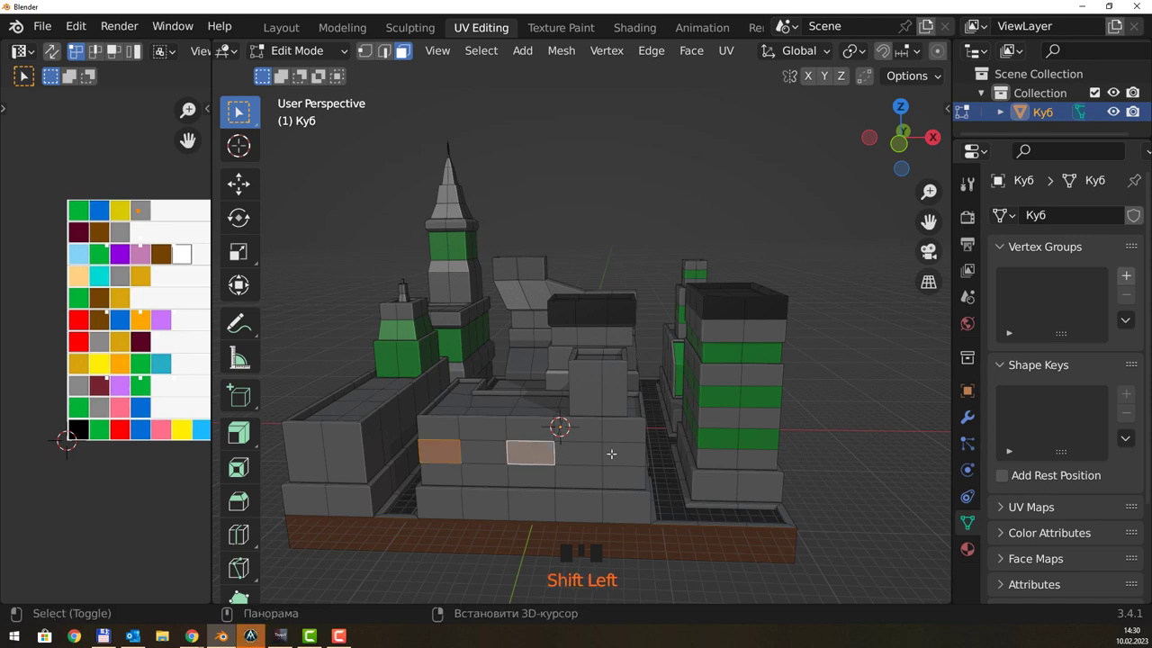
click(613, 446)
middle_click(526, 428)
drag(665, 350, 581, 449)
click(582, 448)
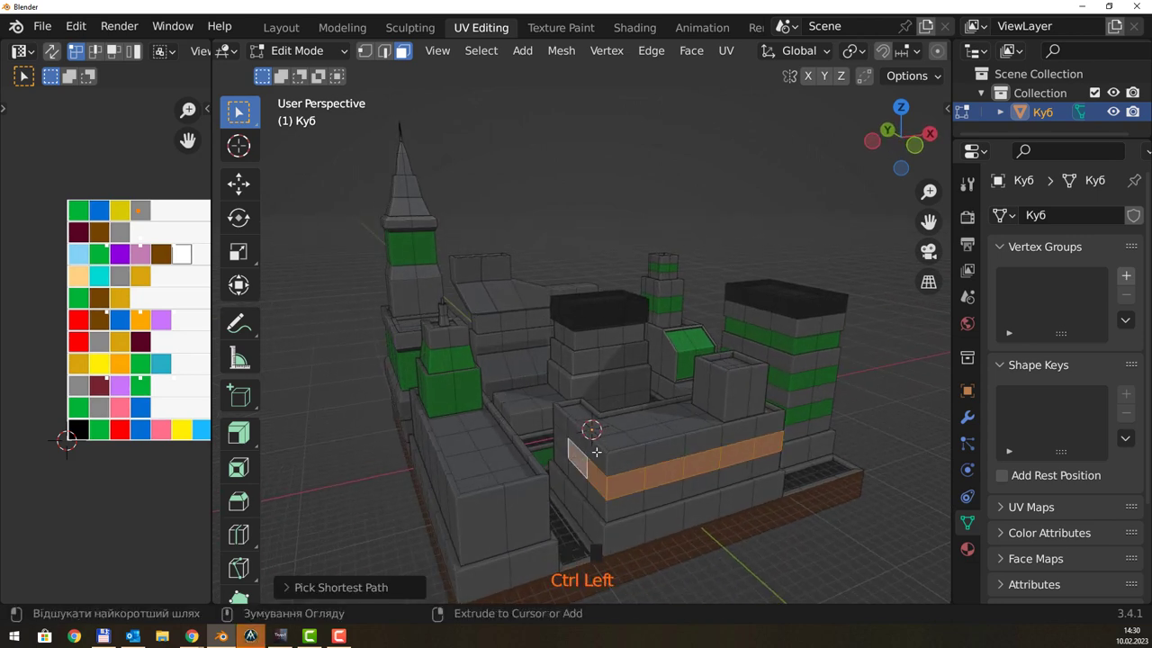
Give the front block's band its orange window colour and pick a face on the curved wall.
key(ctrl+z)
click(586, 454)
drag(765, 431, 534, 455)
click(533, 454)
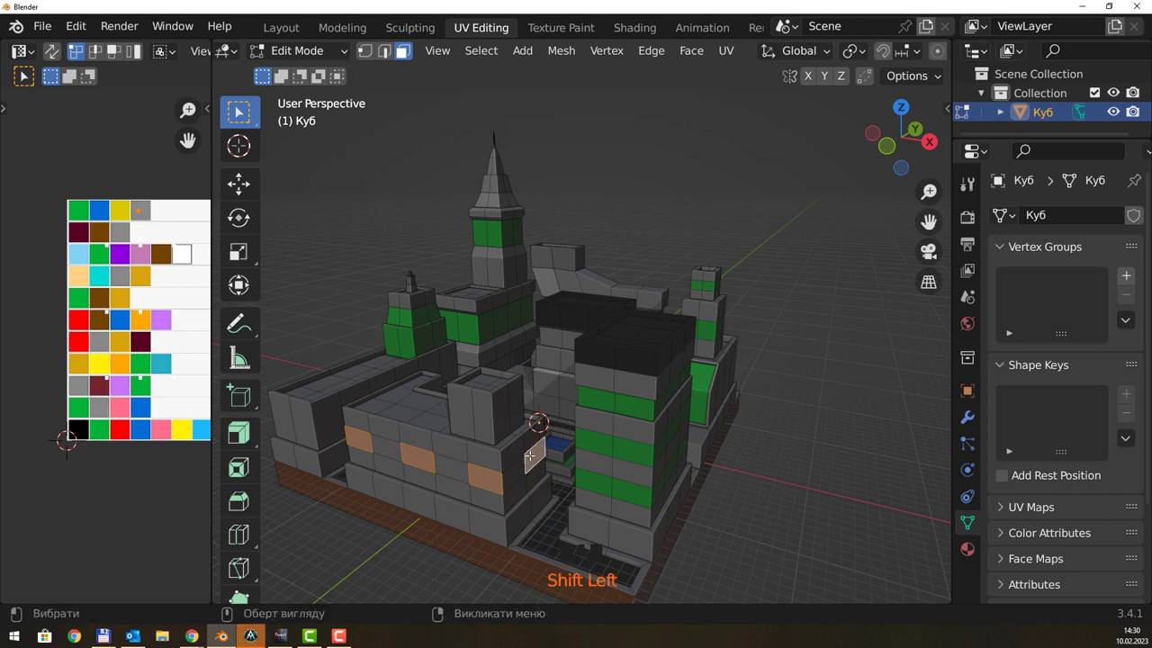
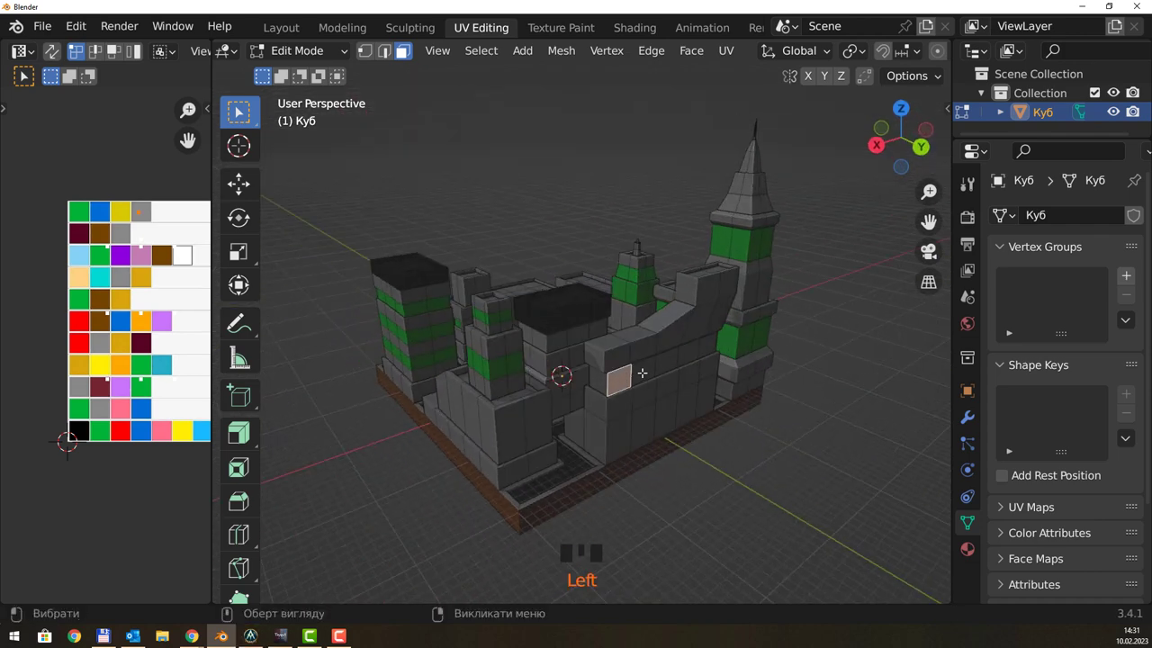
Select the curved wall's band, then pick three spaced window faces along the front band.
click(646, 365)
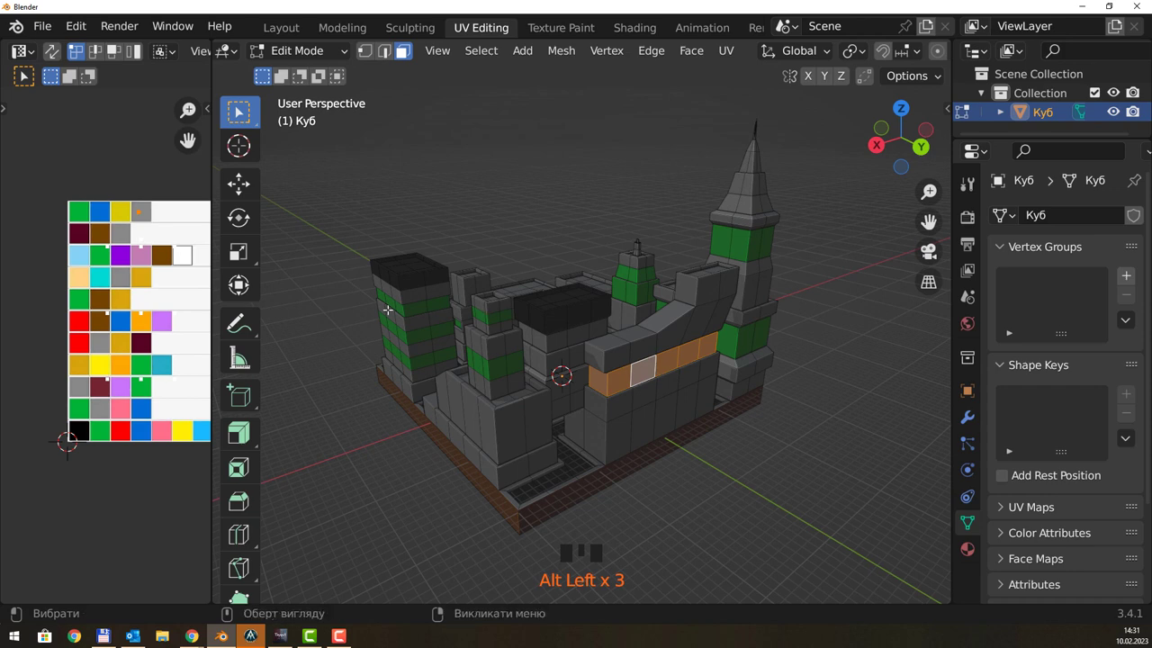
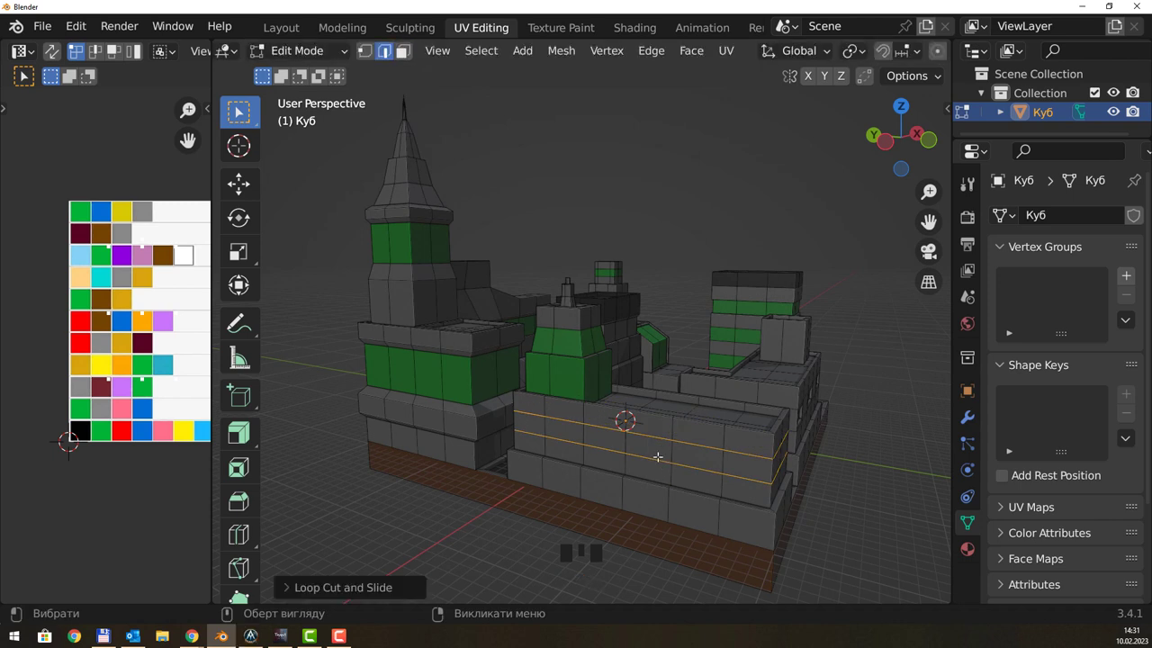
key(3)
click(556, 422)
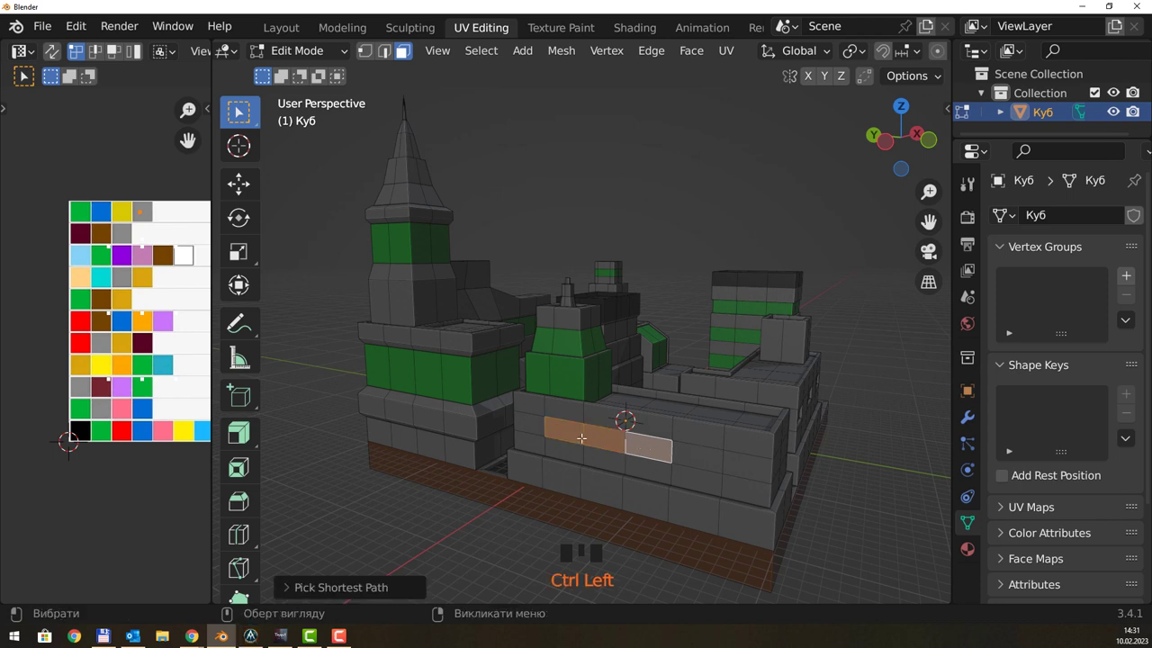
click(540, 420)
click(612, 435)
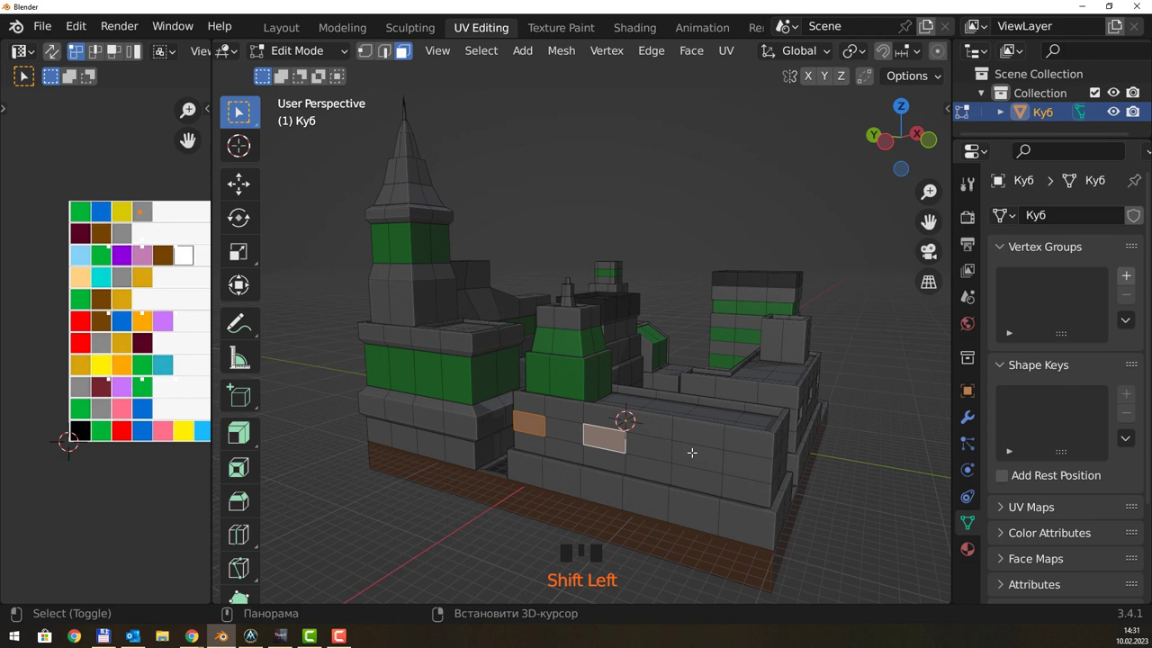
click(694, 445)
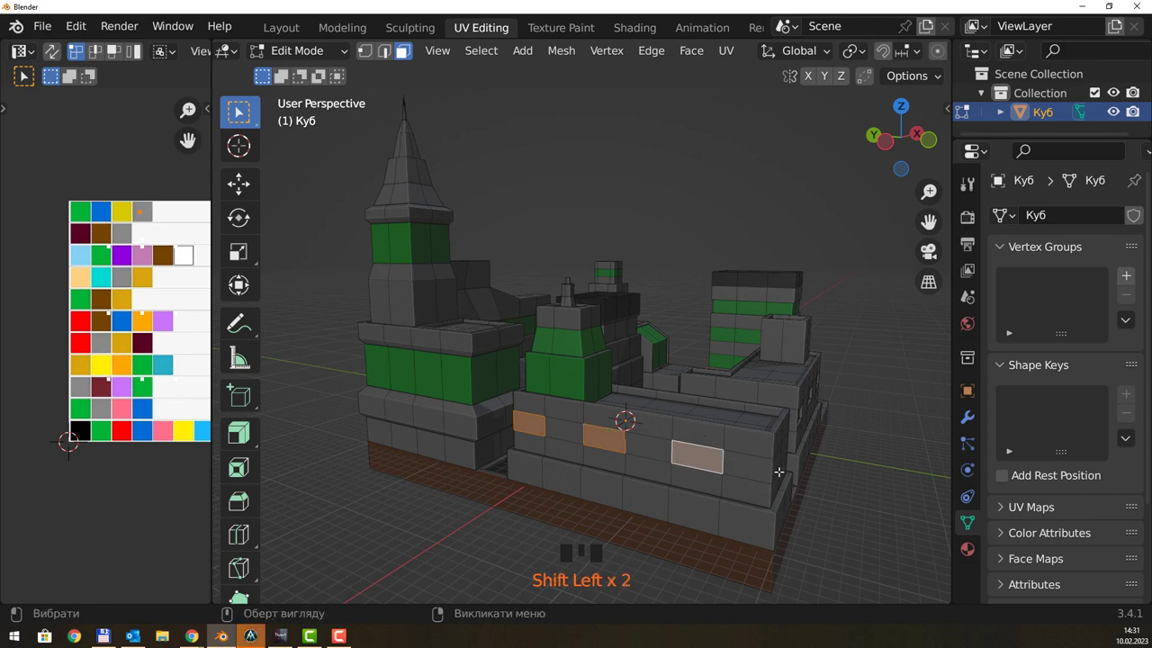
Add spaced window faces on the adjacent and left walls of the block.
middle_click(775, 451)
drag(674, 417, 619, 491)
click(618, 490)
drag(701, 456, 393, 442)
click(393, 442)
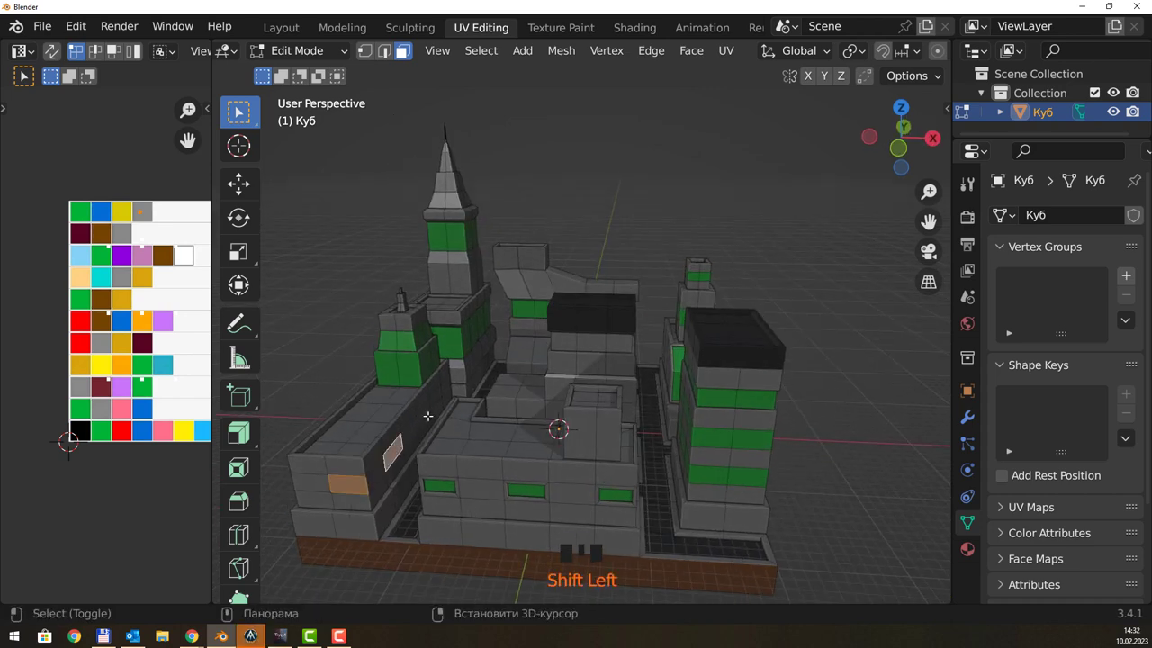
Extrude the selected window faces and move their UVs onto the green swatch, then deselect.
click(430, 406)
drag(456, 425, 460, 399)
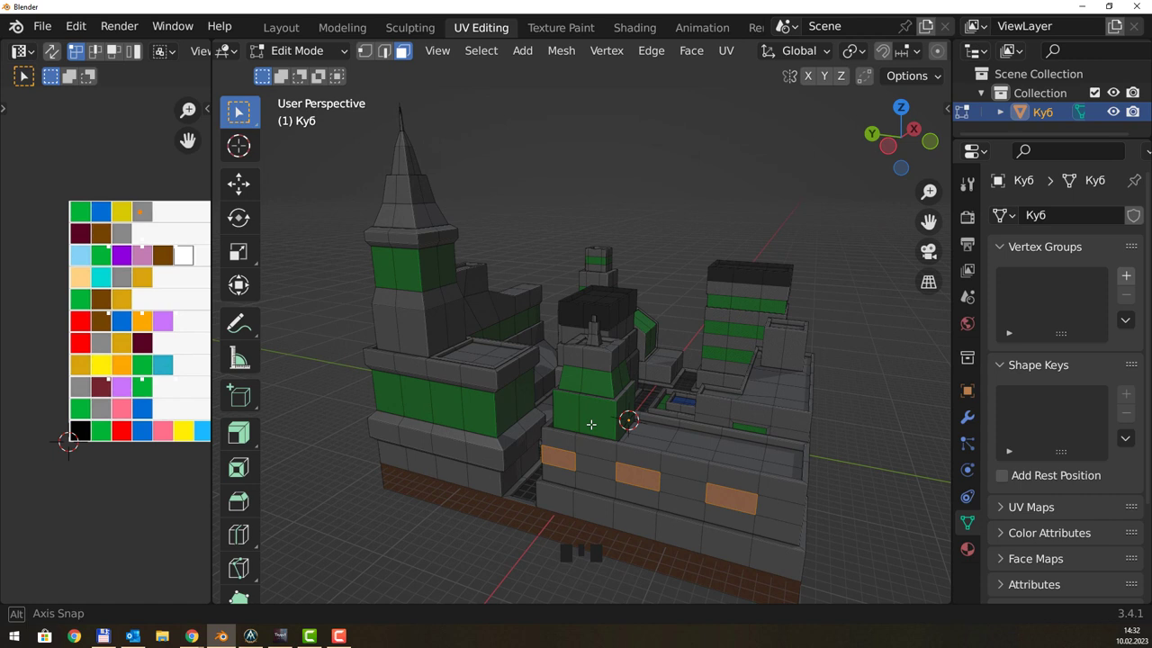
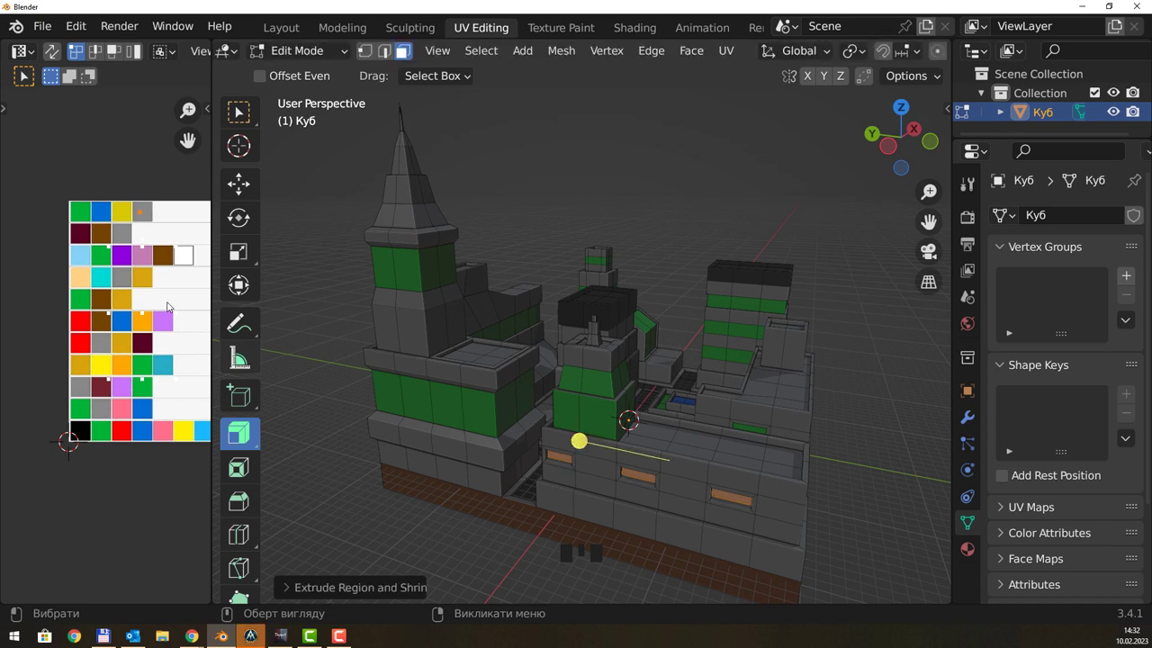
key(g)
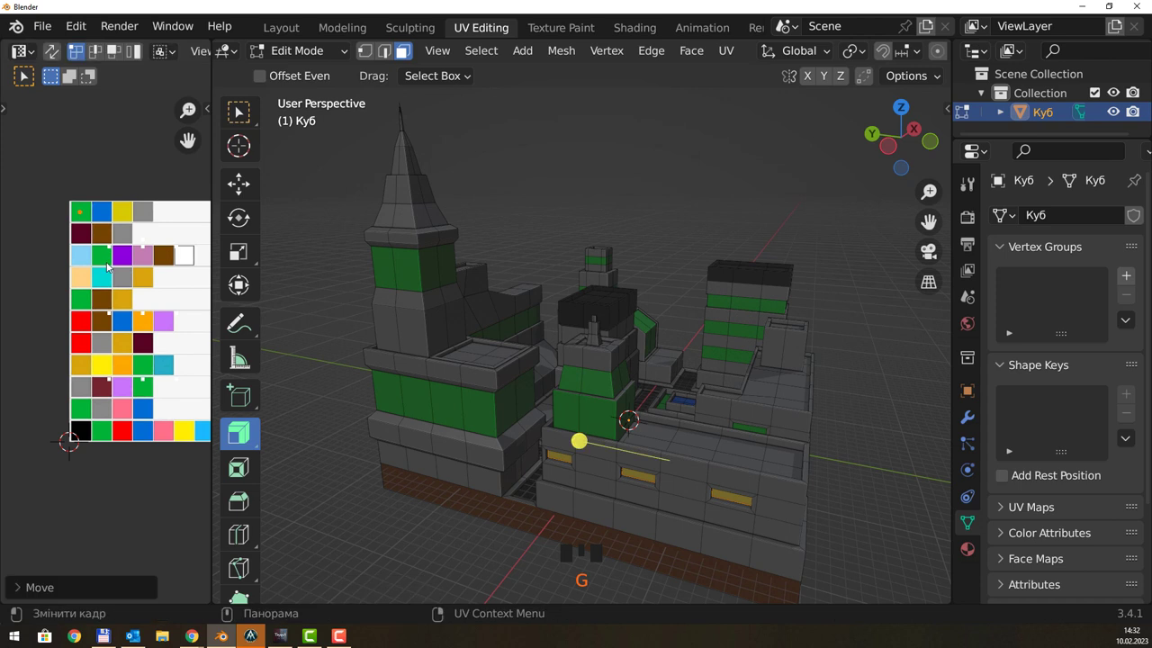
click(861, 415)
key(w)
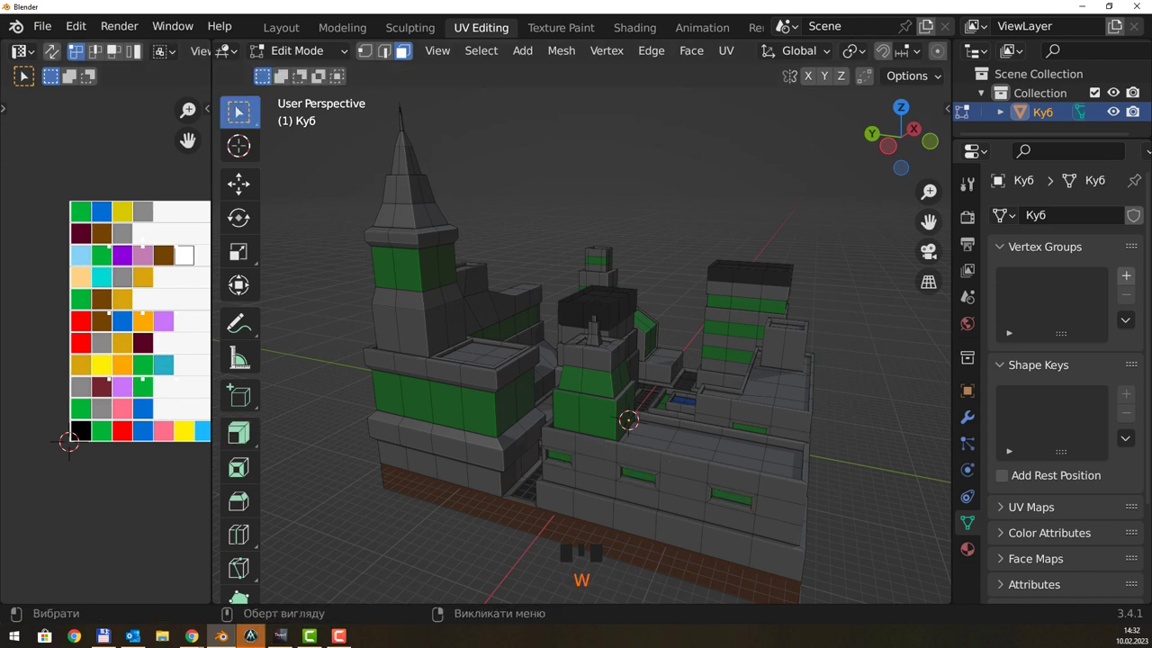